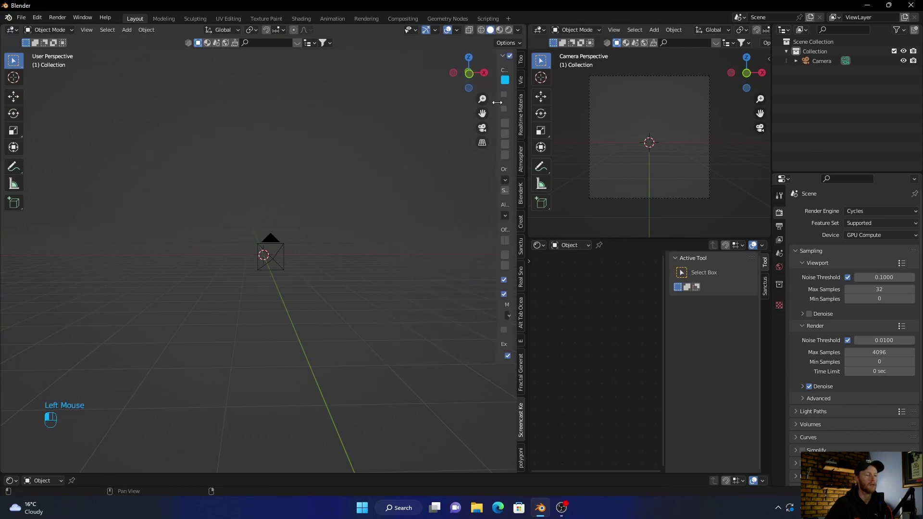
# - Add a plane mesh at the origin via Shift+A > Mesh > Plane
pyautogui.moveTo(223, 313); pyautogui.dragTo(235, 329)
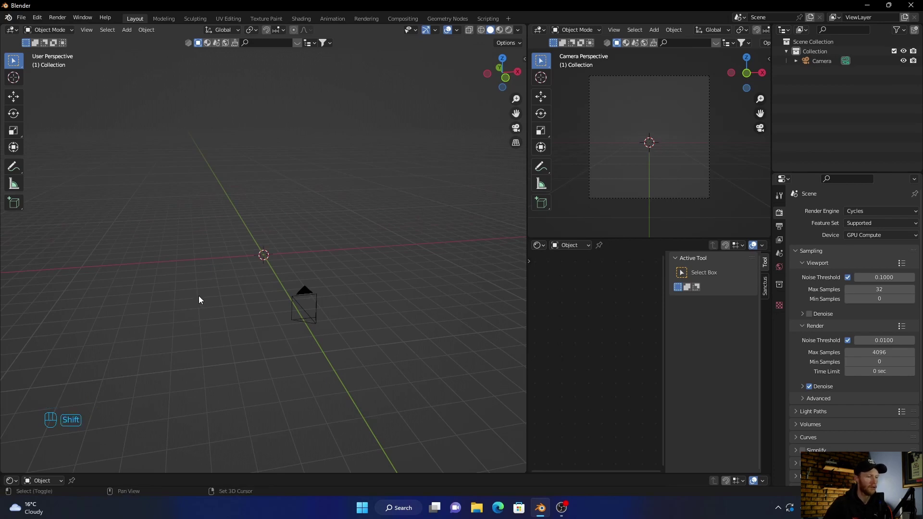
pyautogui.press('shift+a')
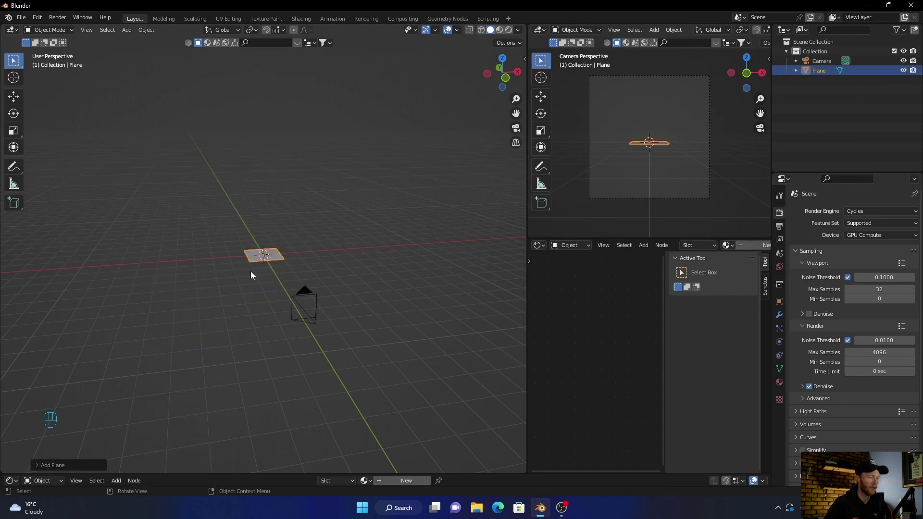
# - Scale the plane up roughly 8x to serve as the ground floor
pyautogui.press('s')
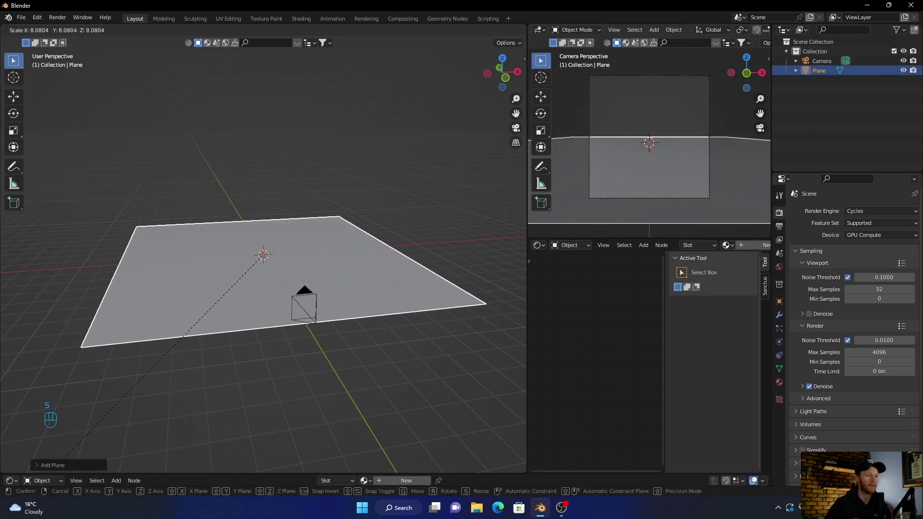
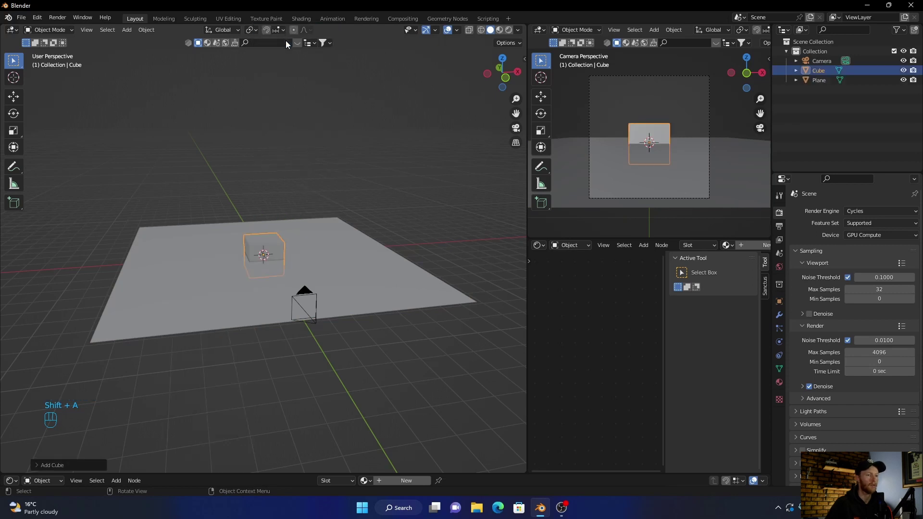
# - From top view, shrink the cube and move it along X to the right of centre
pyautogui.click(504, 60)
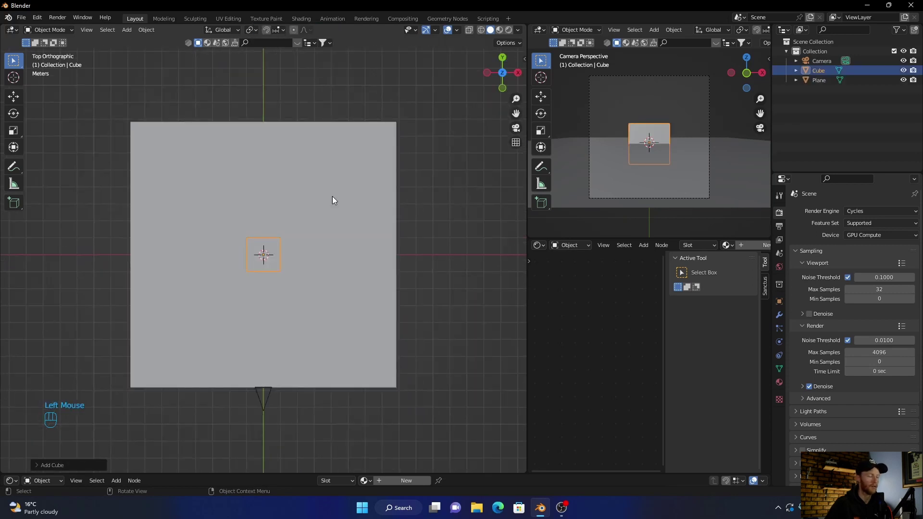
pyautogui.press('s')
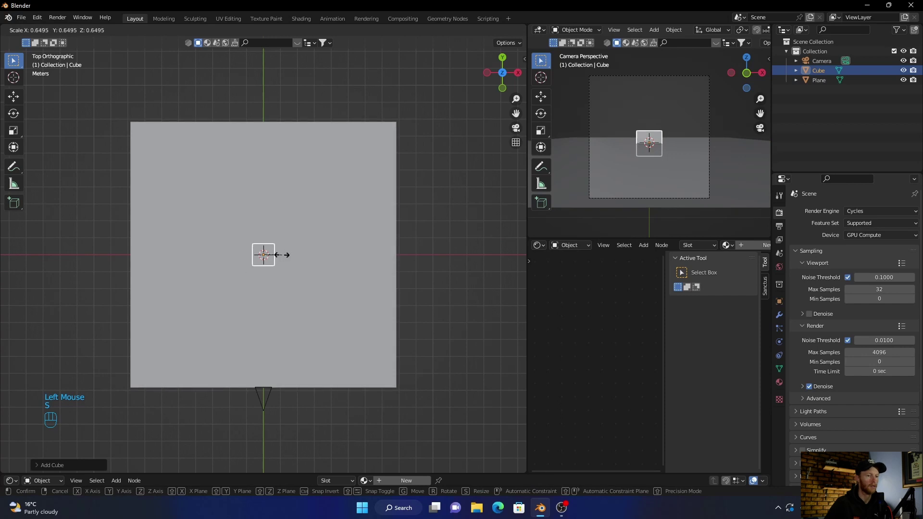
pyautogui.click(285, 258)
pyautogui.press('g')
pyautogui.middleClick(284, 256)
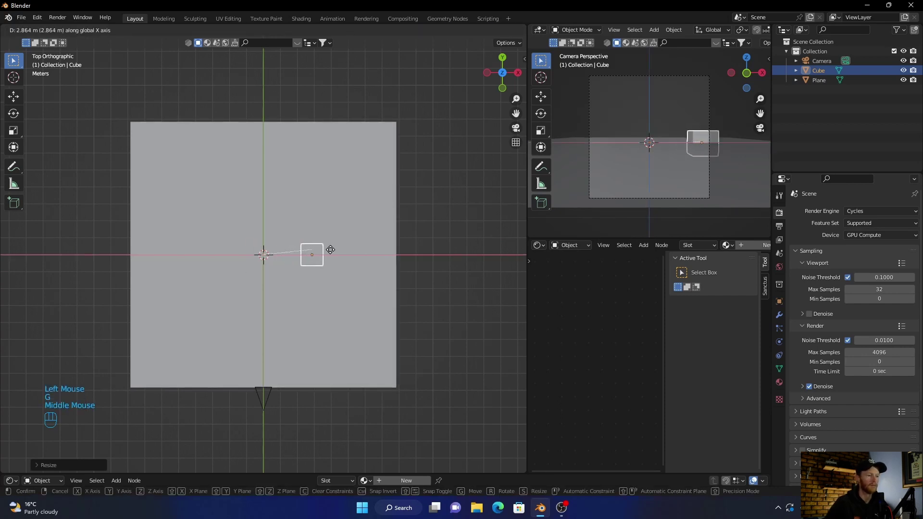
pyautogui.scroll(3)
pyautogui.click(335, 252)
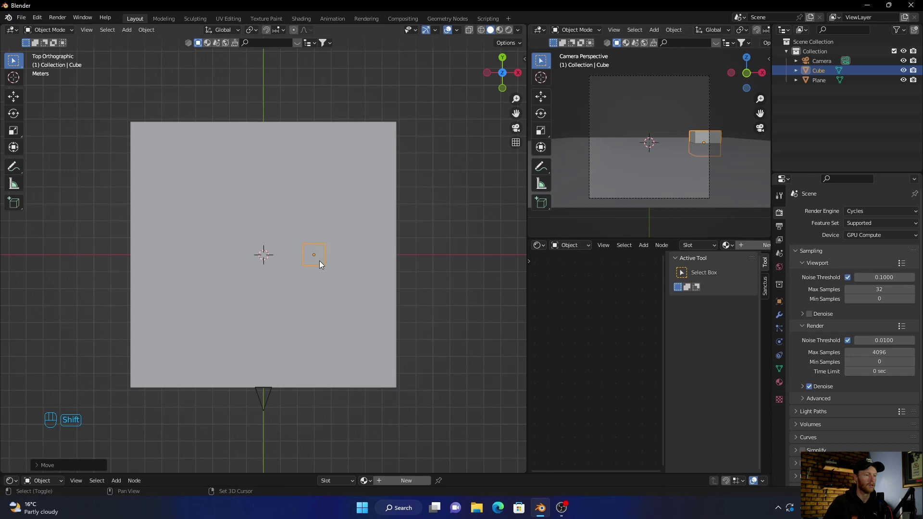
# - Duplicate the cube four times along Y into a straight row of five
pyautogui.press('shift+d')
pyautogui.middleClick(322, 262)
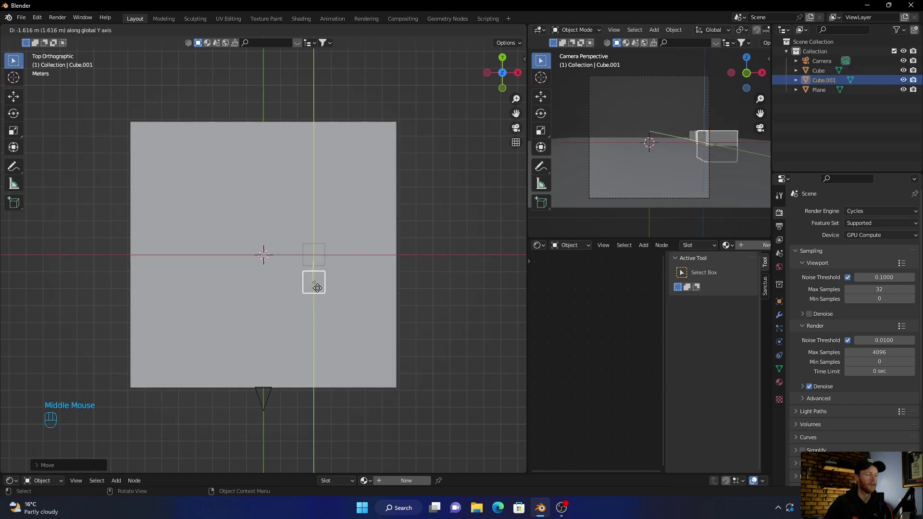
pyautogui.click(321, 291)
pyautogui.press('shift+d')
pyautogui.middleClick(320, 290)
pyautogui.click(321, 317)
pyautogui.press('shift+d')
pyautogui.middleClick(320, 316)
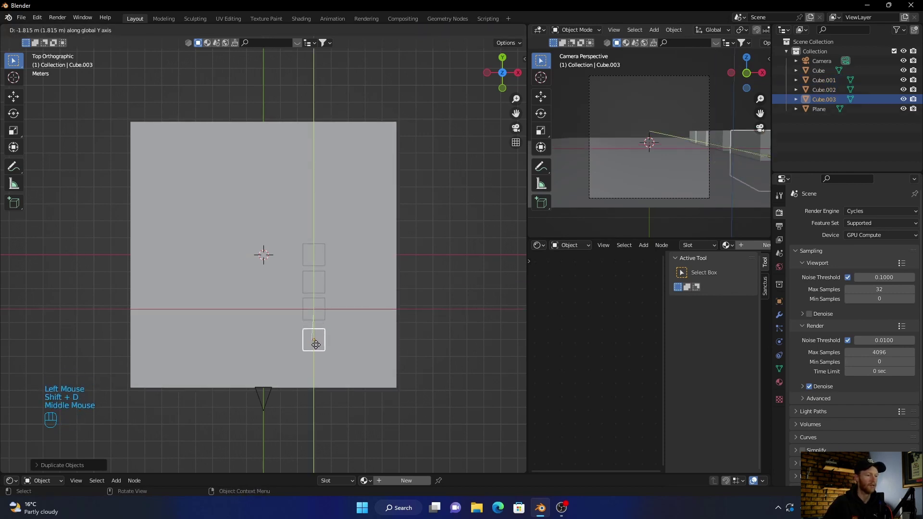
pyautogui.click(319, 346)
pyautogui.scroll(3)
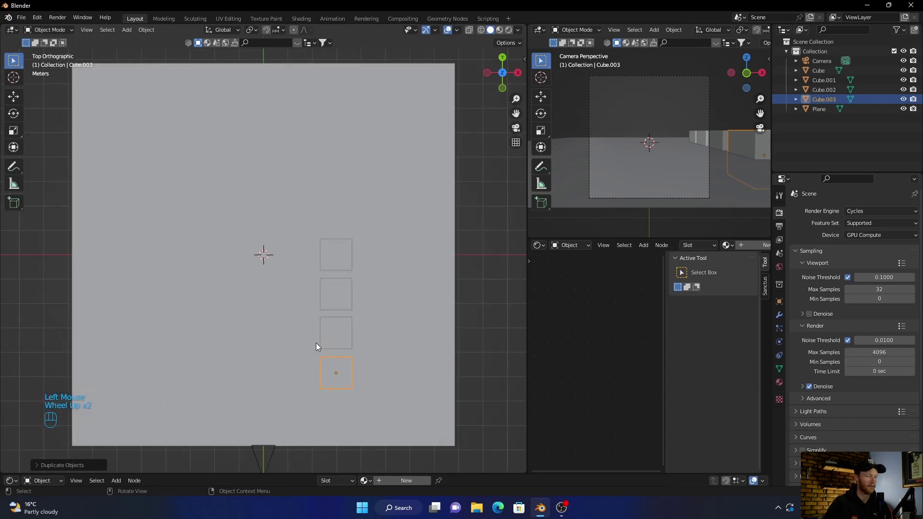
pyautogui.press('shift+d')
pyautogui.middleClick(318, 344)
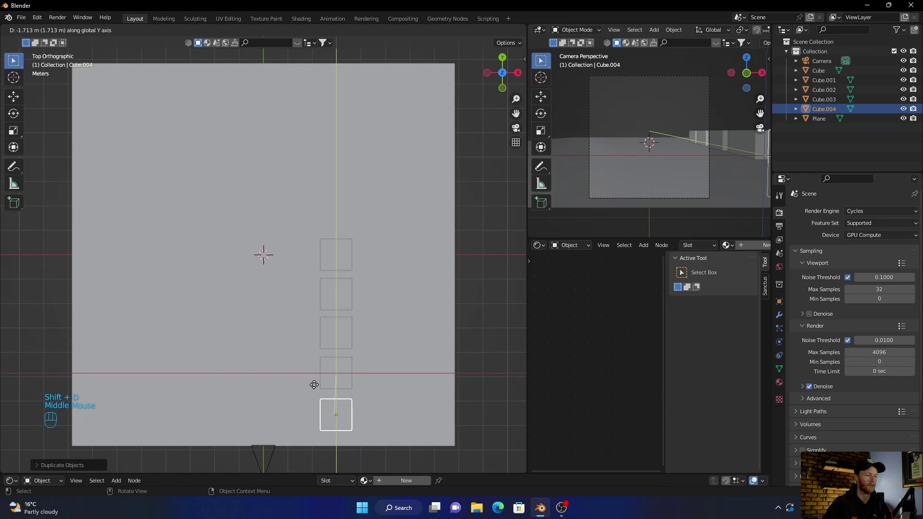
pyautogui.click(317, 385)
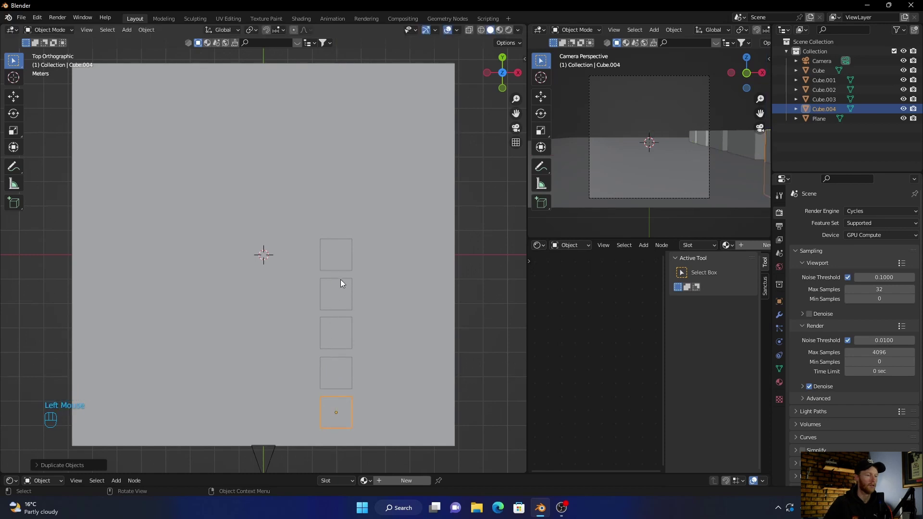
# - Duplicate the top cube once more along Y above the row, making six cubes
pyautogui.click(344, 260)
pyautogui.click(329, 397)
pyautogui.click(478, 328)
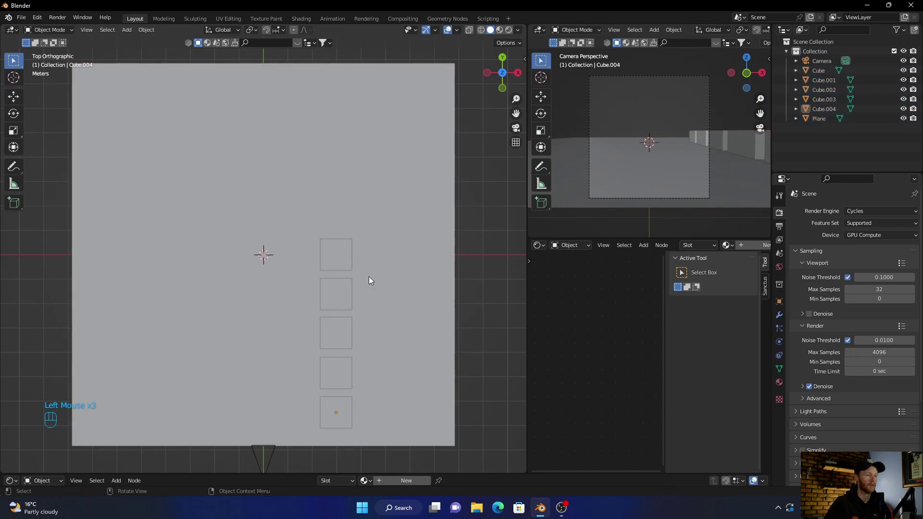
pyautogui.click(338, 258)
pyautogui.press('shift+d')
pyautogui.middleClick(650, 142)
pyautogui.click(360, 204)
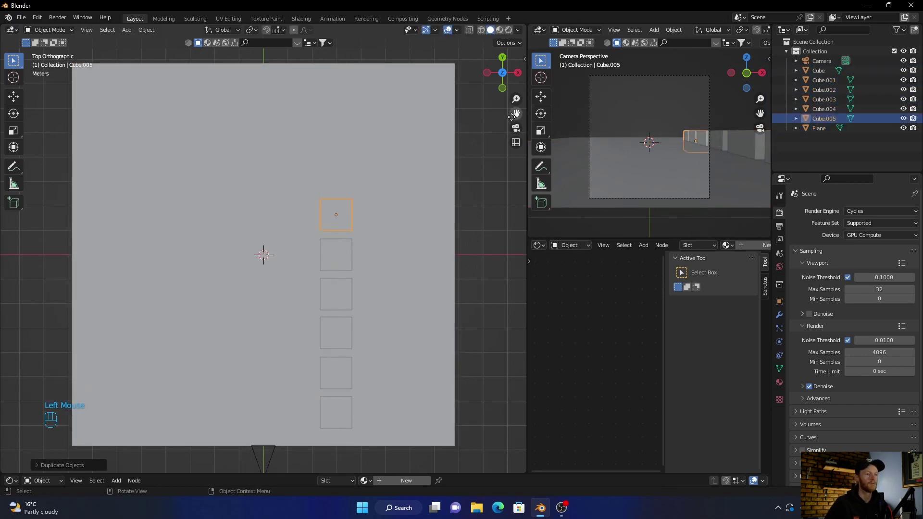
# - From right orthographic view, stretch the first three cubes upward into tall pillars along Z
pyautogui.click(522, 76)
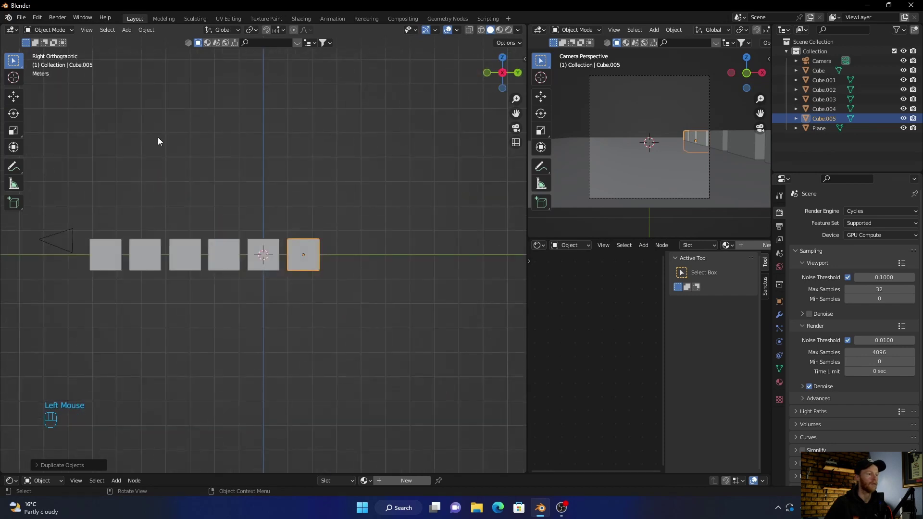
pyautogui.click(18, 135)
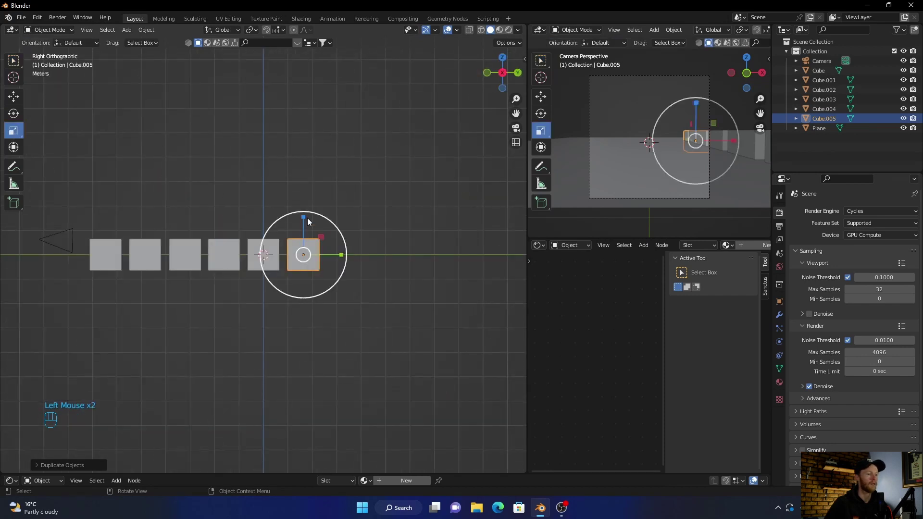
pyautogui.click(308, 219)
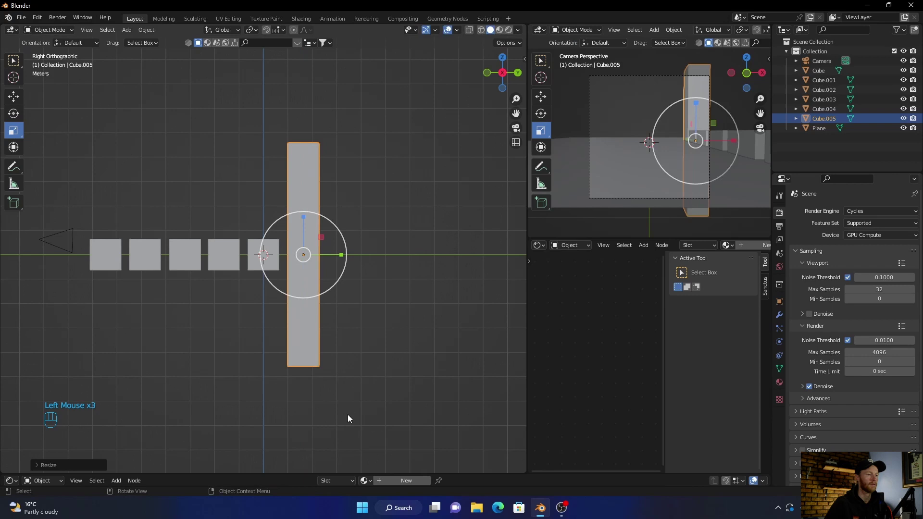
pyautogui.click(259, 269)
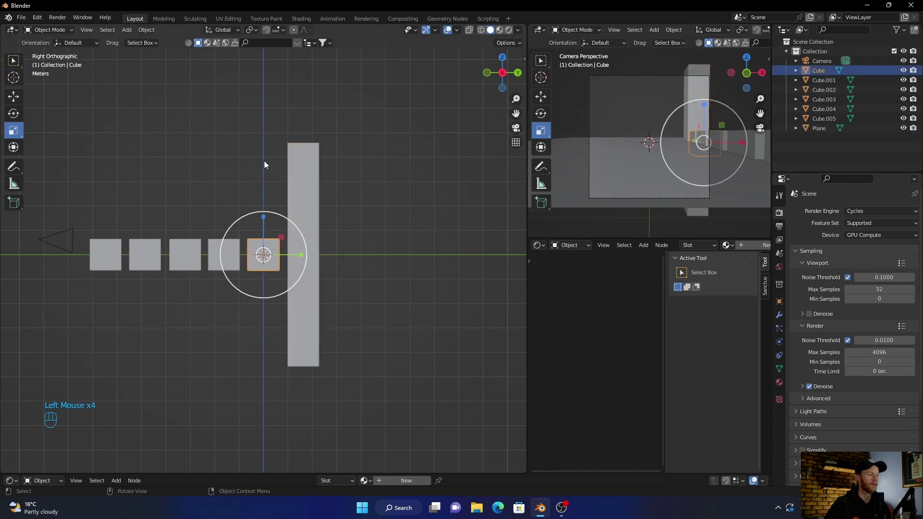
pyautogui.click(266, 217)
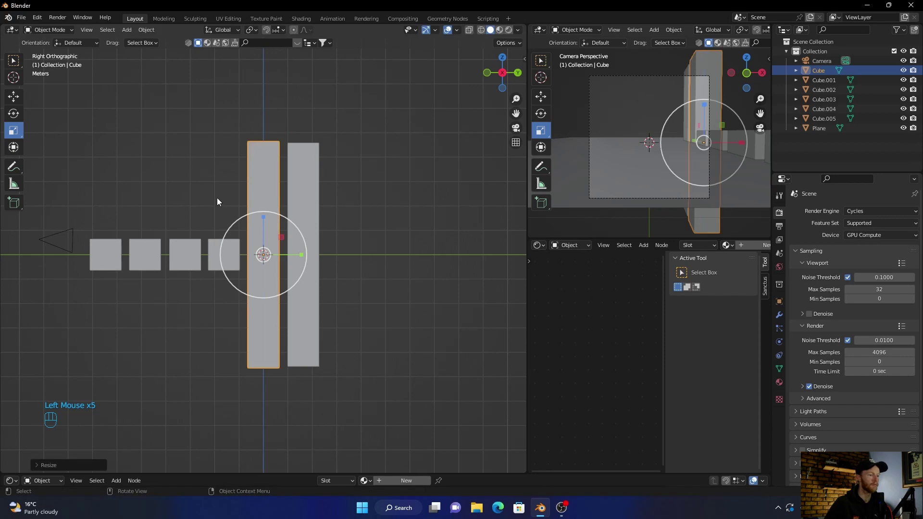
pyautogui.click(217, 259)
pyautogui.click(227, 220)
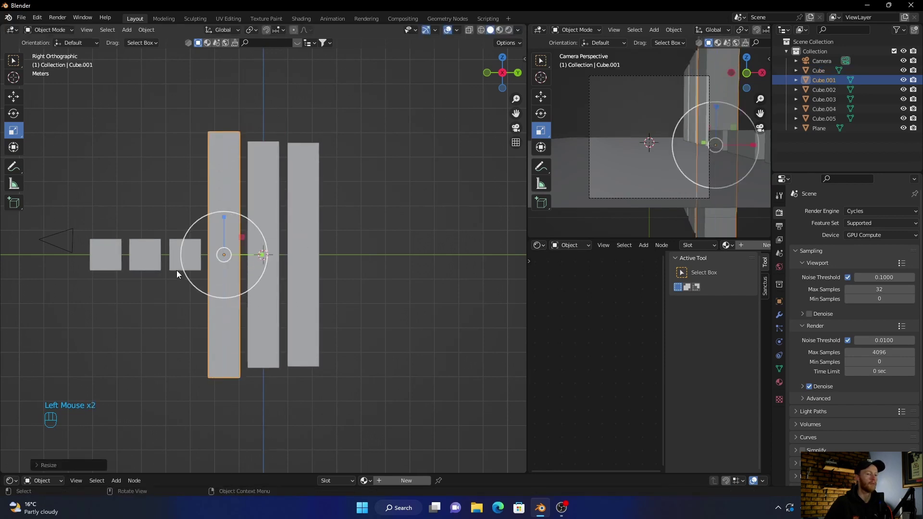
# - Stretch the remaining three cubes into pillars of varying heights and check through the camera
pyautogui.click(179, 266)
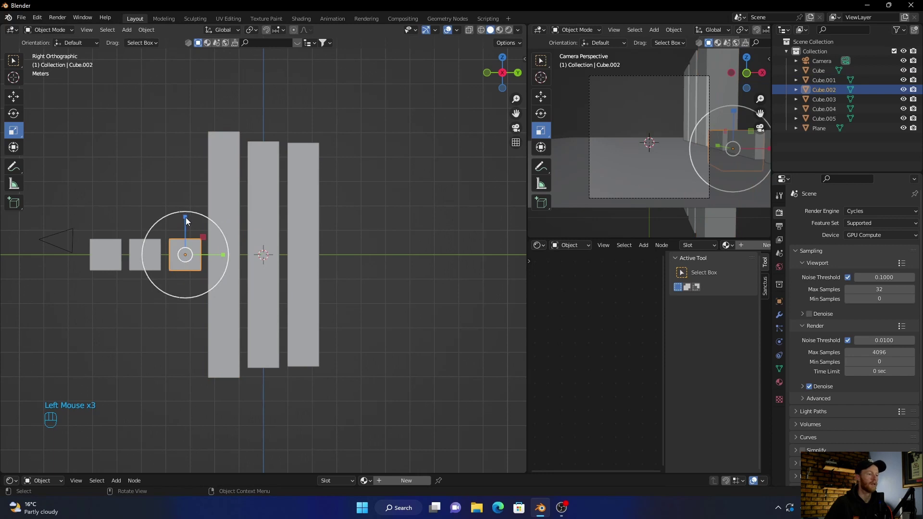
pyautogui.click(189, 221)
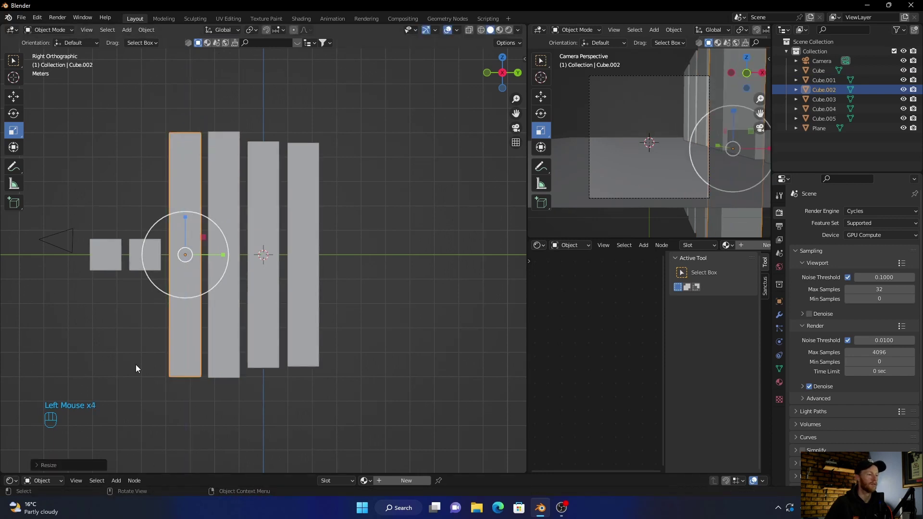
pyautogui.click(140, 263)
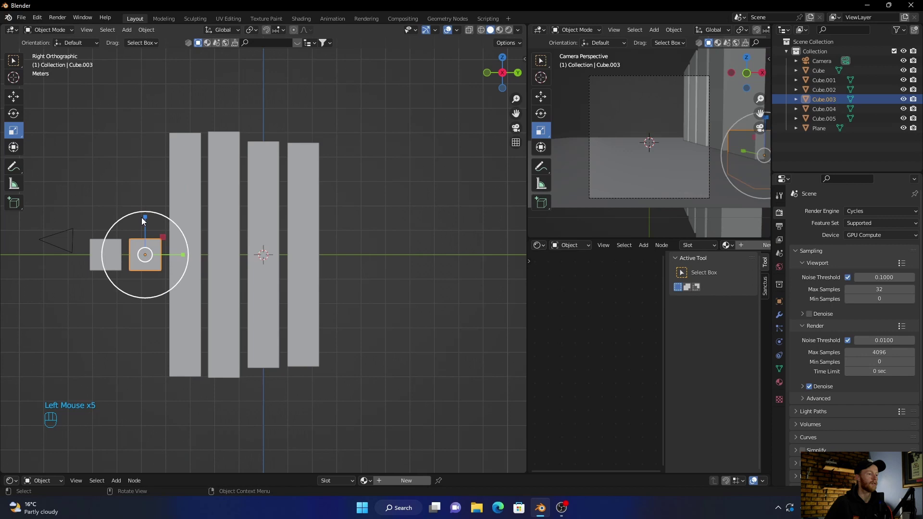
pyautogui.click(147, 220)
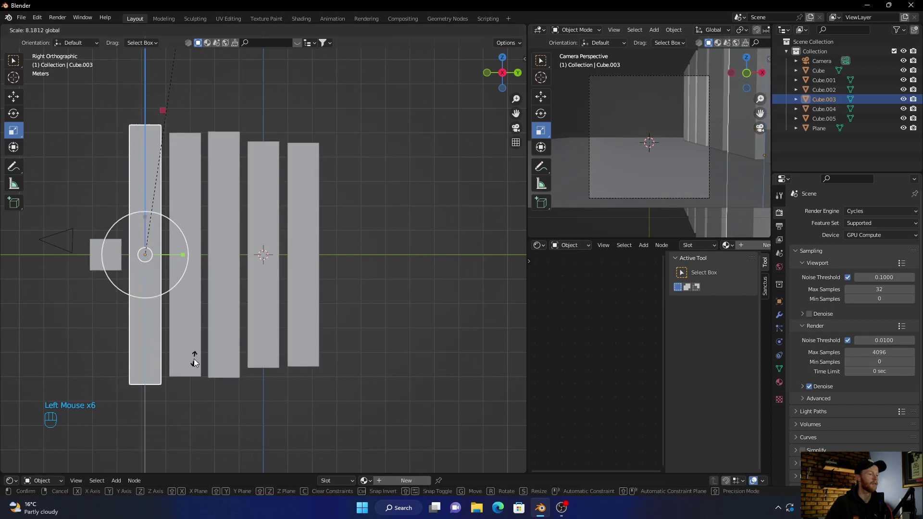
pyautogui.click(110, 261)
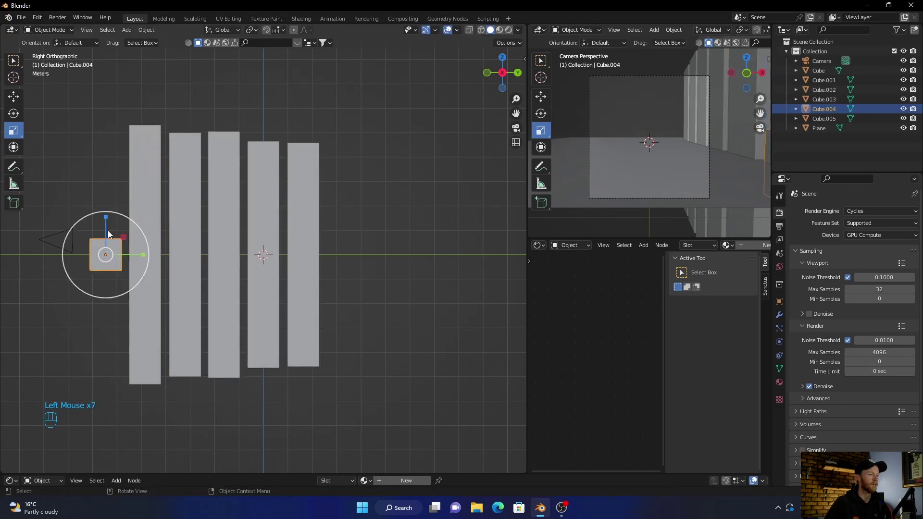
pyautogui.click(109, 217)
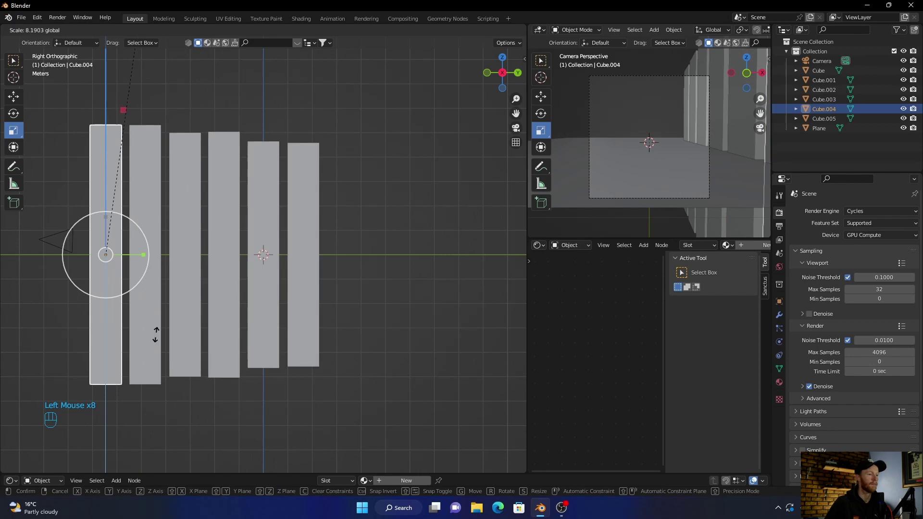
pyautogui.click(515, 125)
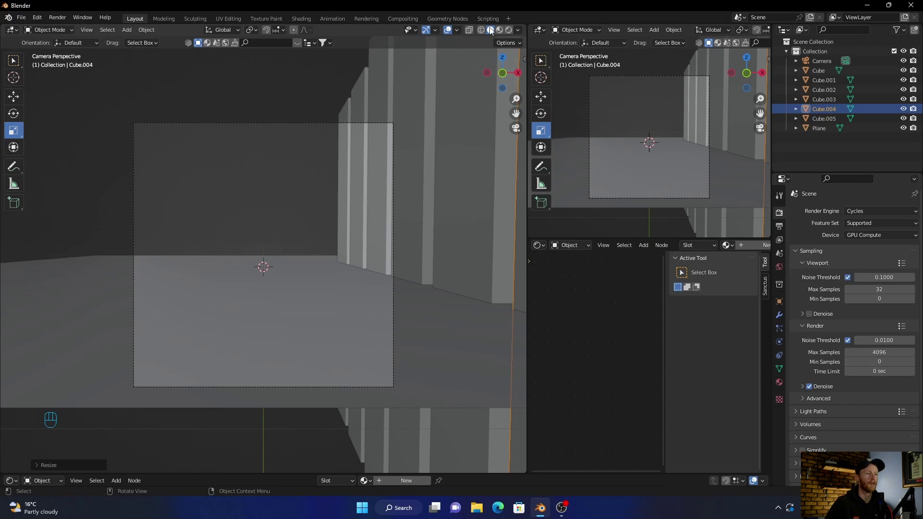
# - From top view, select the pillar row and move it forward along Y
pyautogui.click(504, 59)
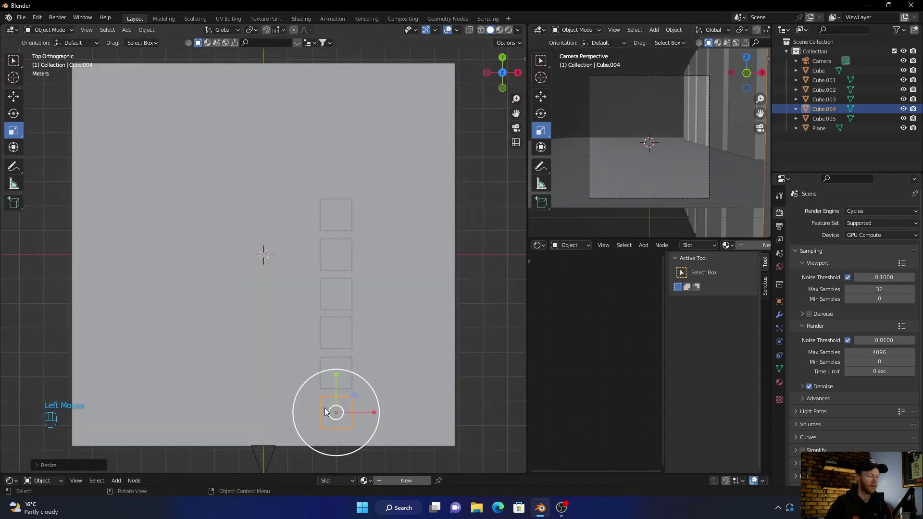
pyautogui.click(332, 388)
pyautogui.click(335, 325)
pyautogui.click(338, 299)
pyautogui.click(338, 257)
pyautogui.click(341, 221)
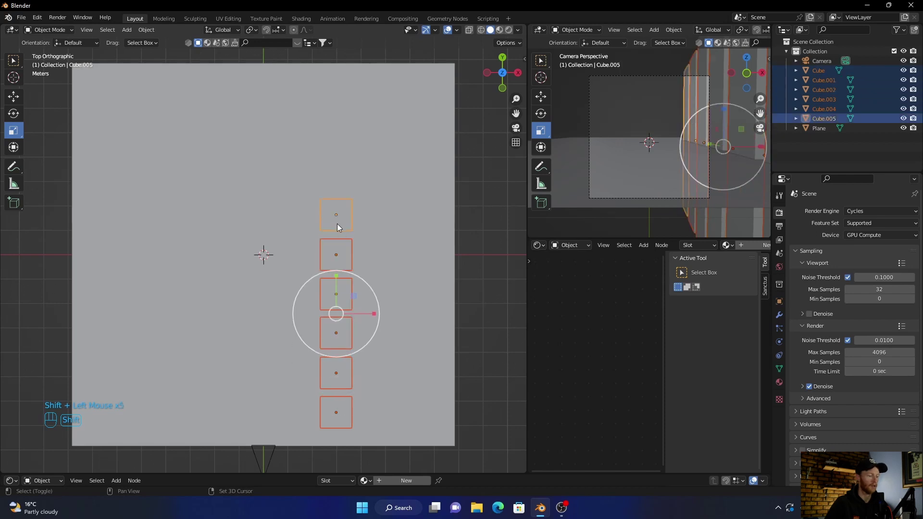
pyautogui.press('g')
pyautogui.middleClick(650, 142)
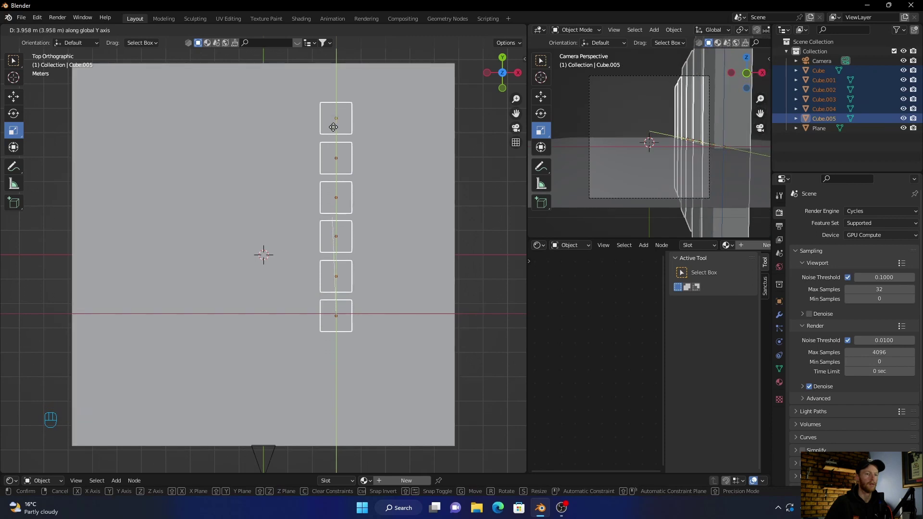
pyautogui.click(338, 129)
pyautogui.scroll(3)
pyautogui.click(500, 204)
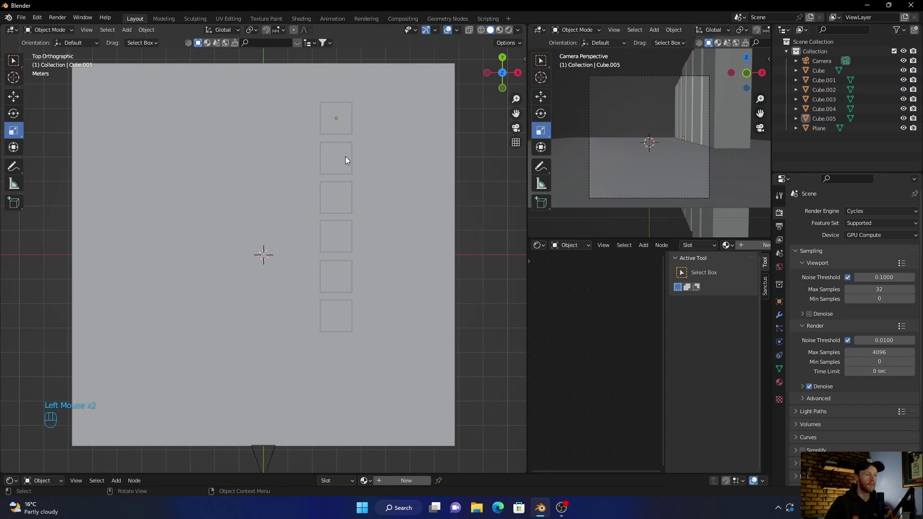
# - Reselect the six pillars and duplicate them across X as a second row, then check the camera view
pyautogui.click(339, 132)
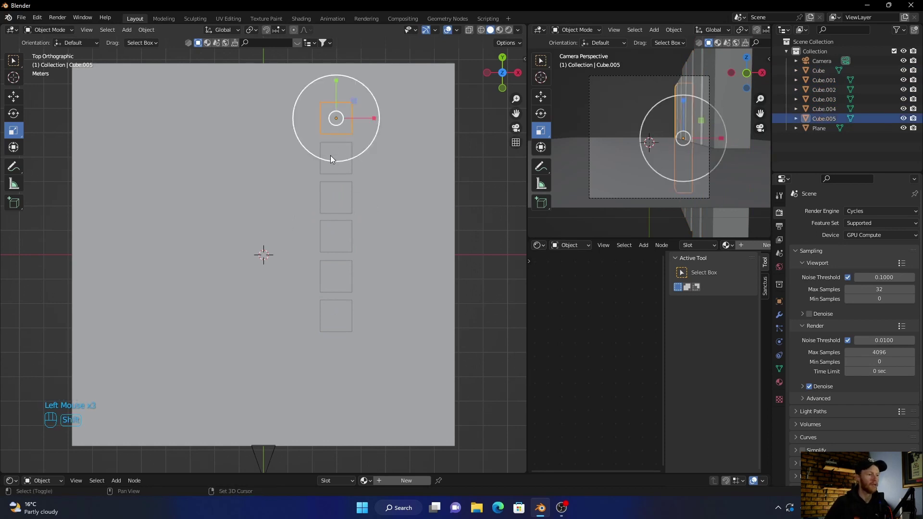
pyautogui.click(333, 167)
pyautogui.click(335, 198)
pyautogui.click(335, 230)
pyautogui.click(332, 279)
pyautogui.click(332, 329)
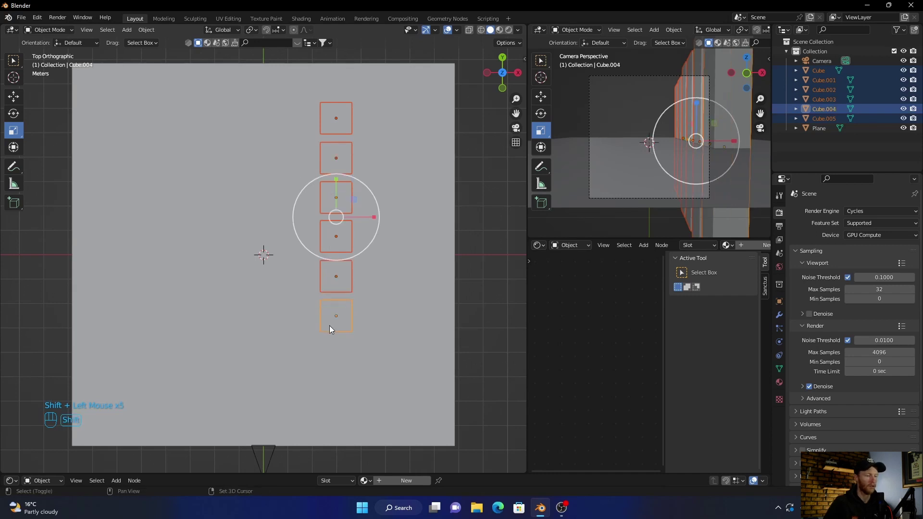
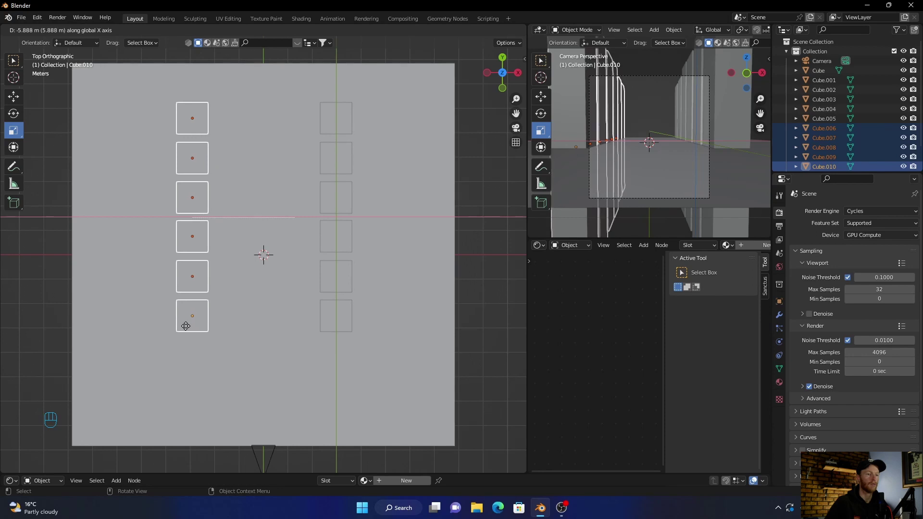
pyautogui.click(498, 227)
pyautogui.click(516, 133)
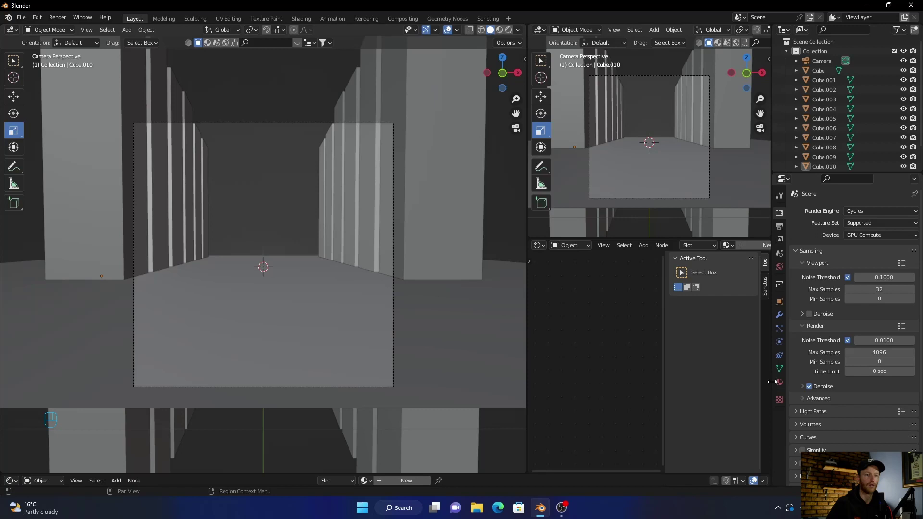
# - Set the camera's Lens Shift Y to 0.230 so the horizon sits lower
pyautogui.click(822, 67)
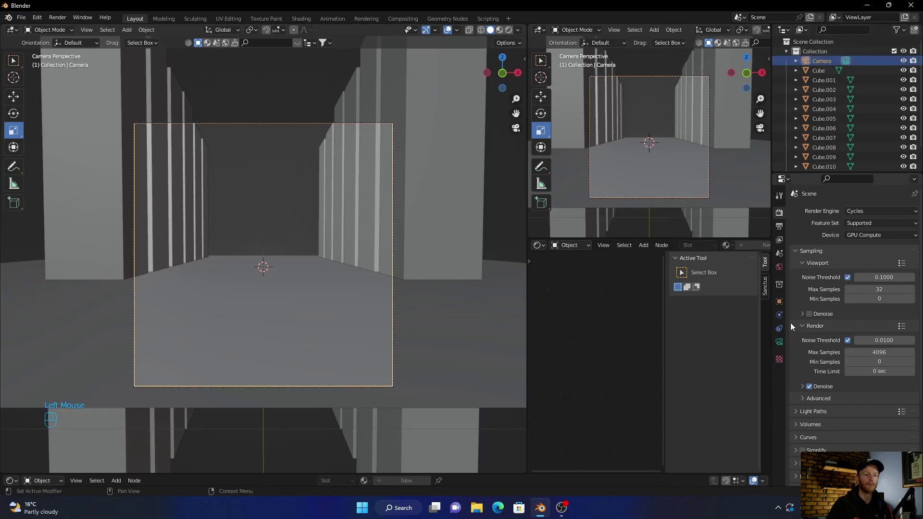
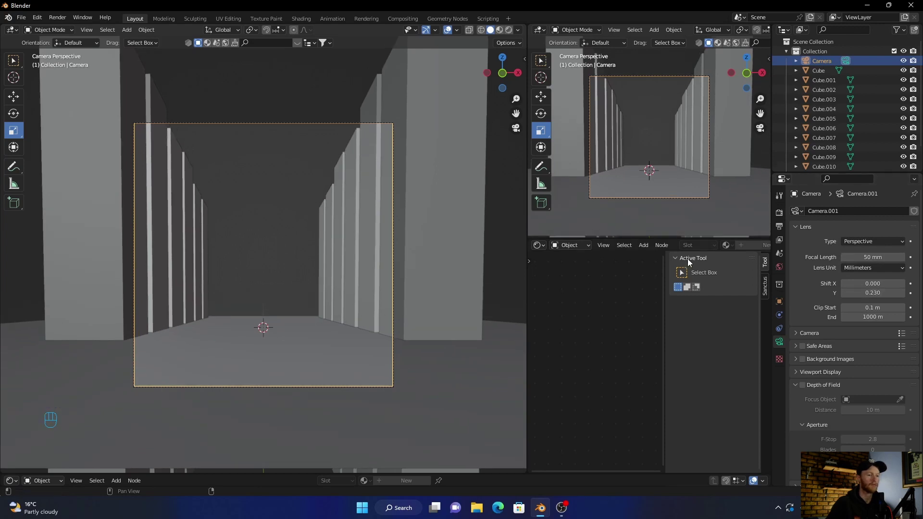
pyautogui.click(501, 248)
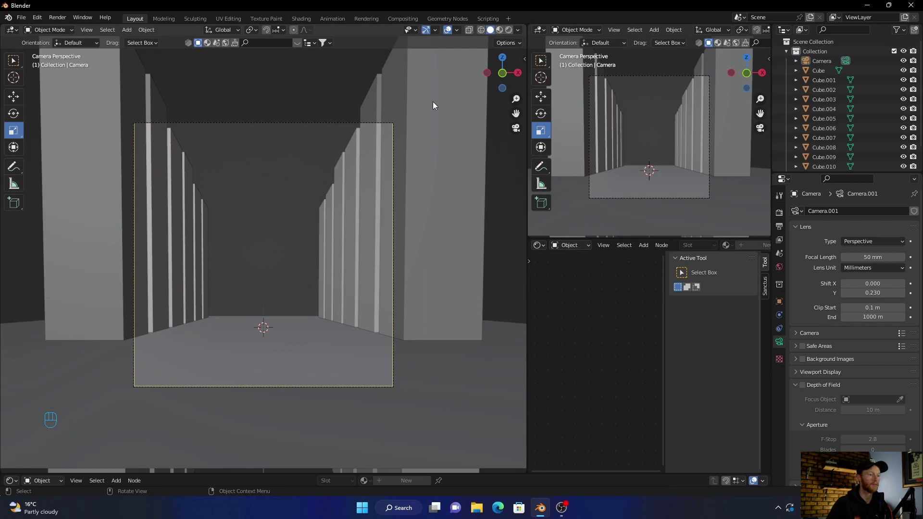
pyautogui.click(352, 162)
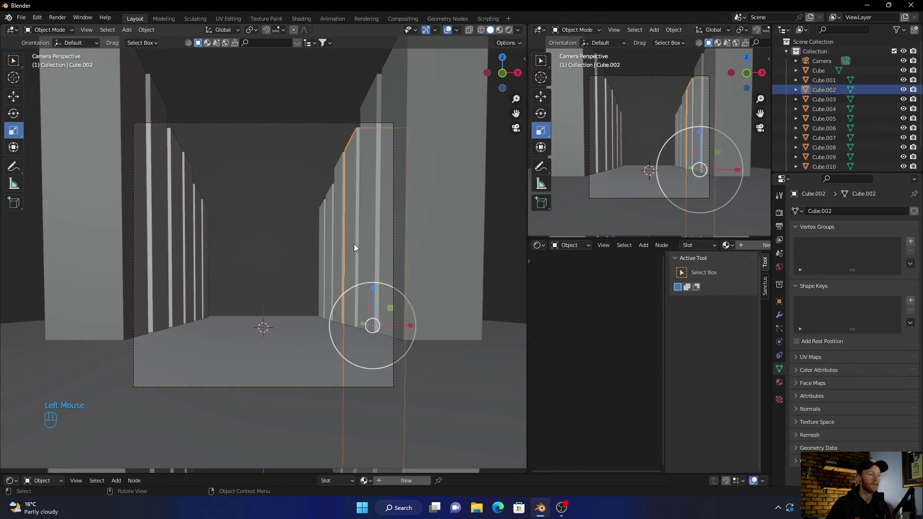
# - Adjust positions and heights of individual right-side pillars for a less uniform rhythm
pyautogui.click(372, 293)
pyautogui.click(340, 201)
pyautogui.click(361, 285)
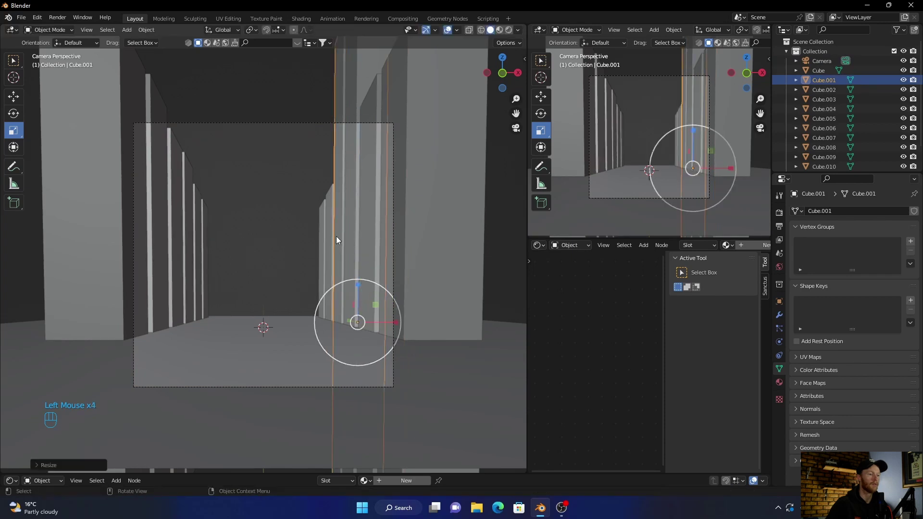
pyautogui.click(334, 241)
pyautogui.click(350, 284)
pyautogui.click(322, 239)
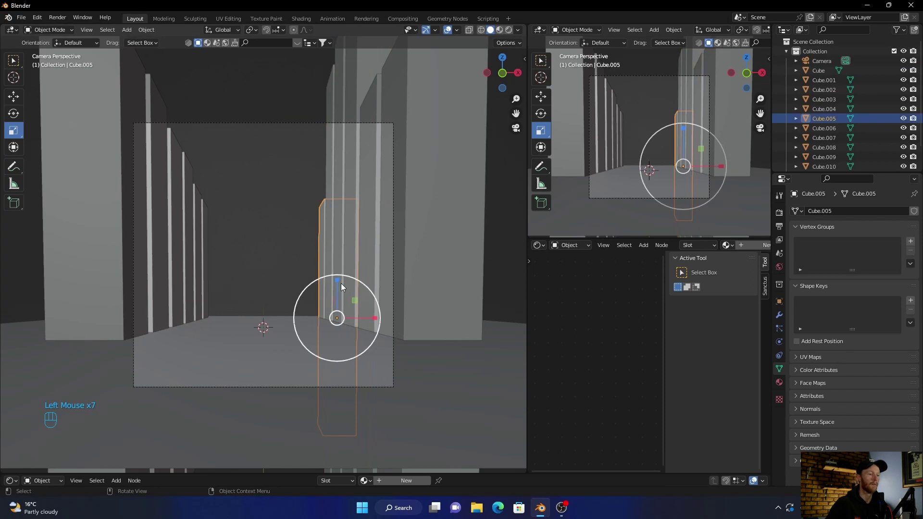
pyautogui.click(345, 283)
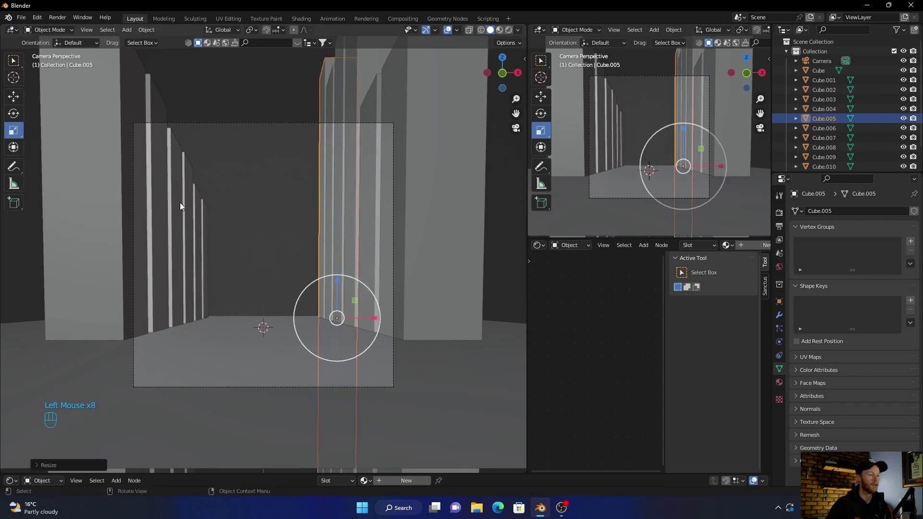
# - Place a duplicated pillar on the left side and vary the left-row pillars' heights
pyautogui.click(211, 229)
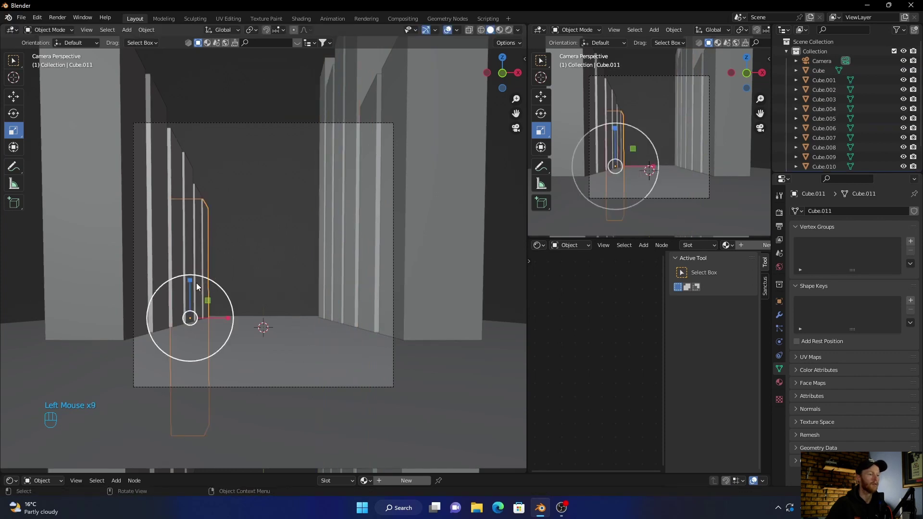
pyautogui.click(190, 287)
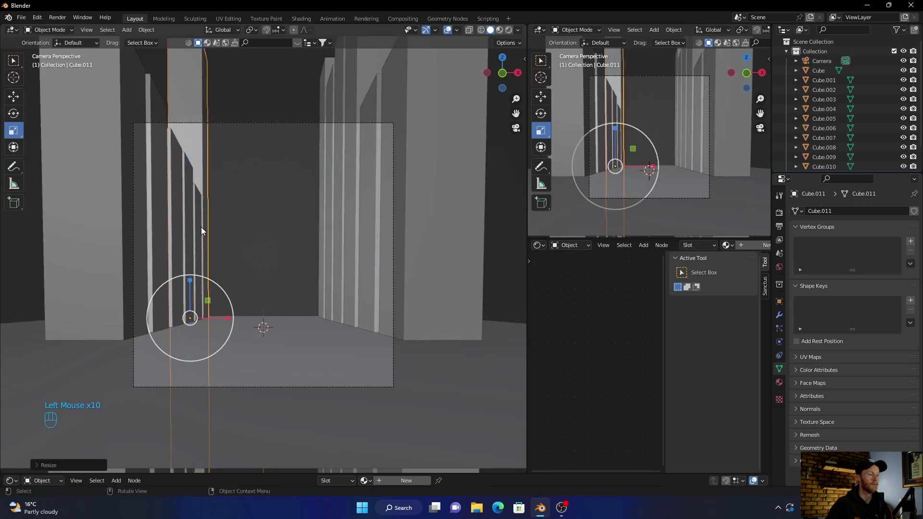
pyautogui.click(204, 230)
pyautogui.click(185, 284)
pyautogui.click(191, 214)
pyautogui.click(173, 286)
pyautogui.click(181, 219)
pyautogui.click(156, 289)
pyautogui.click(162, 223)
pyautogui.click(138, 293)
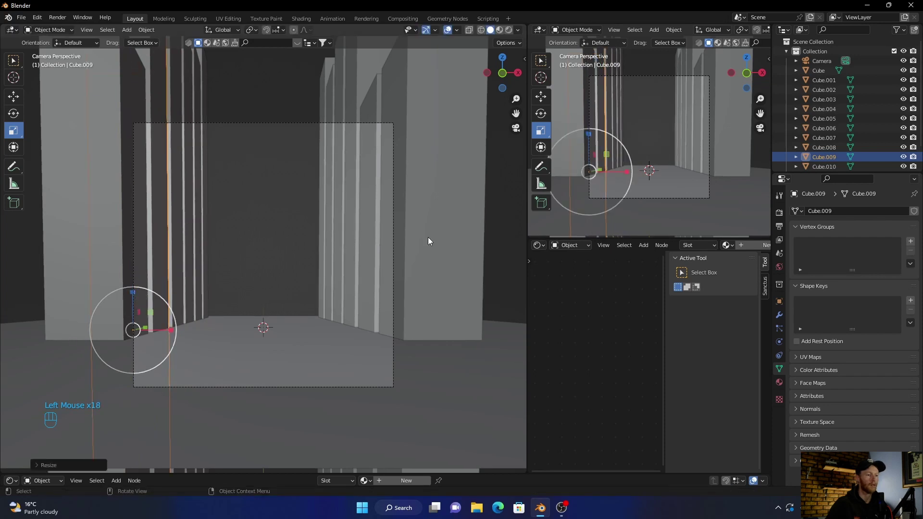
pyautogui.click(510, 246)
# - Select the floor plane and split off an Asset Browser area below the viewport
pyautogui.scroll(3)
pyautogui.click(287, 390)
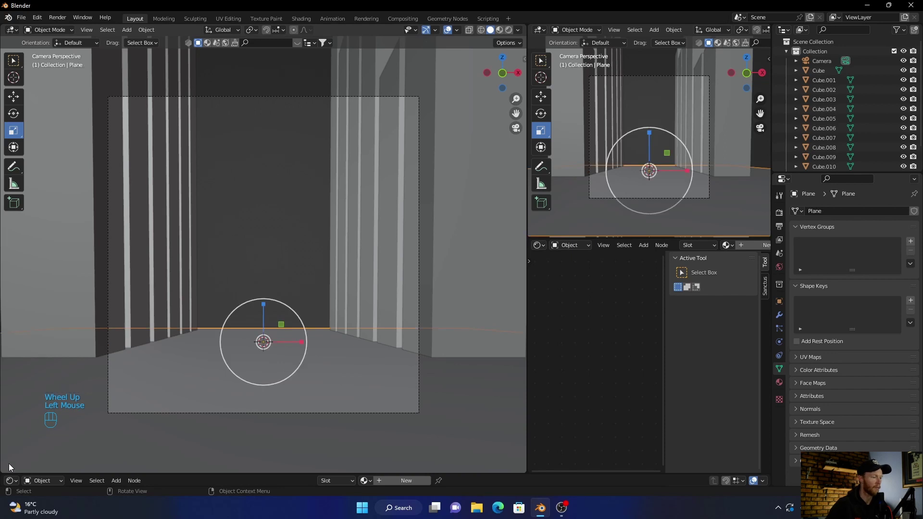
pyautogui.moveTo(298, 423); pyautogui.dragTo(197, 352)
pyautogui.moveTo(37, 356); pyautogui.dragTo(36, 407)
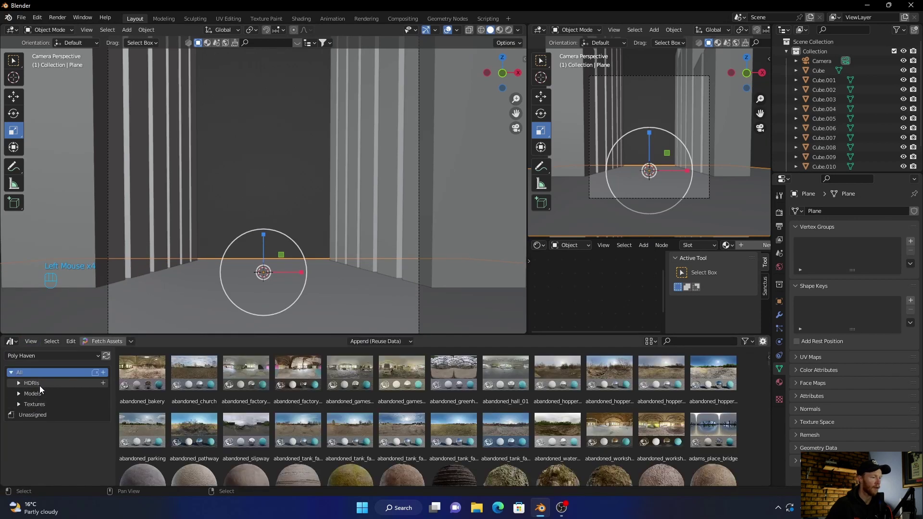
pyautogui.click(44, 404)
# - Find the sandstone_cracks material in the asset library and drop it onto the floor
pyautogui.scroll(-3)
pyautogui.scroll(-3)
pyautogui.scroll(-3)
pyautogui.scroll(-3)
pyautogui.scroll(-3)
pyautogui.scroll(-3)
pyautogui.scroll(-3)
pyautogui.scroll(-3)
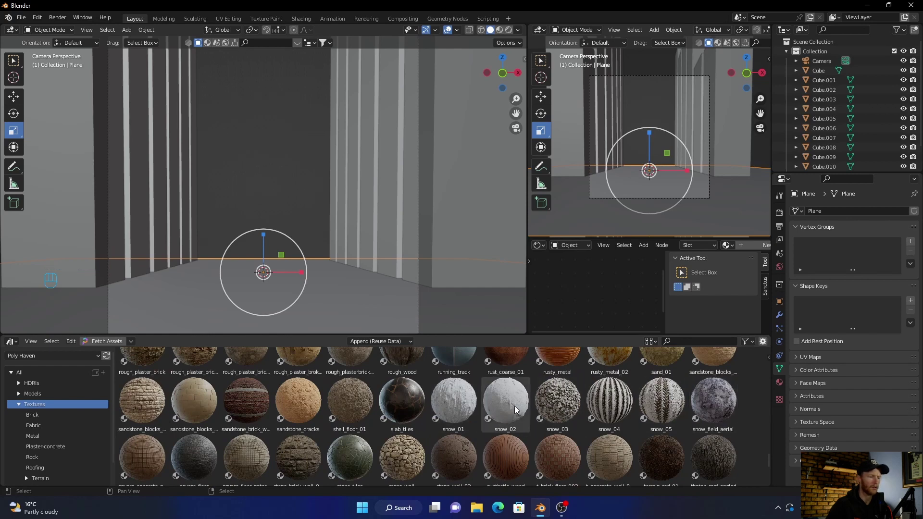
pyautogui.click(298, 407)
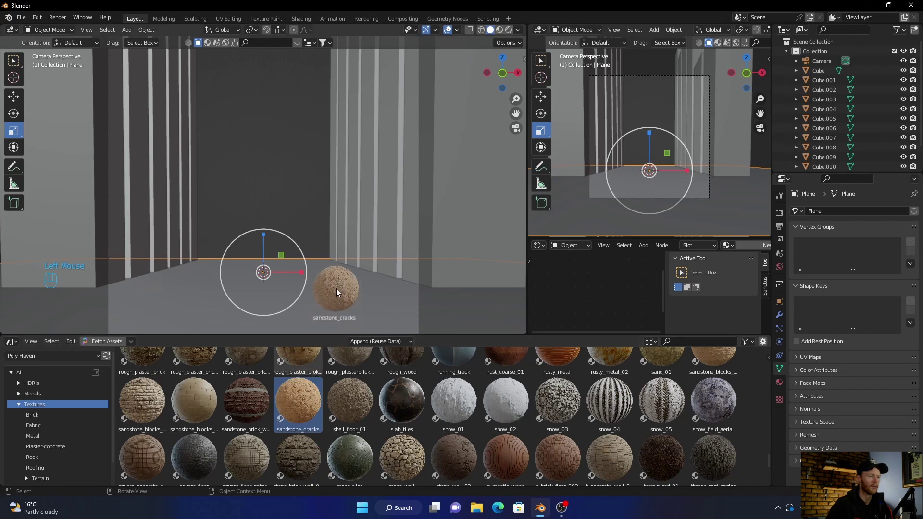
pyautogui.moveTo(300, 213); pyautogui.dragTo(387, 483)
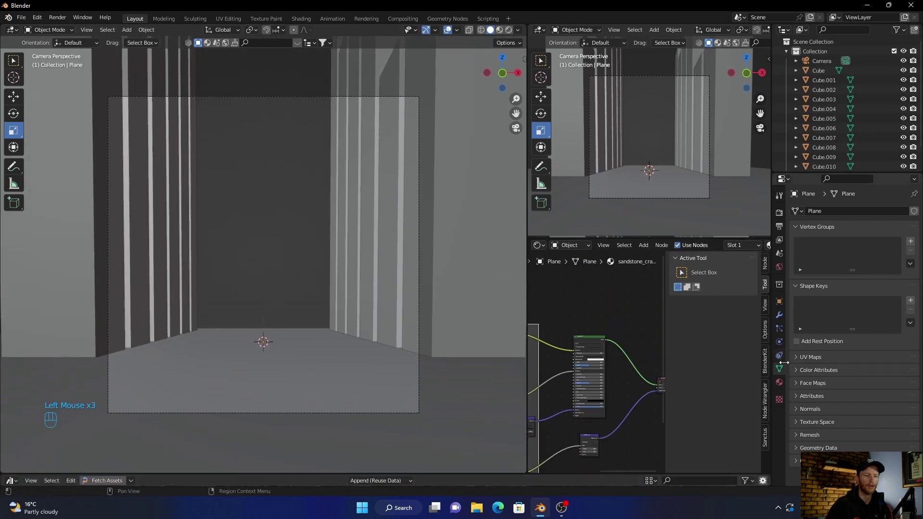
# - Set the floor material's displacement method to Displacement and Bump
pyautogui.click(779, 384)
pyautogui.scroll(-3)
pyautogui.scroll(3)
pyautogui.scroll(-3)
pyautogui.scroll(3)
pyautogui.scroll(-3)
pyautogui.click(800, 446)
pyautogui.scroll(-3)
pyautogui.scroll(-3)
pyautogui.moveTo(875, 398); pyautogui.dragTo(868, 425)
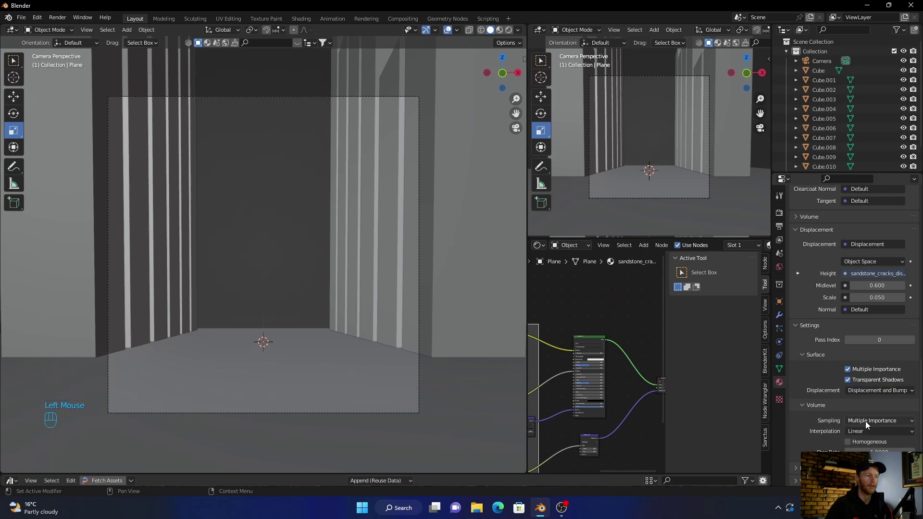
pyautogui.scroll(3)
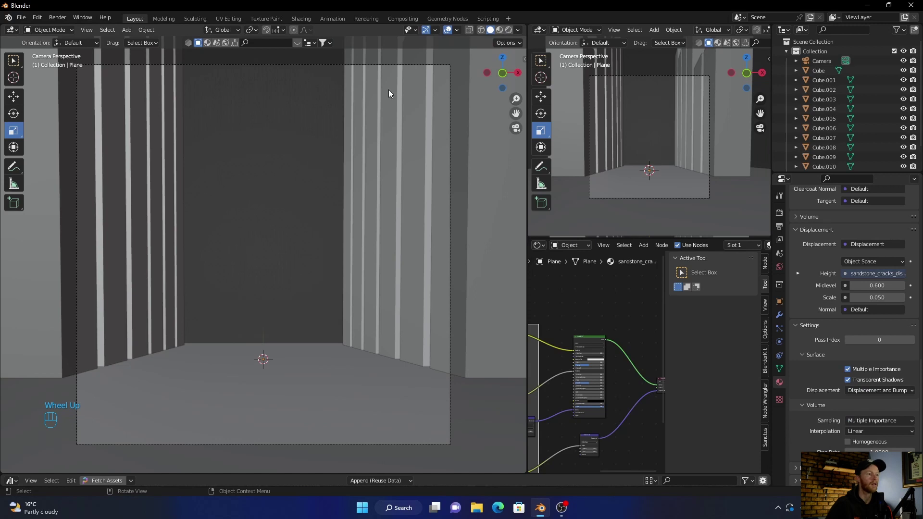
pyautogui.moveTo(573, 244); pyautogui.dragTo(374, 227)
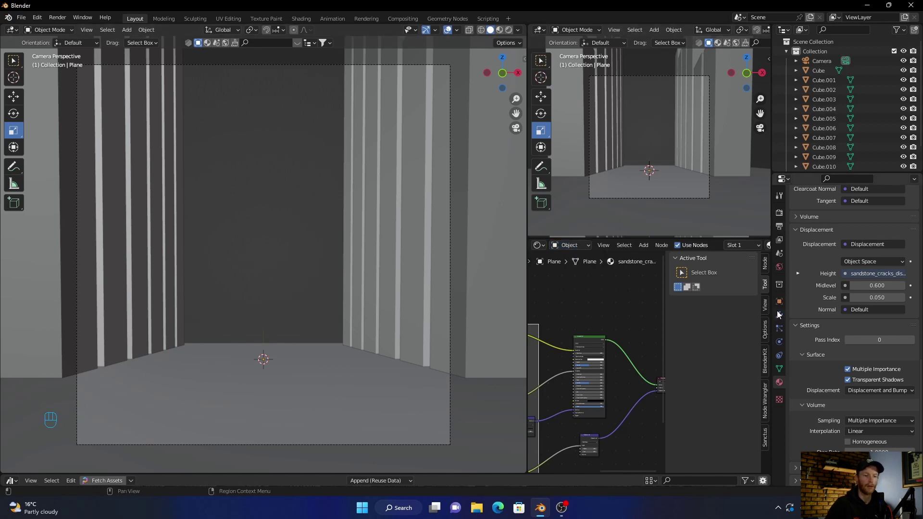
# - Switch to World Properties and expand the Physical Atmosphere sun settings
pyautogui.click(782, 266)
pyautogui.scroll(3)
pyautogui.click(876, 246)
pyautogui.scroll(3)
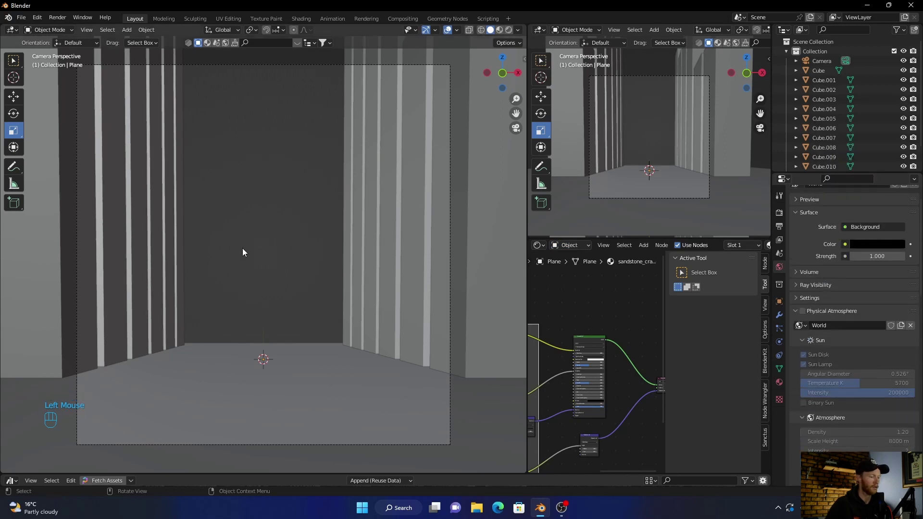
# - From the right orthographic view, move the sun straight up high above the corridor
pyautogui.press('shift+a')
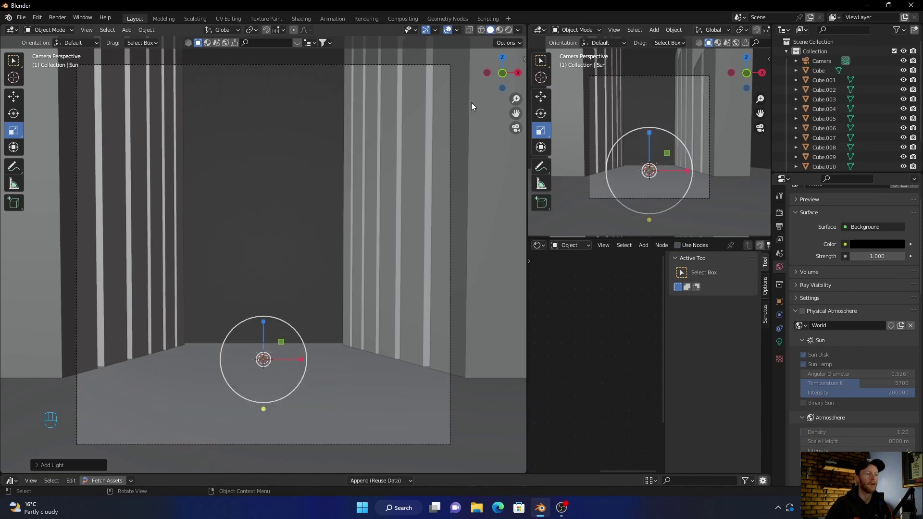
pyautogui.click(519, 77)
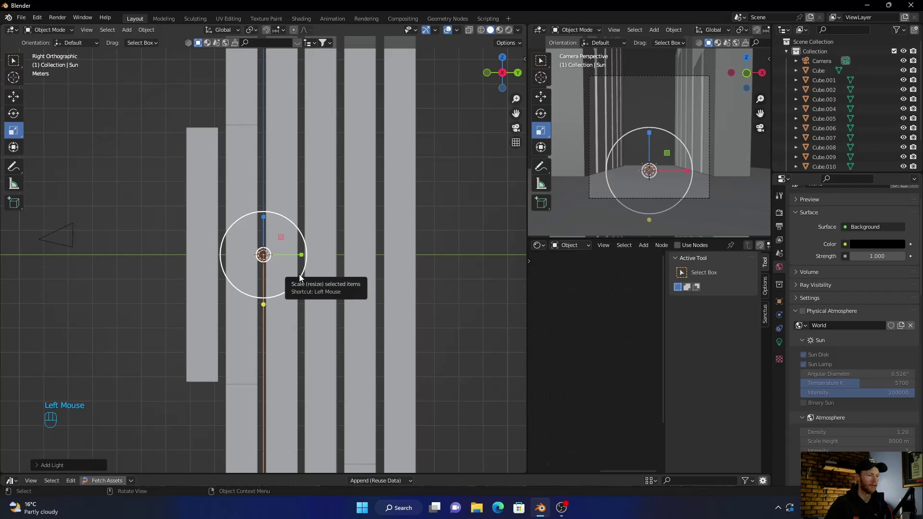
pyautogui.scroll(-3)
pyautogui.press('g')
pyautogui.scroll(-3)
pyautogui.middleClick(301, 276)
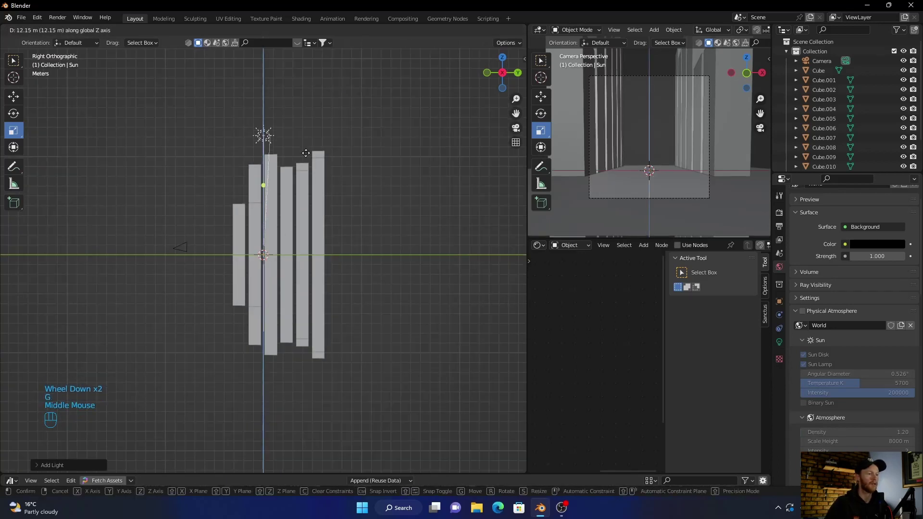
pyautogui.moveTo(309, 138); pyautogui.dragTo(210, 239)
pyautogui.moveTo(210, 239); pyautogui.dragTo(318, 177)
pyautogui.press('g')
# - Rotate the sun so its rays tilt down toward the pillars
pyautogui.moveTo(335, 166); pyautogui.dragTo(244, 186)
pyautogui.moveTo(211, 192); pyautogui.dragTo(476, 64)
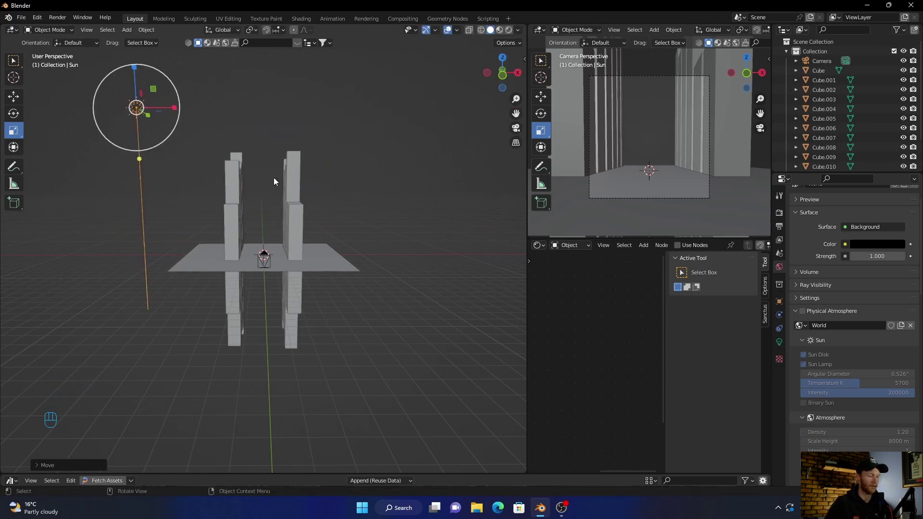
pyautogui.press('r')
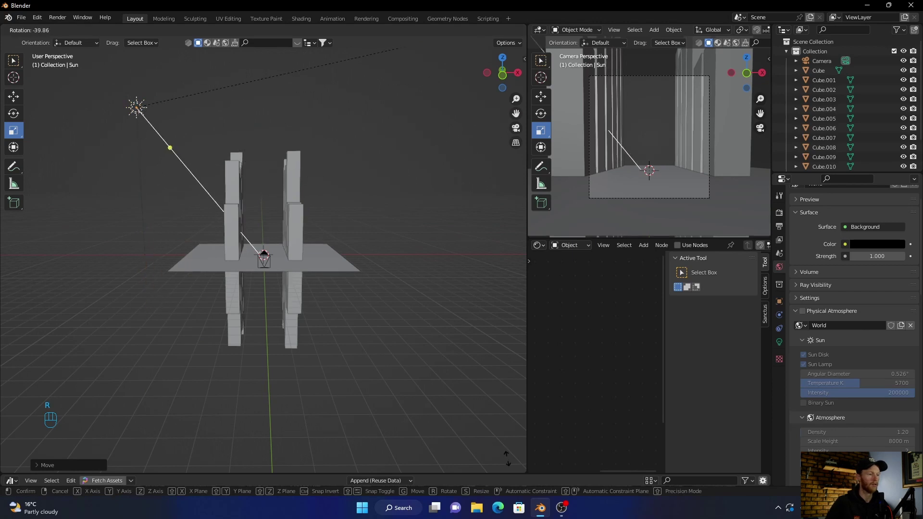
pyautogui.moveTo(522, 391); pyautogui.dragTo(132, 112)
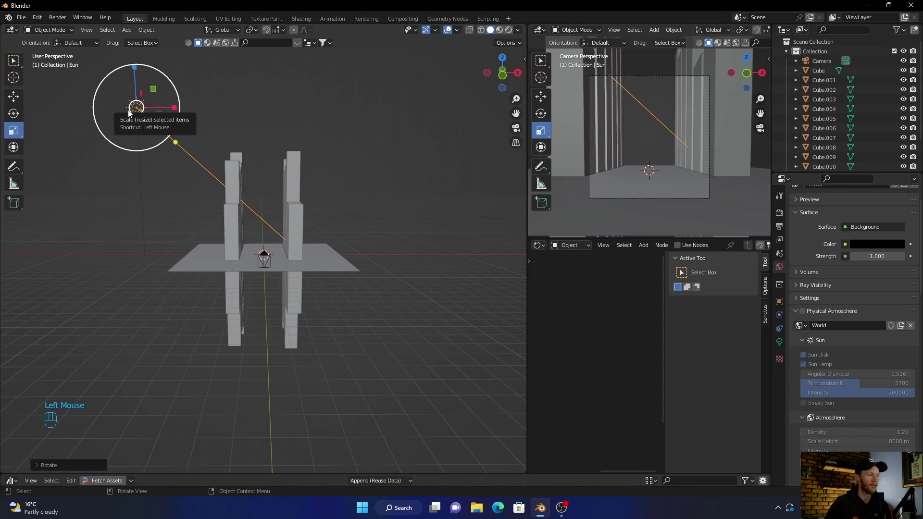
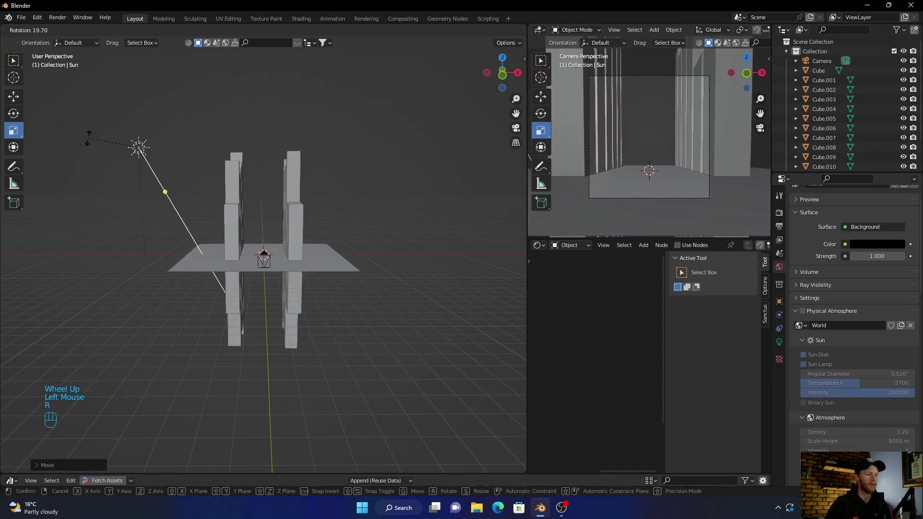
pyautogui.click(59, 178)
pyautogui.moveTo(117, 333); pyautogui.dragTo(263, 288)
pyautogui.press('g')
pyautogui.moveTo(263, 289); pyautogui.dragTo(249, 291)
pyautogui.click(175, 302)
# - Refine the sun's angle with further rotations from different viewpoints
pyautogui.press('r')
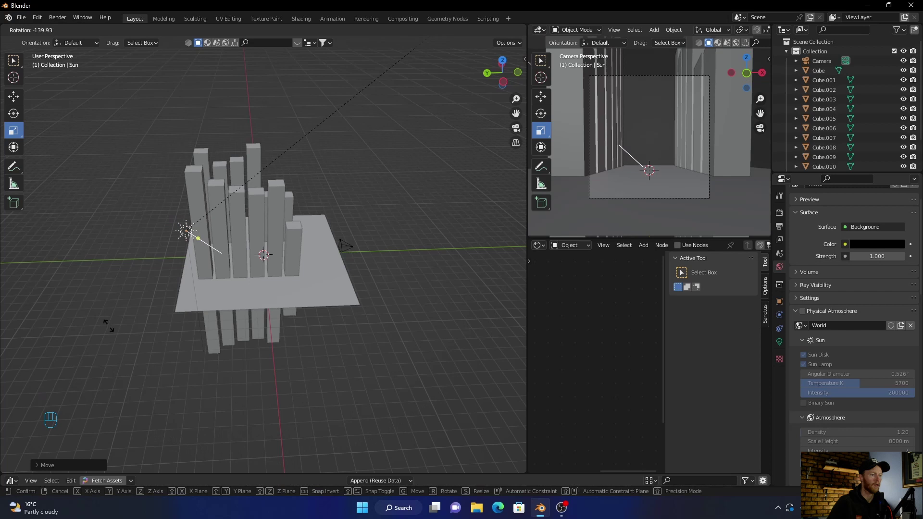
pyautogui.click(104, 331)
pyautogui.moveTo(109, 316); pyautogui.dragTo(125, 353)
pyautogui.press('r')
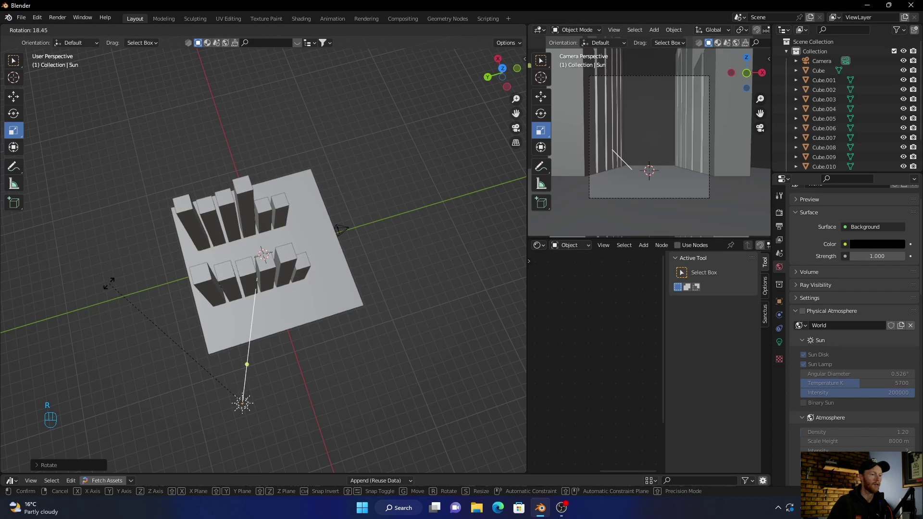
pyautogui.click(99, 289)
pyautogui.moveTo(346, 378); pyautogui.dragTo(224, 301)
pyautogui.press('r')
pyautogui.click(236, 272)
# - Preview the corridor in Rendered shading and lower the sun's Strength from 10 to 1
pyautogui.click(389, 254)
pyautogui.scroll(-3)
pyautogui.click(519, 129)
pyautogui.click(380, 313)
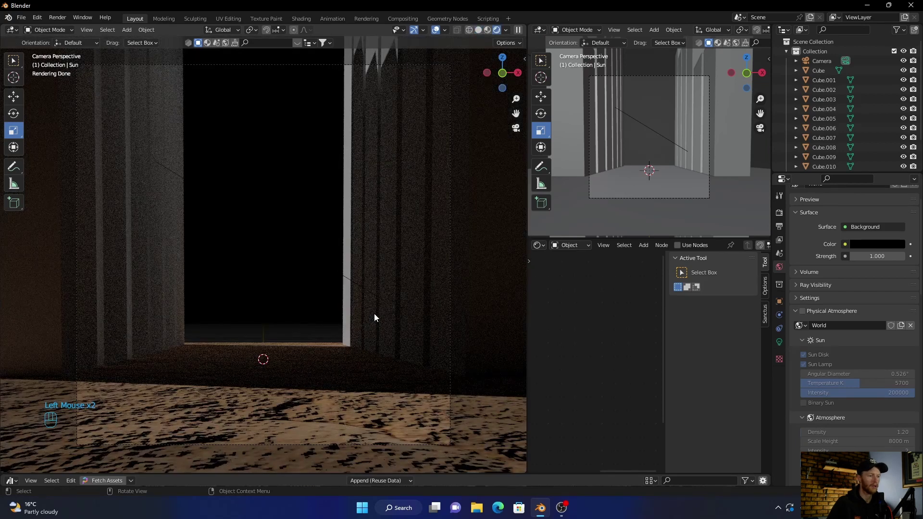
pyautogui.scroll(-3)
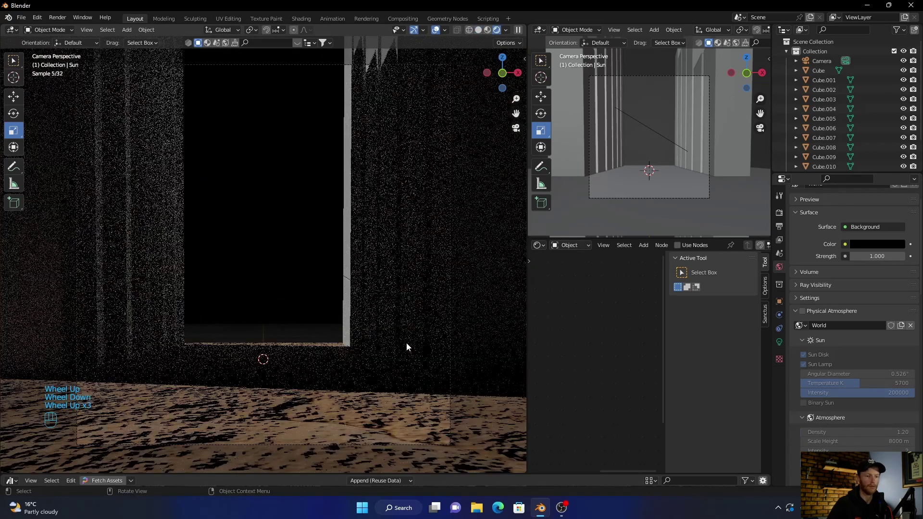
pyautogui.click(775, 349)
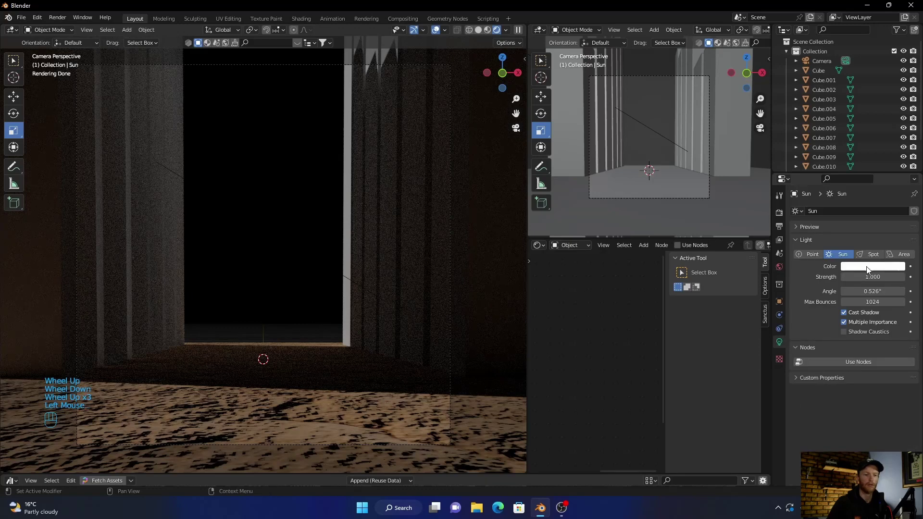
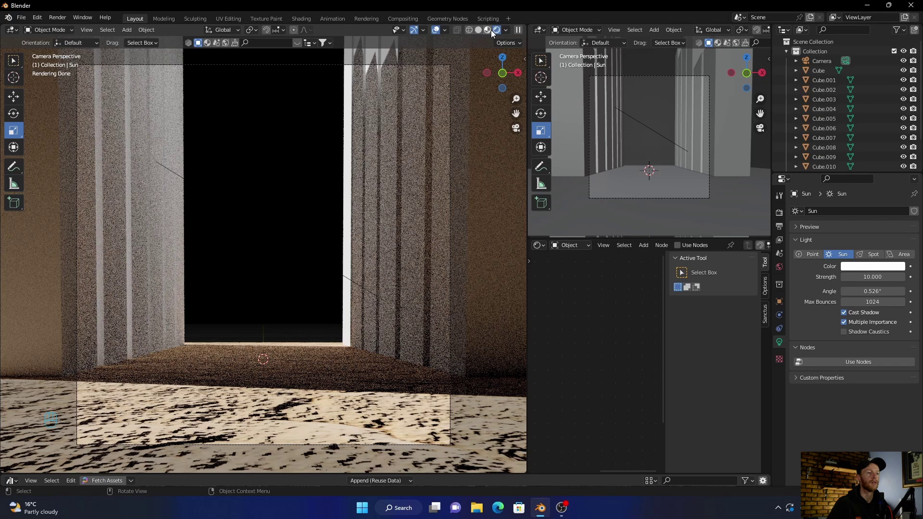
pyautogui.click(495, 34)
pyautogui.click(495, 33)
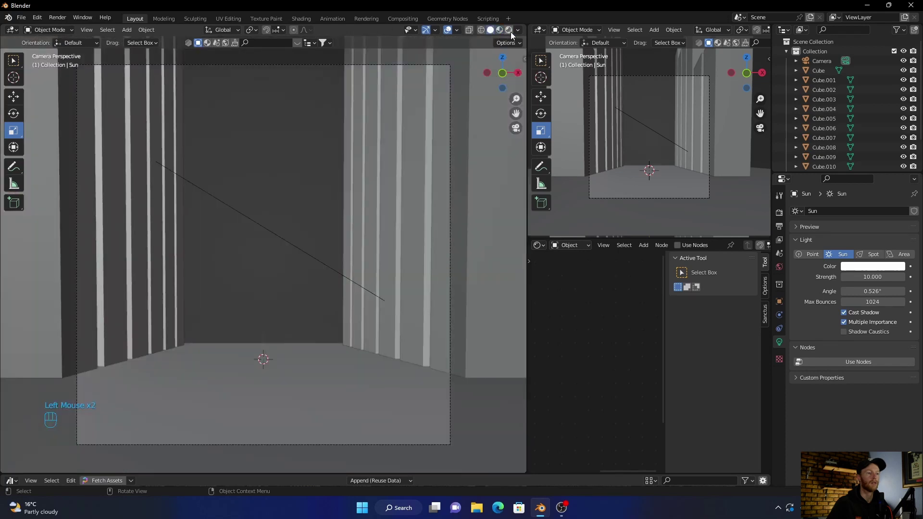
# - From top view, turn the sun around Z so the pillars cast long shadows, then check through the camera
pyautogui.click(515, 38)
pyautogui.scroll(-3)
pyautogui.scroll(-3)
pyautogui.moveTo(824, 167); pyautogui.dragTo(490, 38)
pyautogui.click(497, 62)
pyautogui.press('r')
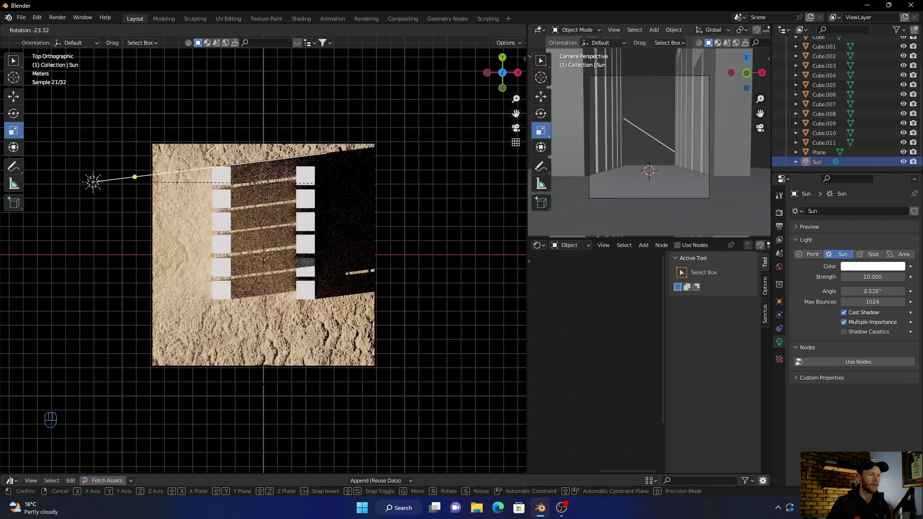
pyautogui.click(327, 186)
pyautogui.click(519, 132)
pyautogui.moveTo(302, 281); pyautogui.dragTo(282, 289)
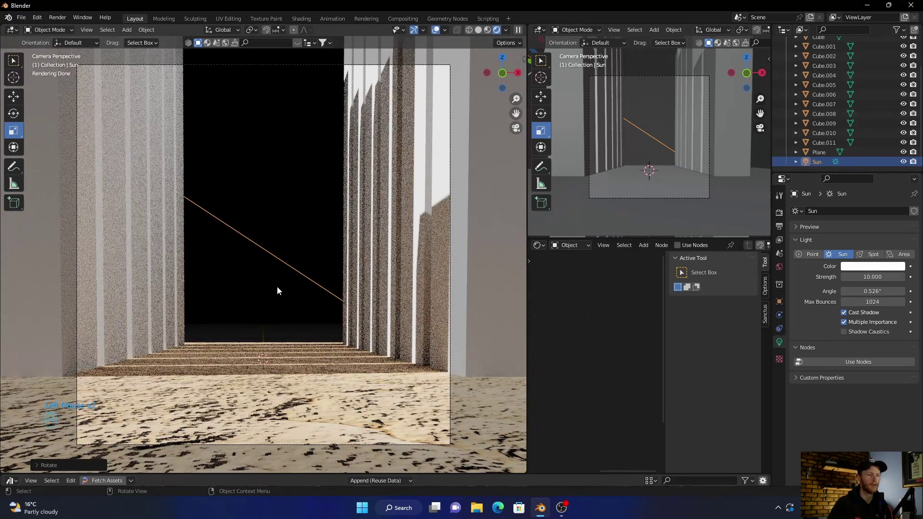
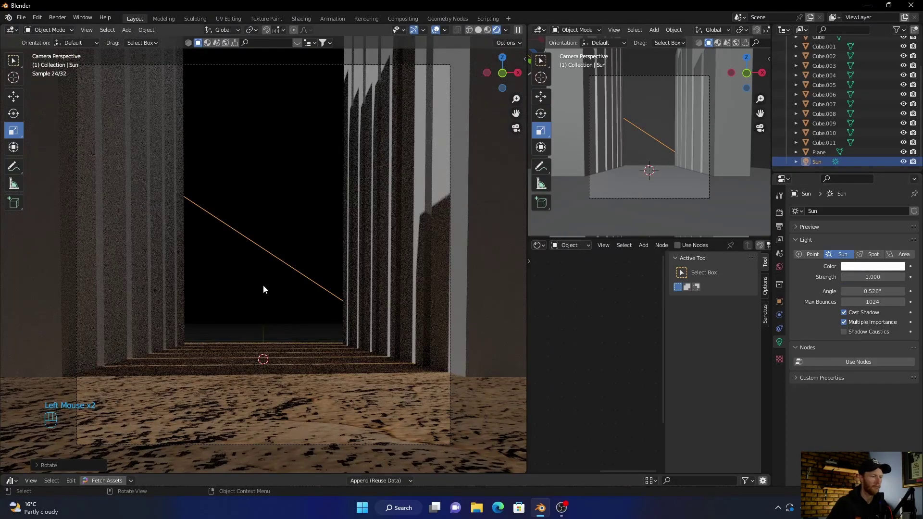
pyautogui.middleClick(176, 330)
pyautogui.scroll(3)
pyautogui.scroll(-3)
pyautogui.scroll(3)
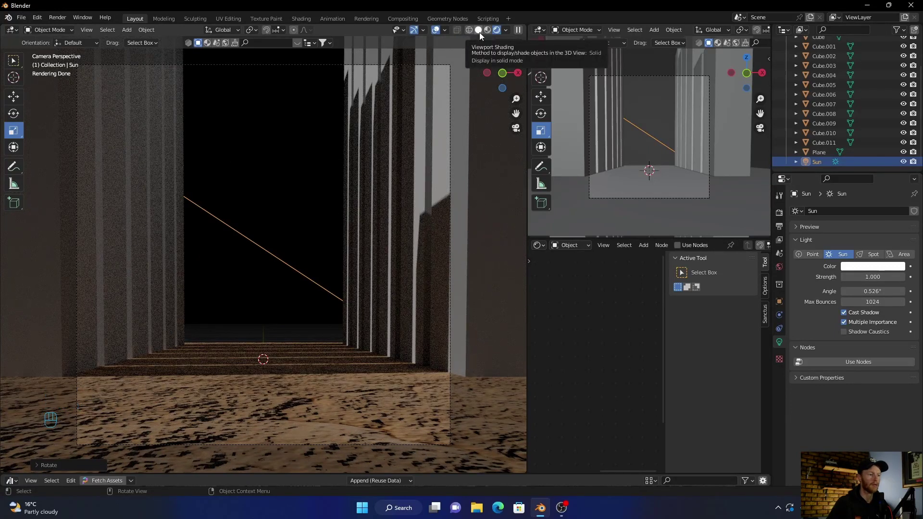
# - Add a mesh cube and scale it up to enclose the whole corridor
pyautogui.click(484, 35)
pyautogui.press('shift+a')
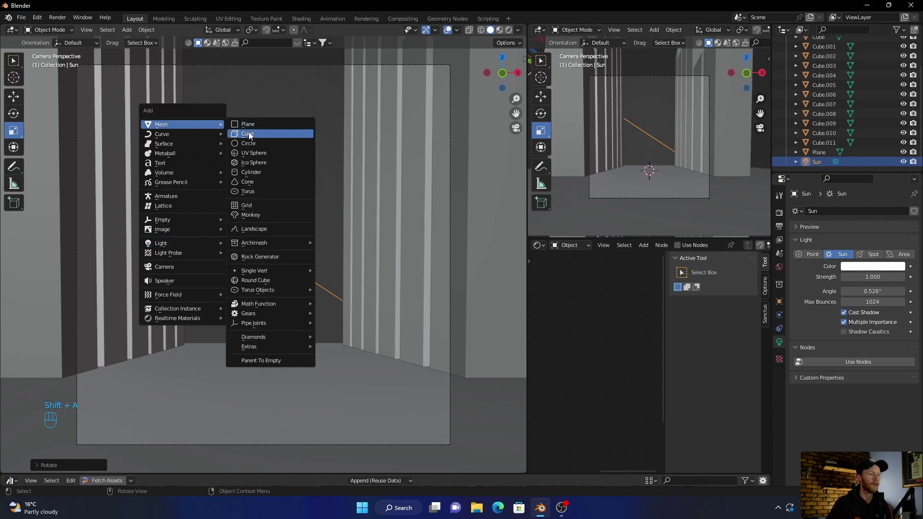
pyautogui.press('s')
pyautogui.click(303, 149)
pyautogui.click(758, 250)
pyautogui.click(574, 361)
pyautogui.press('Delete')
pyautogui.scroll(3)
# - Give the cube a Principled Volume material with Density 0.05 and a peach Emission Color
pyautogui.press('shift+a')
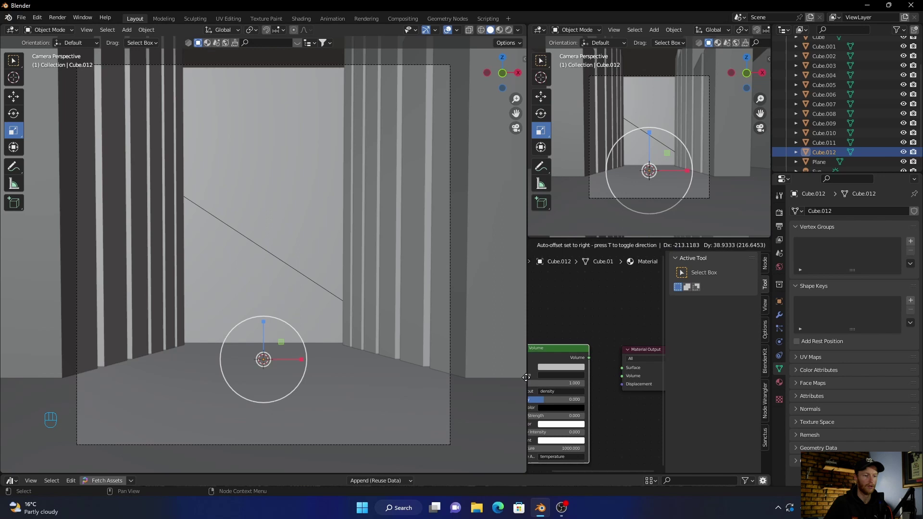
pyautogui.scroll(-3)
pyautogui.moveTo(607, 360); pyautogui.dragTo(617, 300)
pyautogui.moveTo(584, 357); pyautogui.dragTo(588, 315)
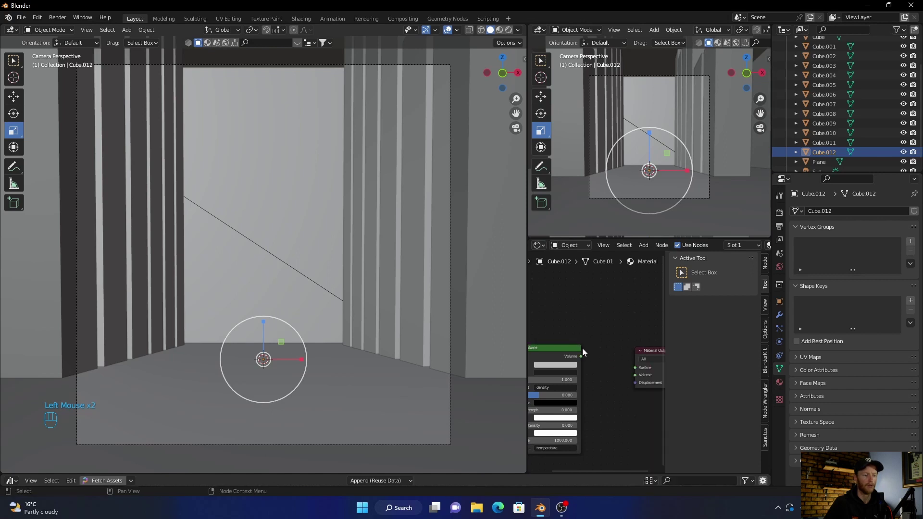
pyautogui.moveTo(584, 355); pyautogui.dragTo(633, 376)
pyautogui.middleClick(614, 406)
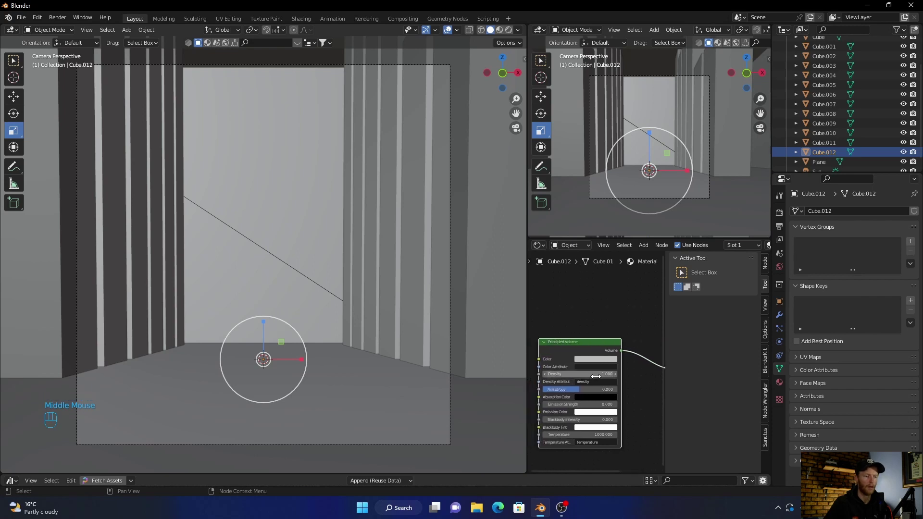
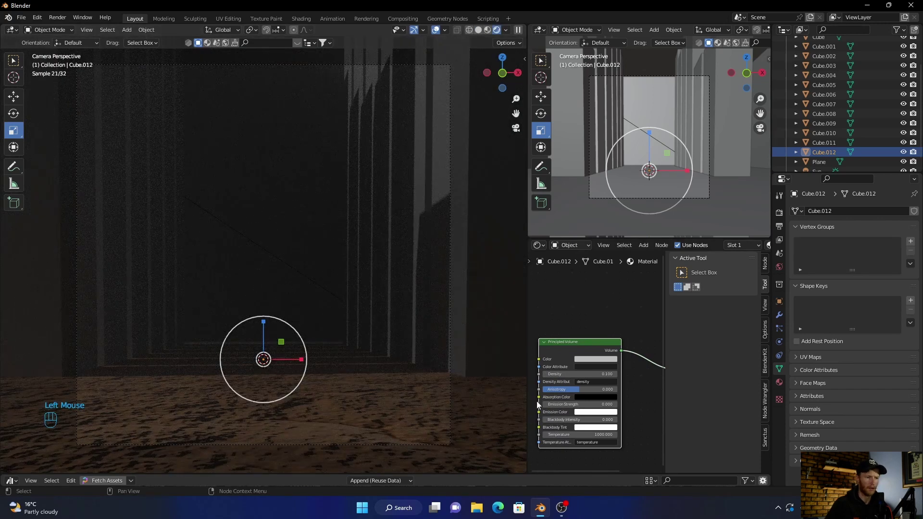
pyautogui.click(592, 414)
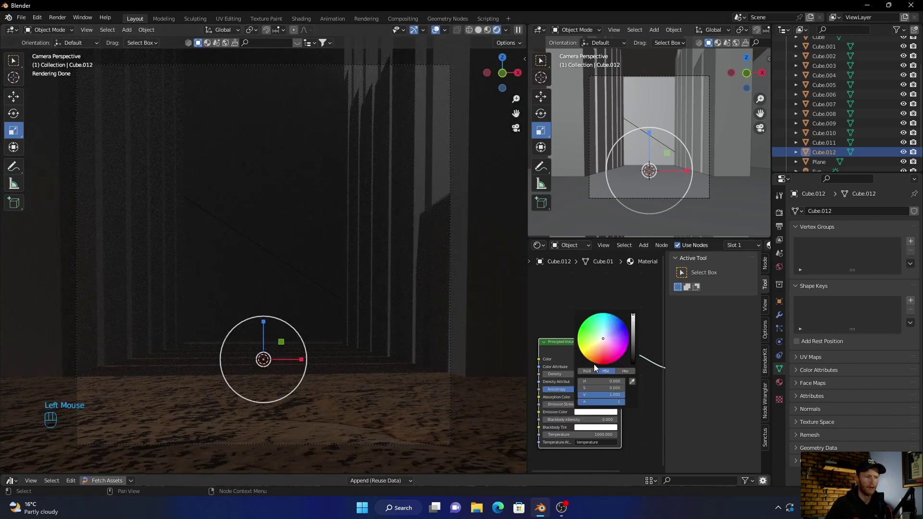
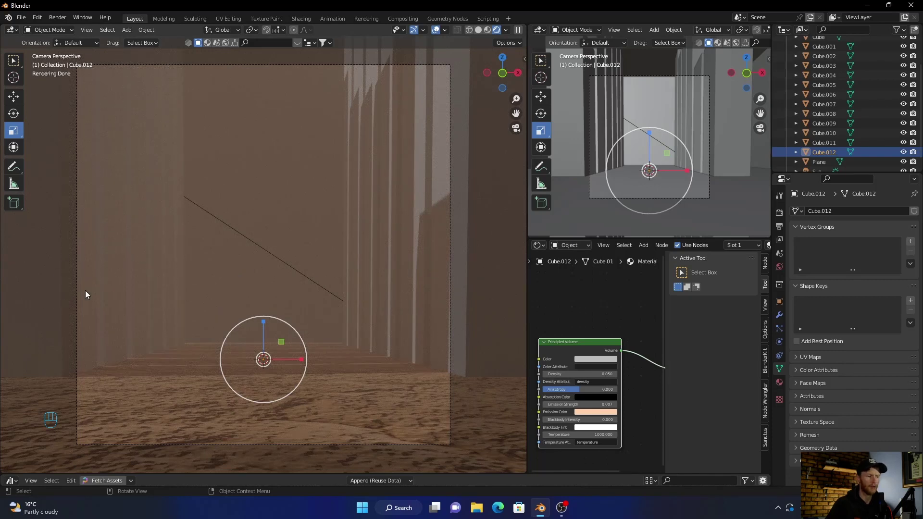
# - Orbit the view inside the corridor to inspect the fog
pyautogui.moveTo(478, 39); pyautogui.dragTo(325, 232)
pyautogui.moveTo(314, 245); pyautogui.dragTo(315, 263)
pyautogui.scroll(3)
pyautogui.moveTo(314, 263); pyautogui.dragTo(318, 259)
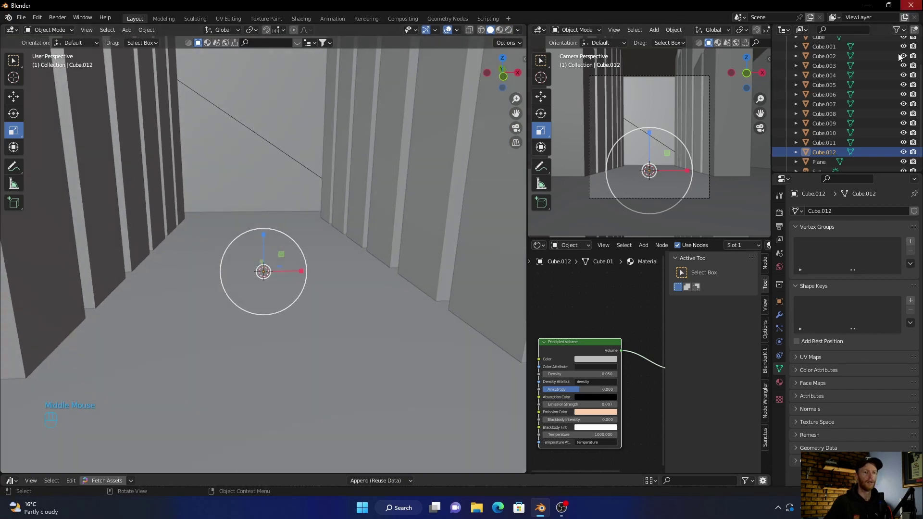
# - Select the camera, look through it and show the foggy corridor in Rendered shading
pyautogui.scroll(3)
pyautogui.click(827, 64)
pyautogui.scroll(3)
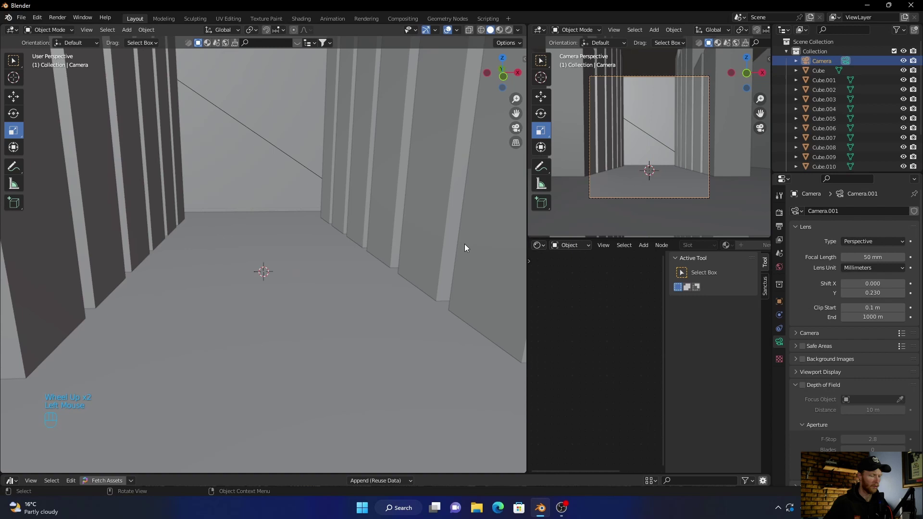
pyautogui.press('ctrl+alt+KP_0')
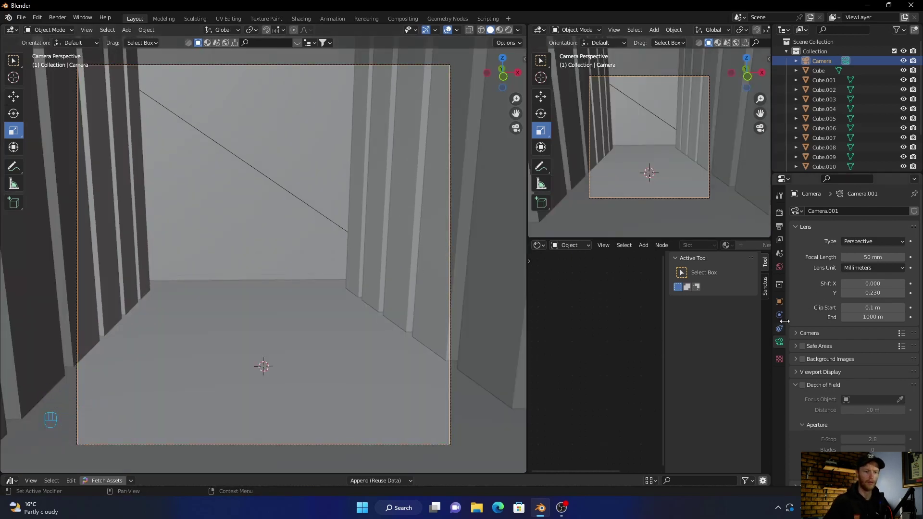
pyautogui.click(781, 301)
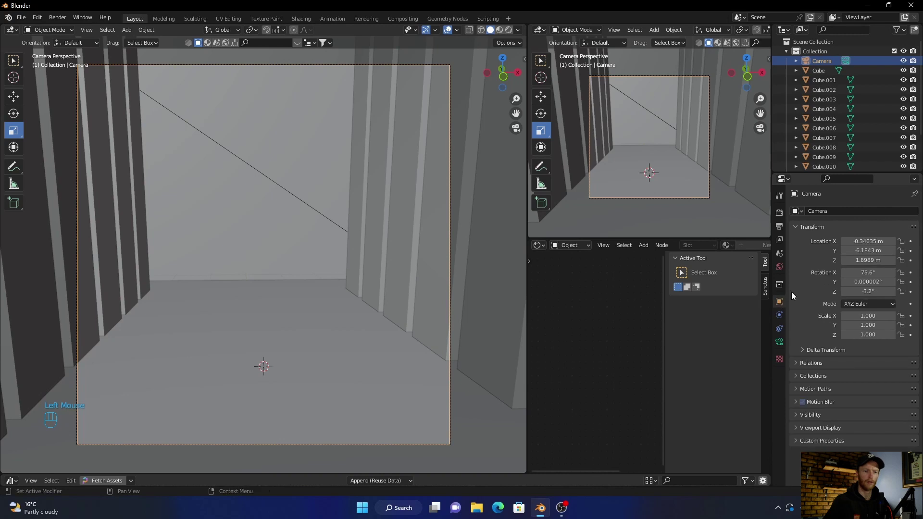
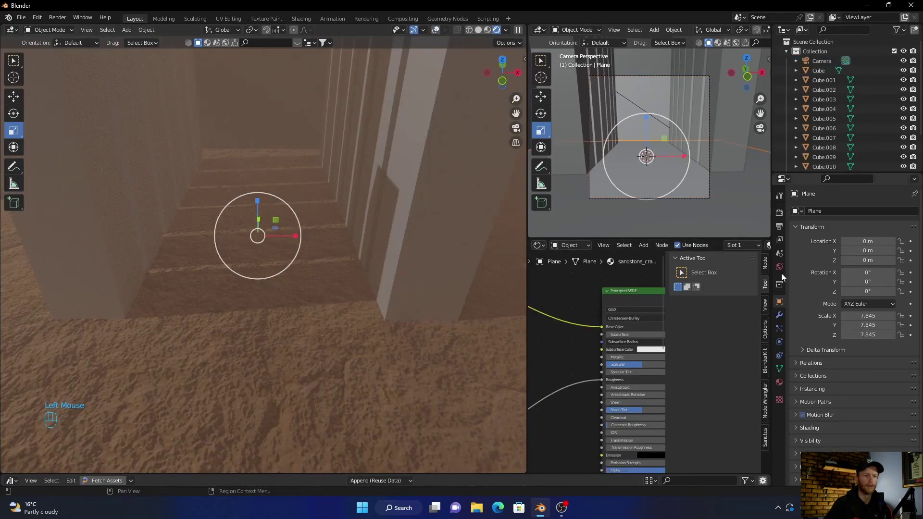
# - Fix the sandstone_cracks texture scale on the floor, then select pillar Cube.004 in Solid shading
pyautogui.click(781, 388)
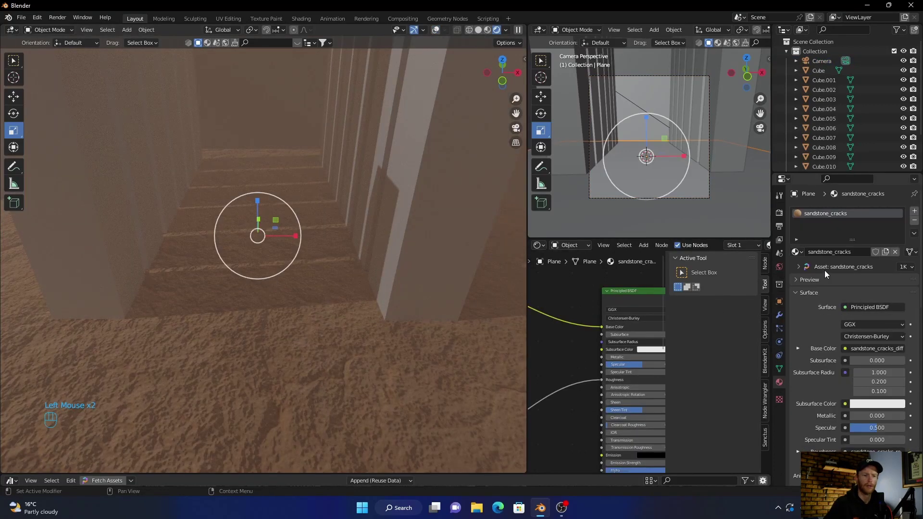
pyautogui.click(798, 270)
pyautogui.click(811, 286)
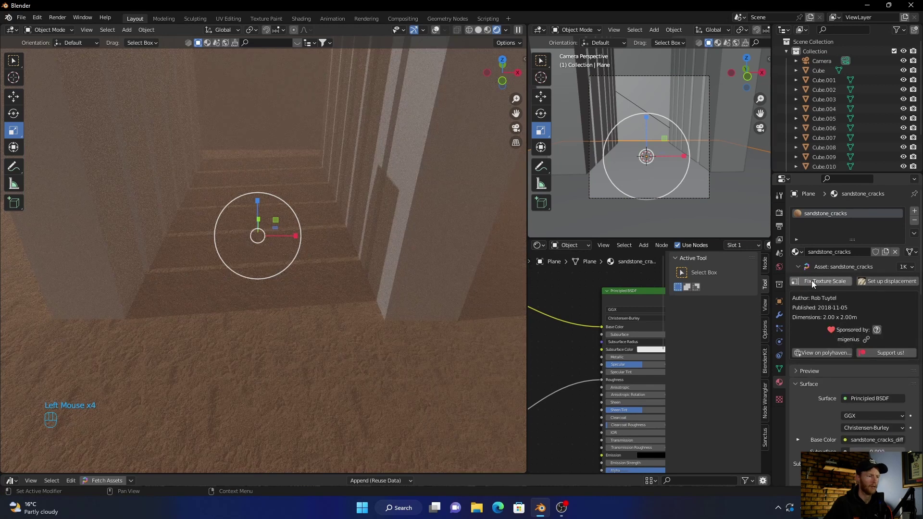
pyautogui.moveTo(887, 284); pyautogui.dragTo(854, 334)
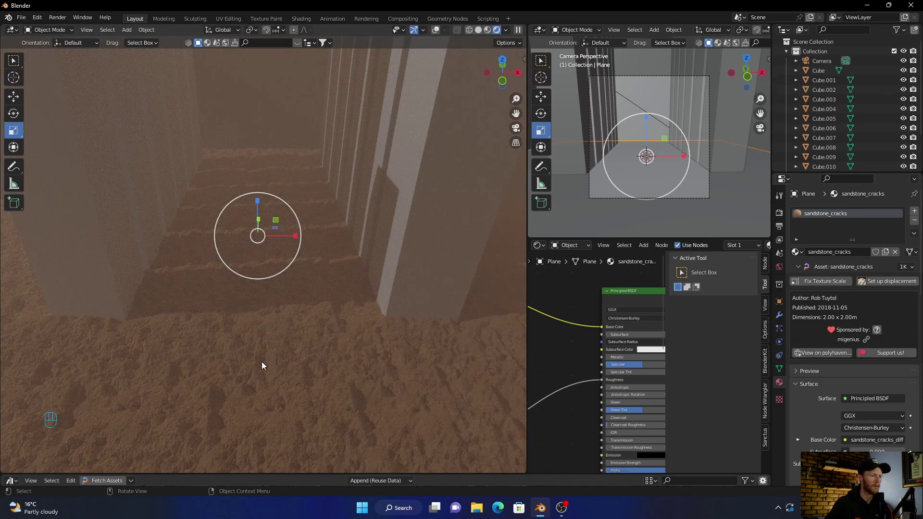
pyautogui.click(436, 251)
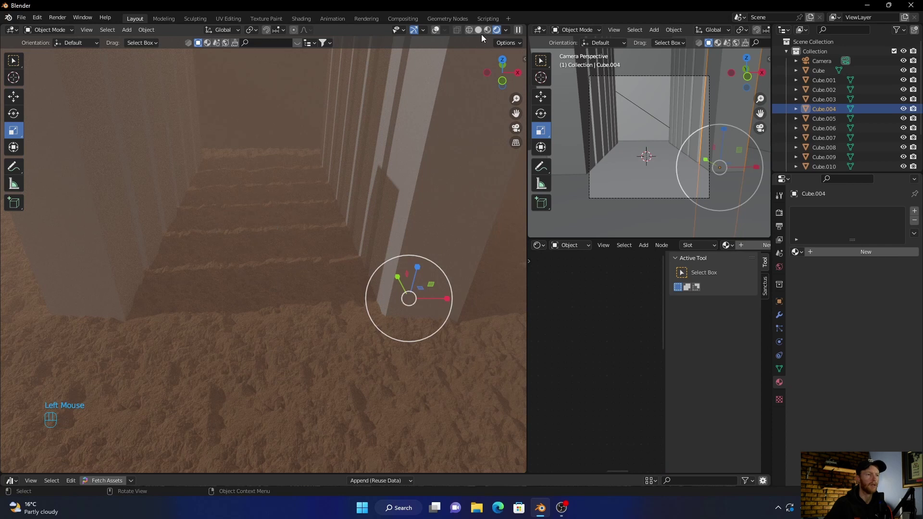
# - Pick Exterior > Concrete Wall in Realtime Materials and add it to the first pillars as duplicates
pyautogui.moveTo(483, 35); pyautogui.dragTo(484, 92)
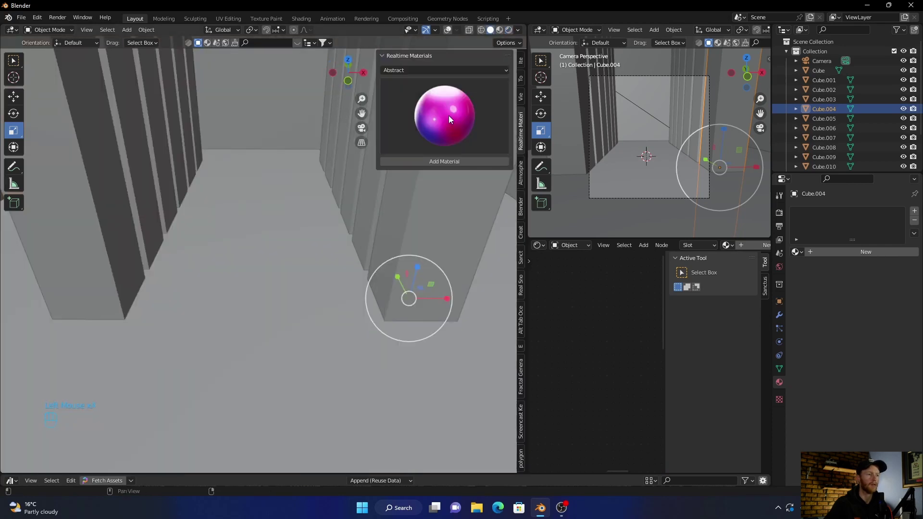
pyautogui.moveTo(448, 72); pyautogui.dragTo(416, 132)
pyautogui.moveTo(427, 125); pyautogui.dragTo(432, 165)
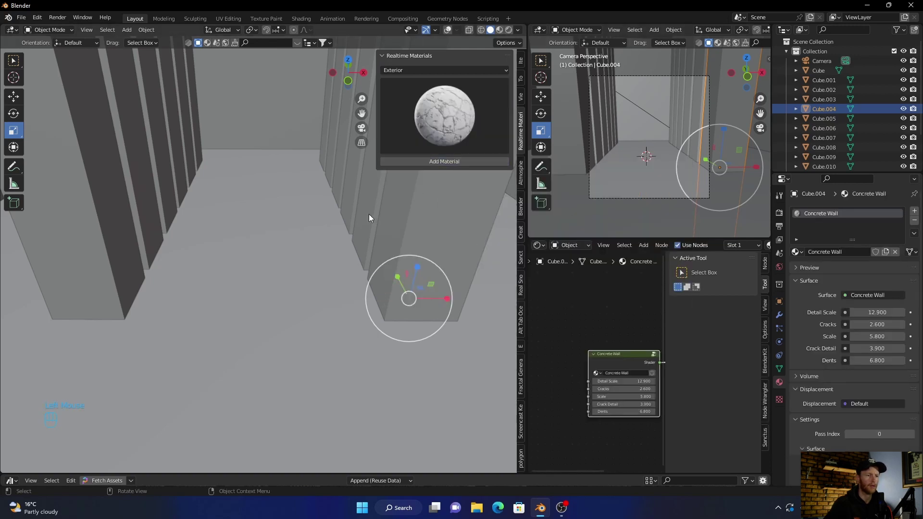
pyautogui.click(372, 216)
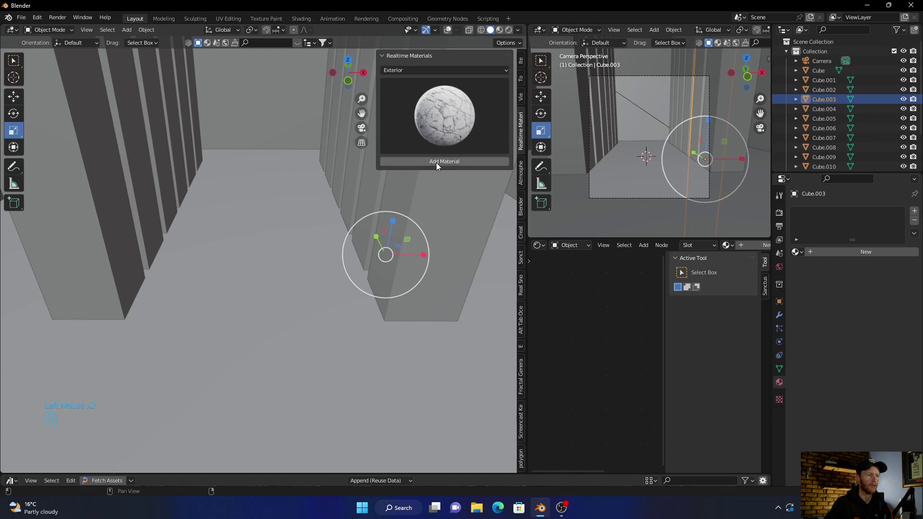
pyautogui.click(380, 190)
pyautogui.click(403, 167)
pyautogui.moveTo(397, 185); pyautogui.dragTo(344, 142)
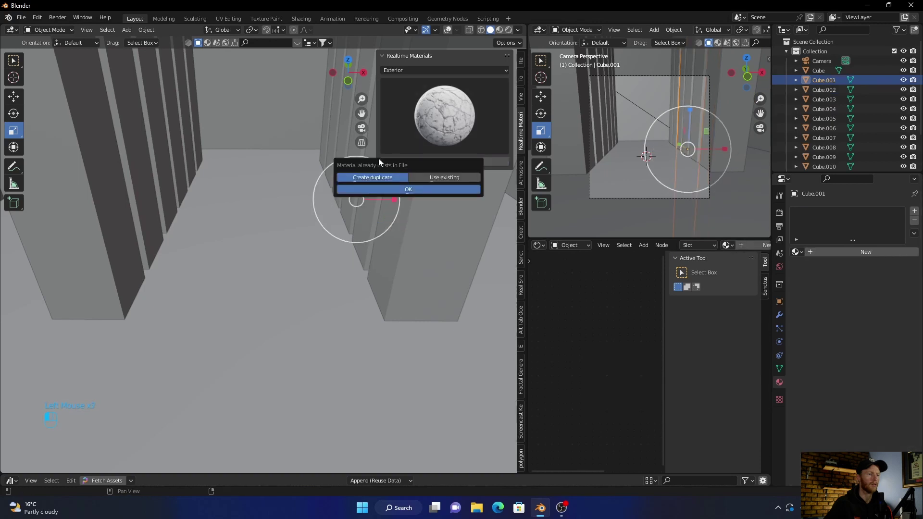
pyautogui.click(362, 189)
# - Apply the Concrete Wall material to the pillars in the other row
pyautogui.moveTo(453, 35); pyautogui.dragTo(148, 229)
pyautogui.click(108, 234)
pyautogui.moveTo(410, 161); pyautogui.dragTo(171, 181)
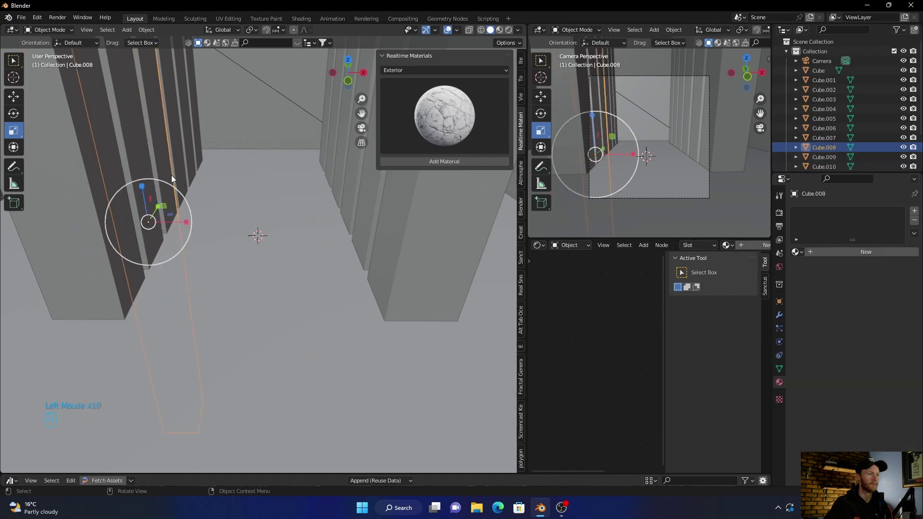
pyautogui.moveTo(394, 164); pyautogui.dragTo(179, 144)
pyautogui.moveTo(425, 182); pyautogui.dragTo(192, 153)
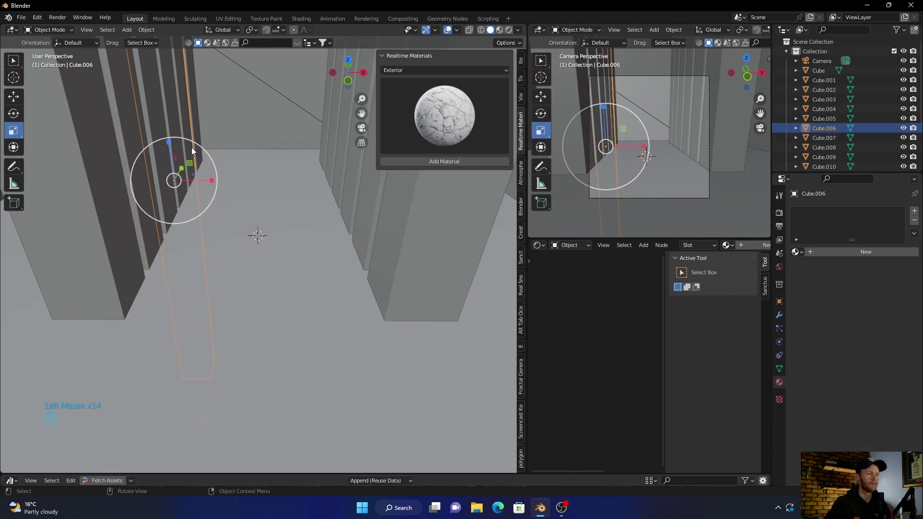
# - Tune the Concrete Wall crack, scale and dent values and preview the pillars rendered in the fog
pyautogui.moveTo(395, 163); pyautogui.dragTo(239, 320)
pyautogui.moveTo(239, 320); pyautogui.dragTo(237, 293)
pyautogui.scroll(3)
pyautogui.moveTo(238, 294); pyautogui.dragTo(239, 307)
pyautogui.scroll(-3)
pyautogui.moveTo(239, 307); pyautogui.dragTo(244, 306)
pyautogui.moveTo(244, 308); pyautogui.dragTo(241, 312)
pyautogui.scroll(-3)
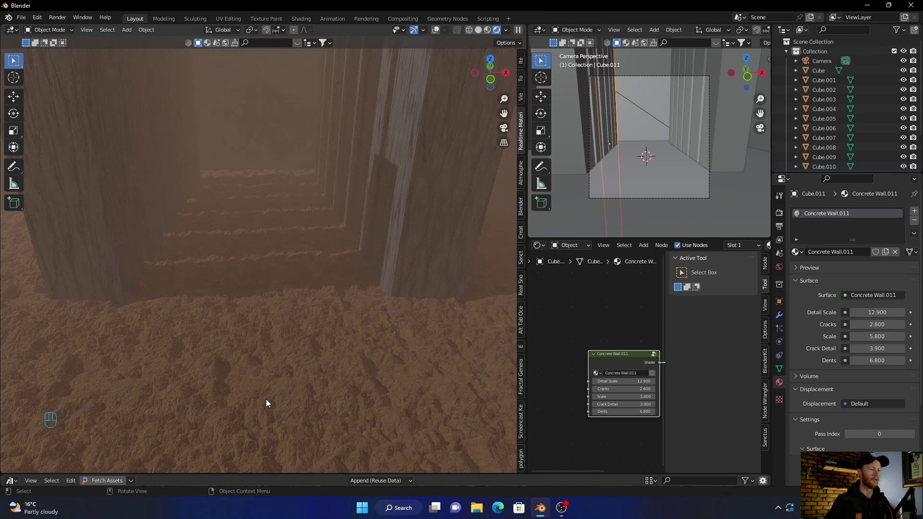
# - Switch to Solid shading, look down from top view and hide the fog cube Cube.012
pyautogui.click(482, 33)
pyautogui.click(492, 59)
pyautogui.scroll(-3)
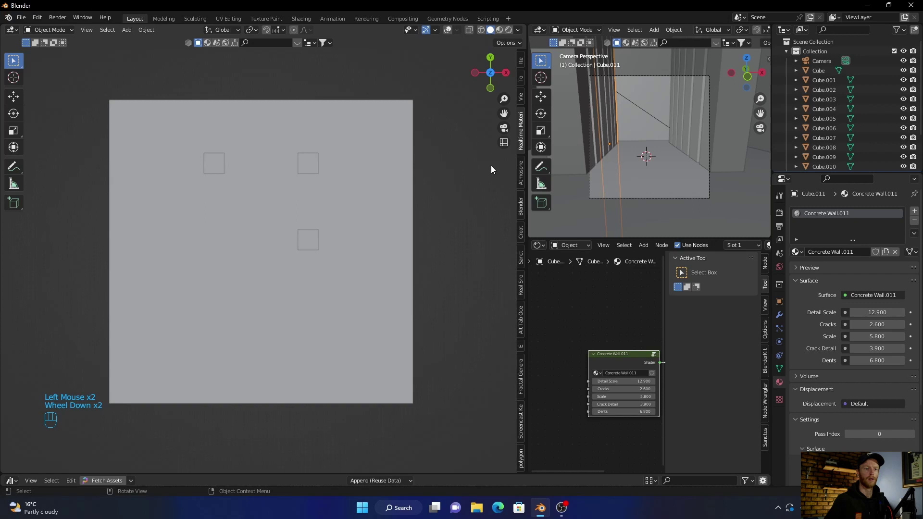
pyautogui.click(906, 73)
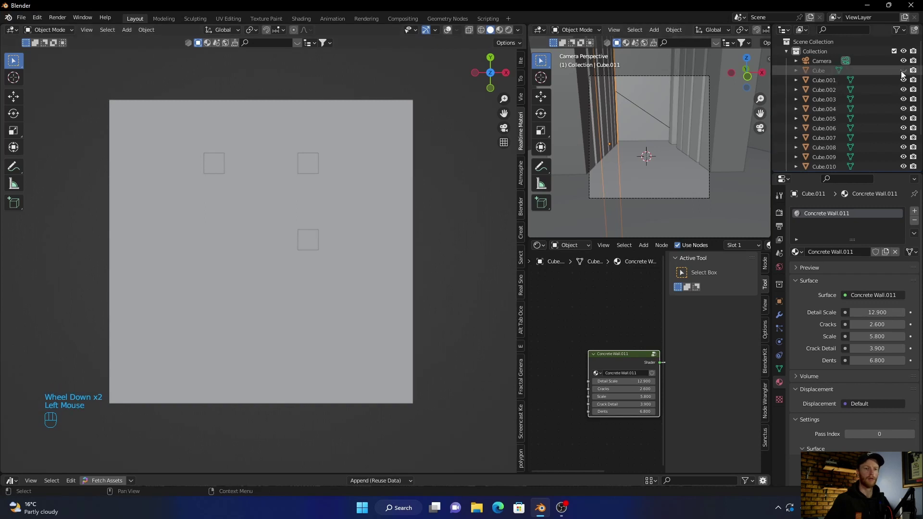
pyautogui.click(905, 73)
pyautogui.scroll(-3)
# - Shift-select the pillars, duplicate them and move the copies further along the corridor
pyautogui.click(905, 145)
pyautogui.click(307, 169)
pyautogui.click(451, 33)
pyautogui.click(311, 190)
pyautogui.click(310, 214)
pyautogui.click(310, 238)
pyautogui.moveTo(310, 272); pyautogui.dragTo(309, 286)
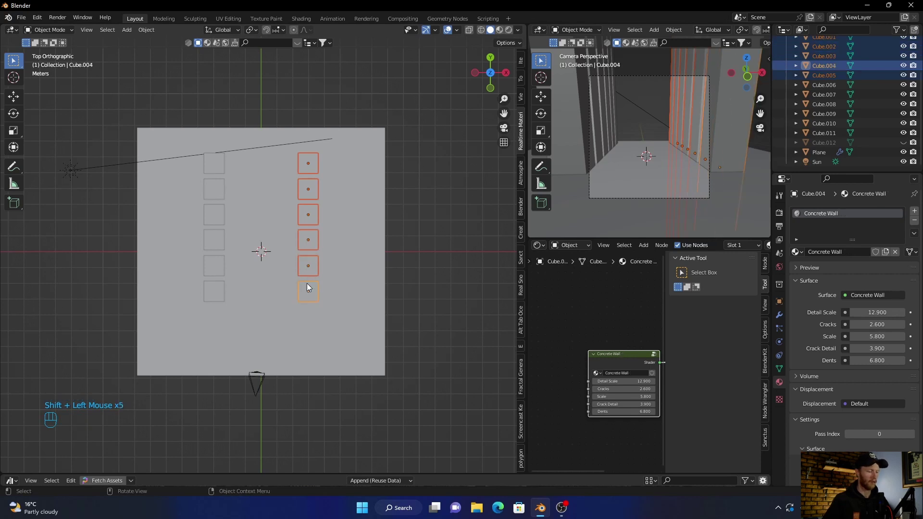
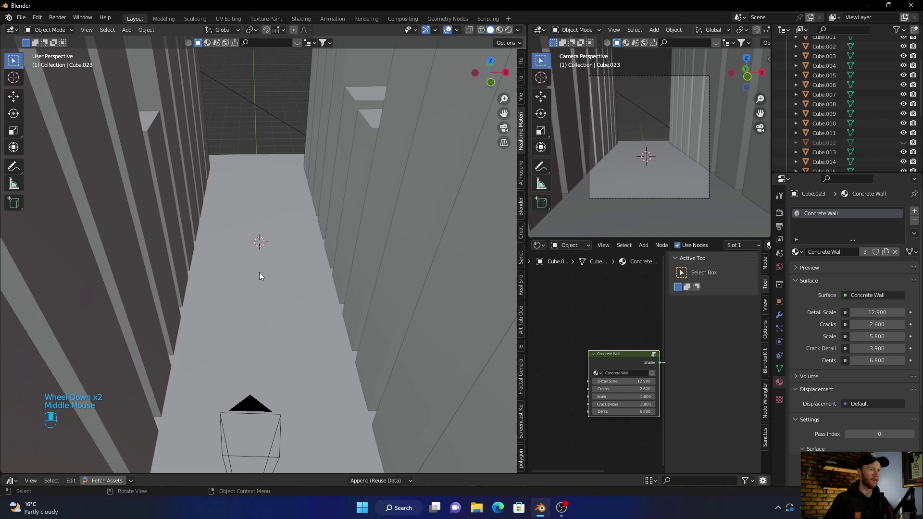
# - Select the camera, look through it and set its Focal Length to 34 mm
pyautogui.scroll(3)
pyautogui.middleClick(262, 274)
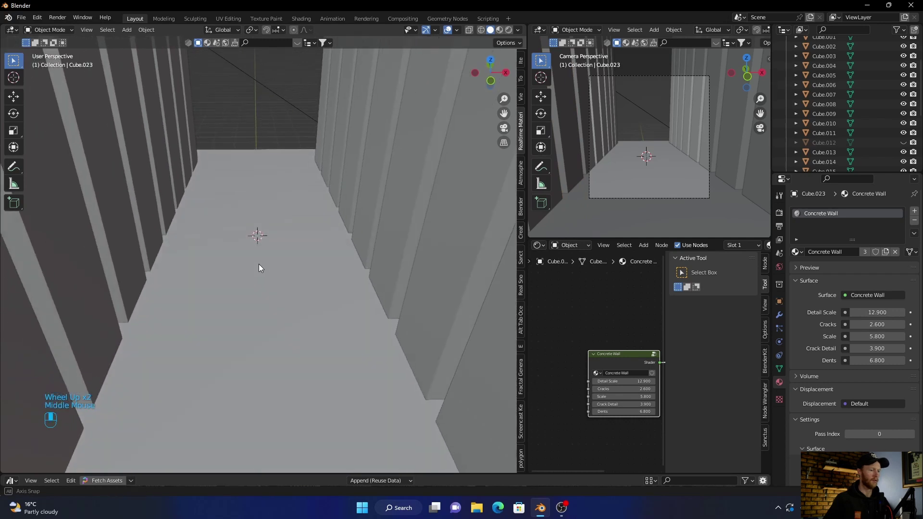
pyautogui.moveTo(263, 264); pyautogui.dragTo(261, 265)
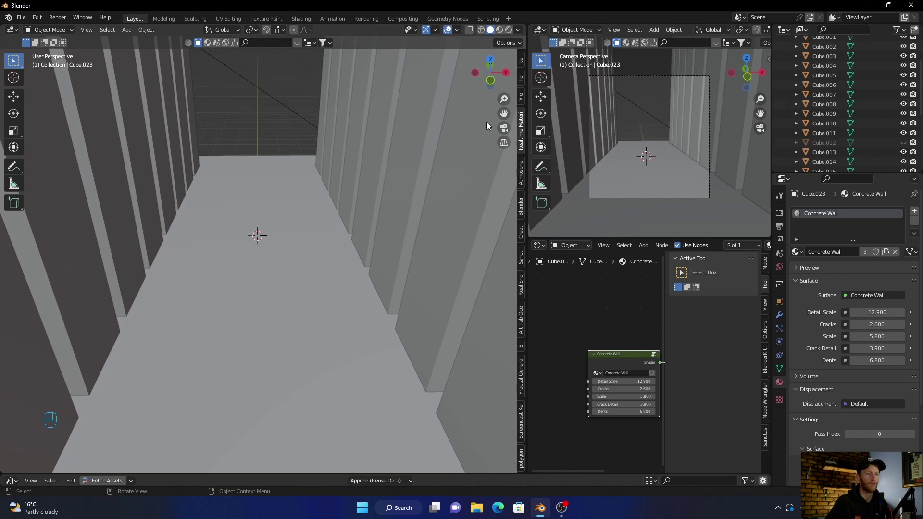
pyautogui.scroll(3)
pyautogui.click(818, 63)
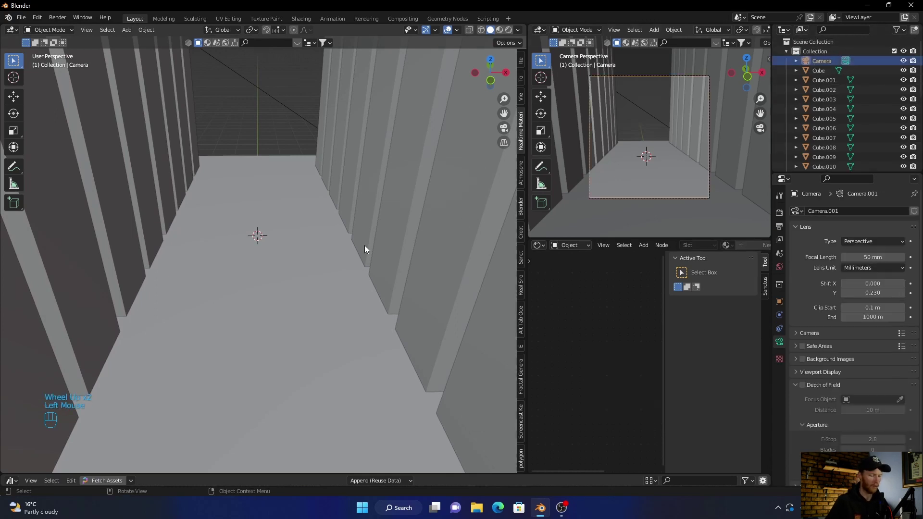
pyautogui.press('ctrl+alt+KP_0')
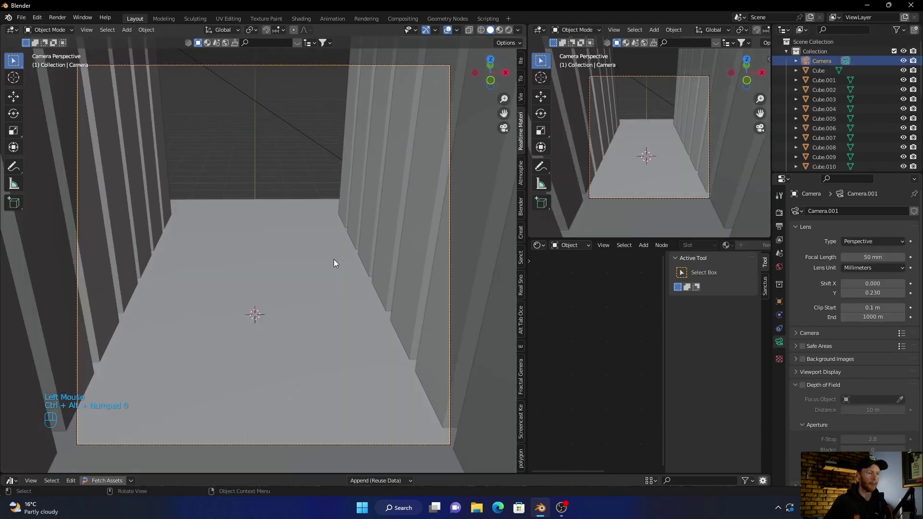
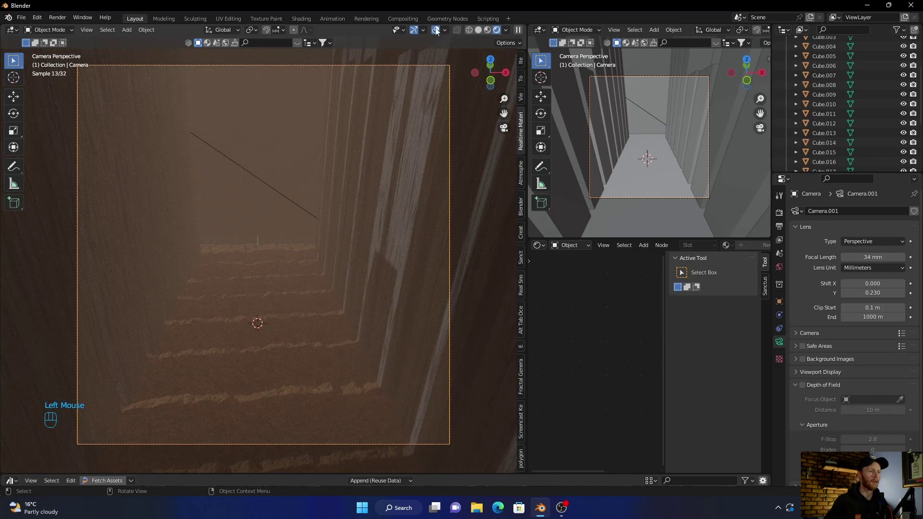
# - Select the floor plane and scale it down to a smaller size
pyautogui.click(439, 30)
pyautogui.moveTo(267, 300); pyautogui.dragTo(269, 277)
pyautogui.scroll(3)
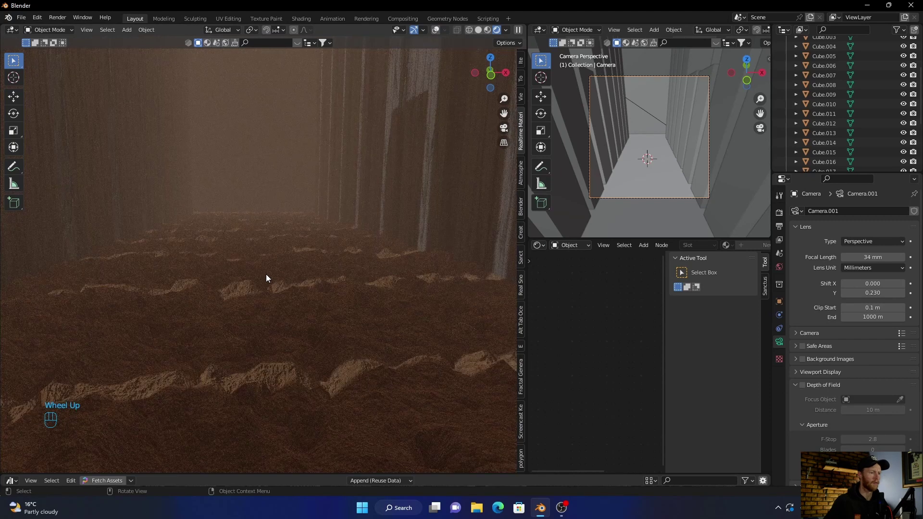
pyautogui.click(253, 336)
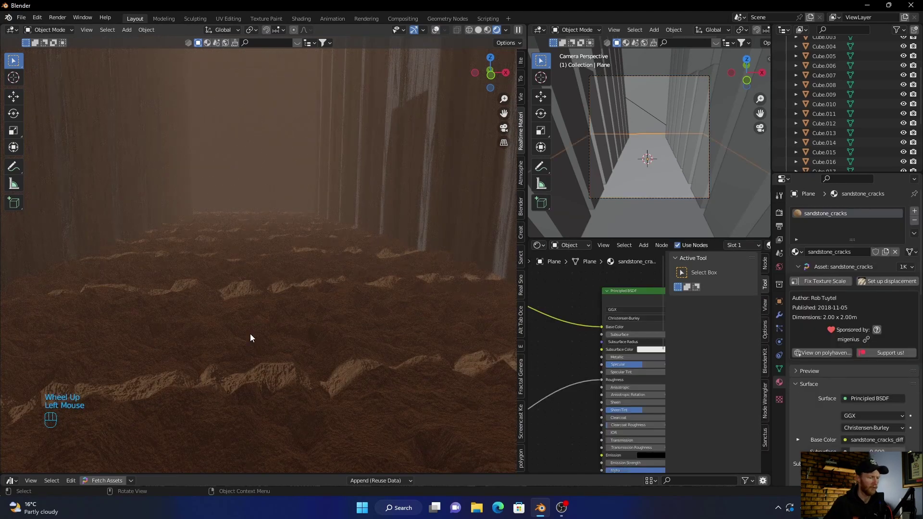
pyautogui.press('s')
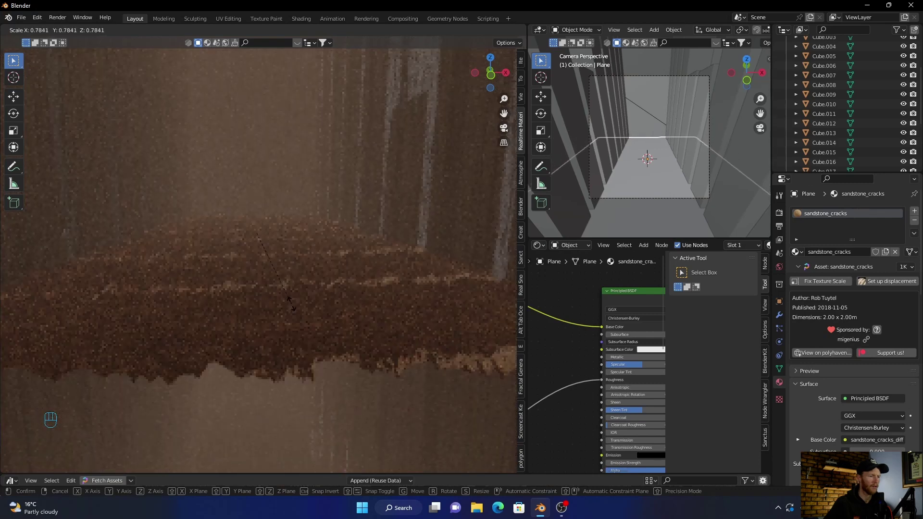
pyautogui.click(270, 345)
# - Delete the floor material's shader nodes, then bring up the Realtime Materials Exterior library
pyautogui.click(258, 143)
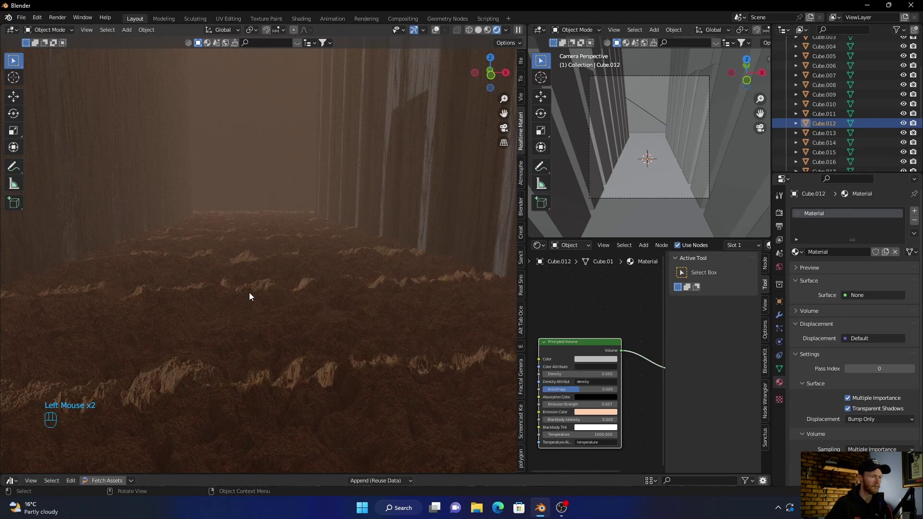
pyautogui.click(204, 395)
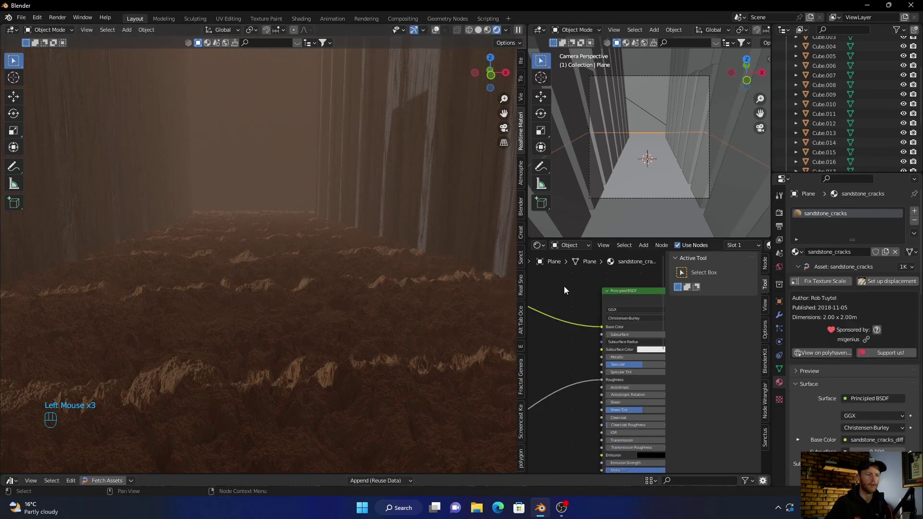
pyautogui.scroll(-3)
pyautogui.moveTo(564, 307); pyautogui.dragTo(597, 458)
pyautogui.press('Delete')
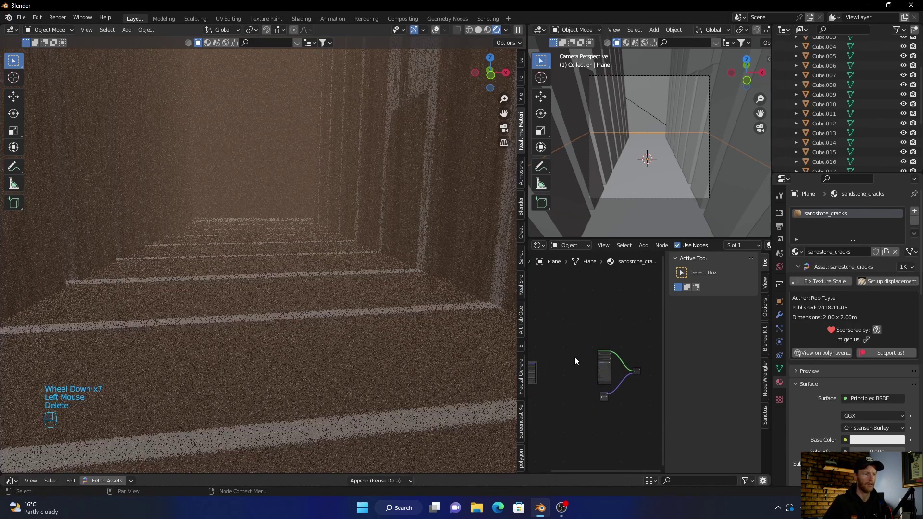
pyautogui.moveTo(581, 349); pyautogui.dragTo(618, 399)
pyautogui.press('Delete')
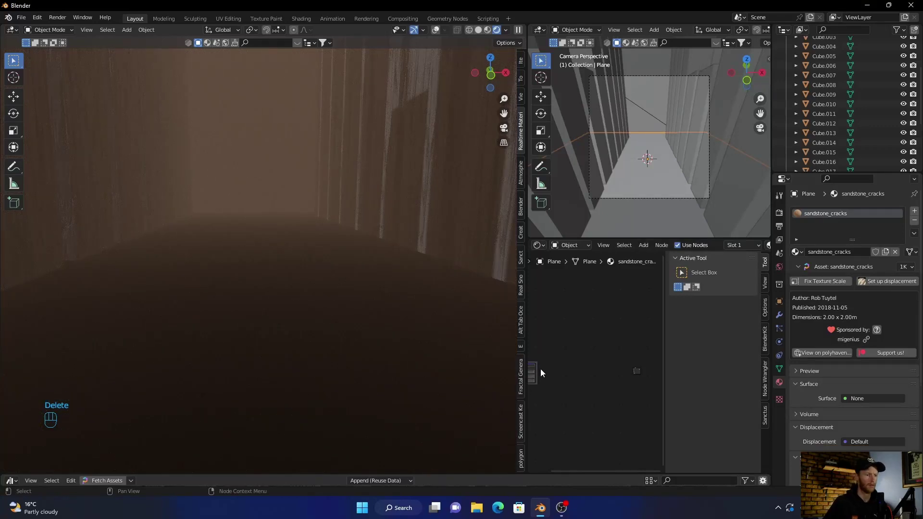
pyautogui.scroll(-3)
pyautogui.scroll(-3)
pyautogui.moveTo(556, 340); pyautogui.dragTo(549, 402)
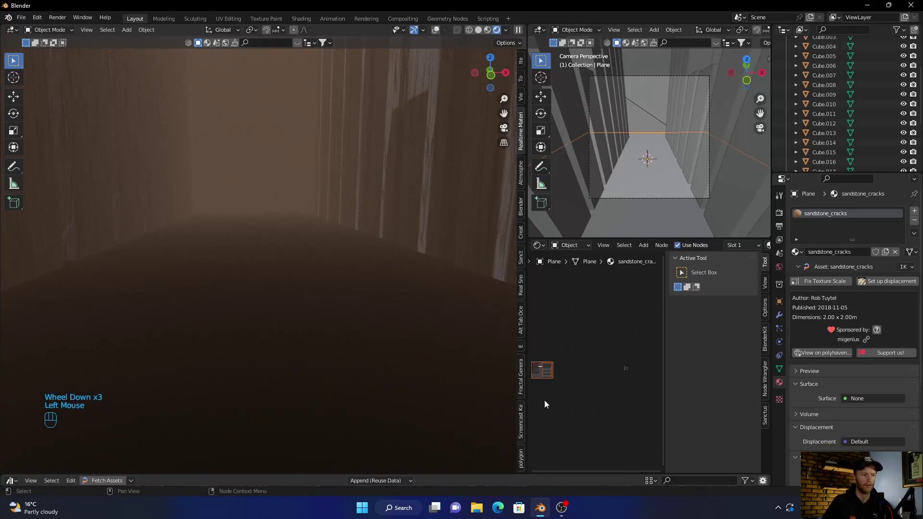
pyautogui.press('Delete')
pyautogui.scroll(-3)
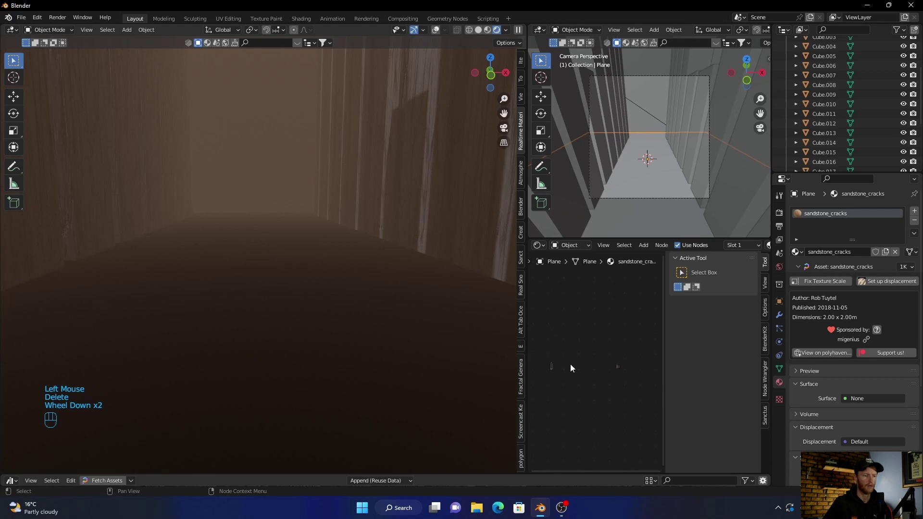
pyautogui.moveTo(571, 365); pyautogui.dragTo(529, 397)
pyautogui.press('Delete')
pyautogui.scroll(3)
pyautogui.scroll(-3)
pyautogui.scroll(3)
pyautogui.click(343, 328)
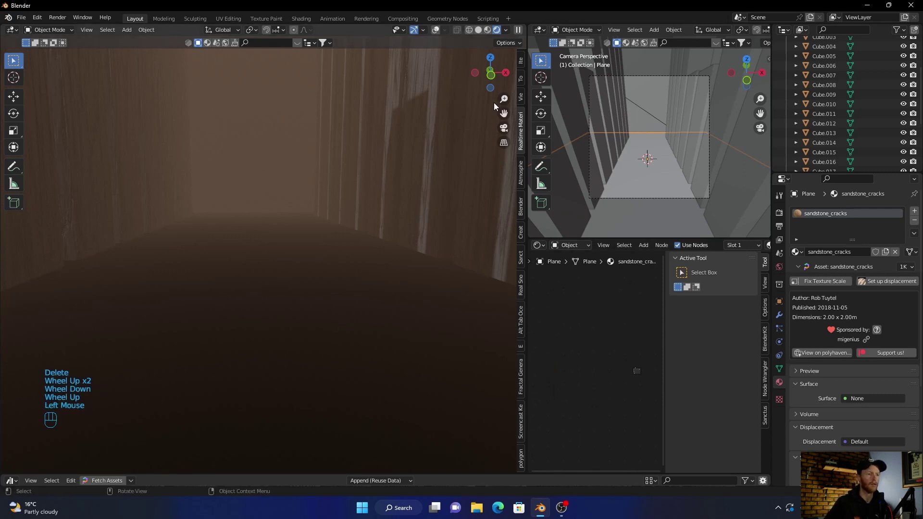
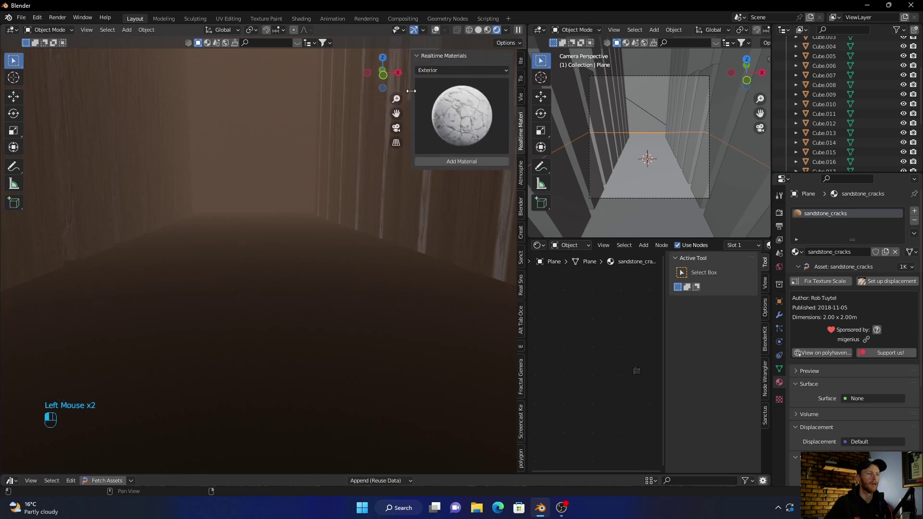
# - Widen the Realtime Materials panel and browse the Exterior previews for a concrete
pyautogui.moveTo(467, 70); pyautogui.dragTo(442, 224)
pyautogui.moveTo(456, 125); pyautogui.dragTo(455, 75)
pyautogui.moveTo(454, 75); pyautogui.dragTo(448, 131)
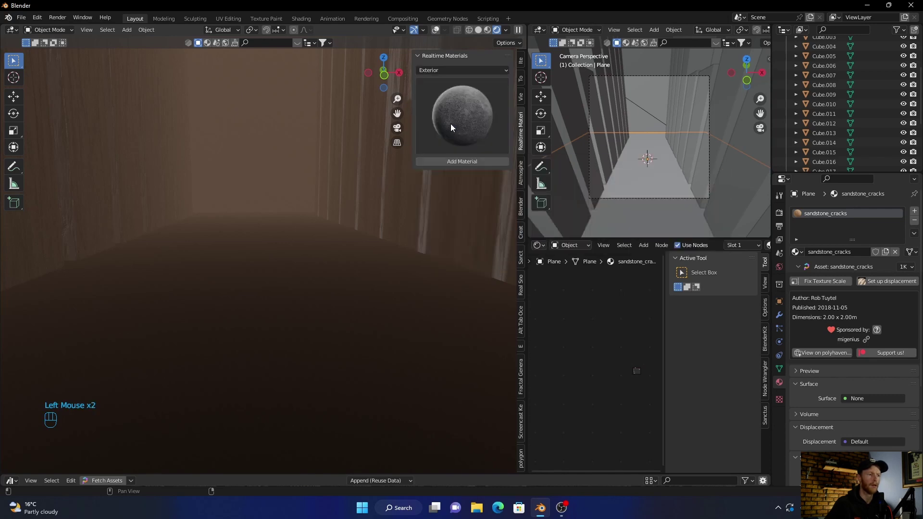
pyautogui.moveTo(461, 107); pyautogui.dragTo(439, 279)
# - Apply the pale cracked concrete material to the selected pillar cubes and review the corridor
pyautogui.click(455, 165)
pyautogui.click(268, 120)
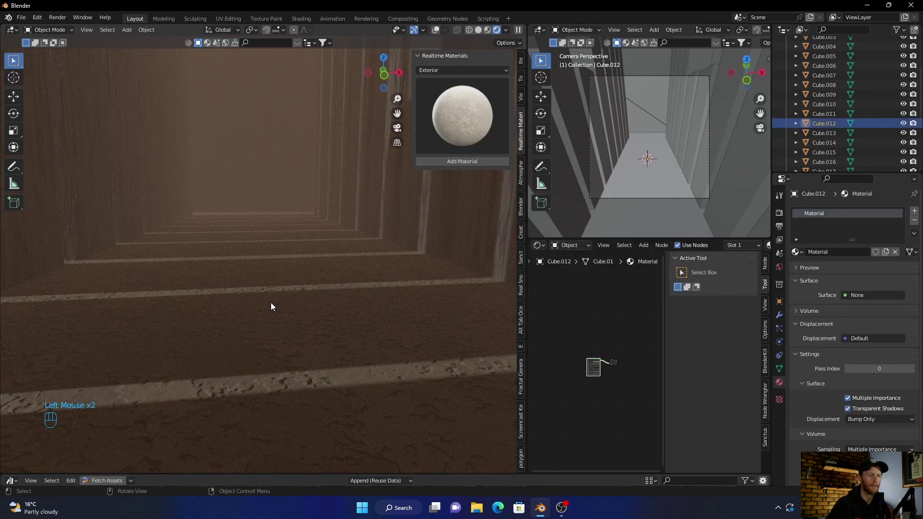
pyautogui.scroll(-3)
pyautogui.moveTo(249, 327); pyautogui.dragTo(246, 331)
pyautogui.scroll(-3)
# - Set the Sun lamp to strength 2.0 with a warm orange colour, then start the glTF import
pyautogui.click(819, 166)
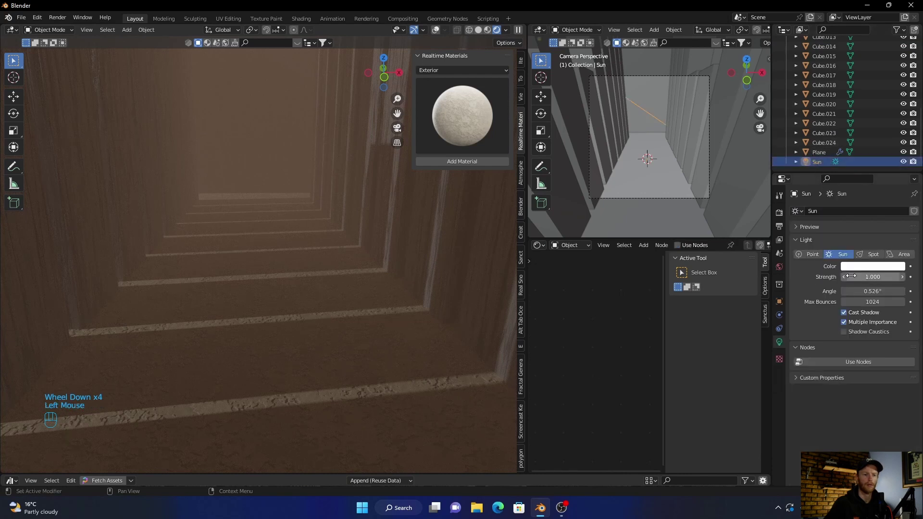
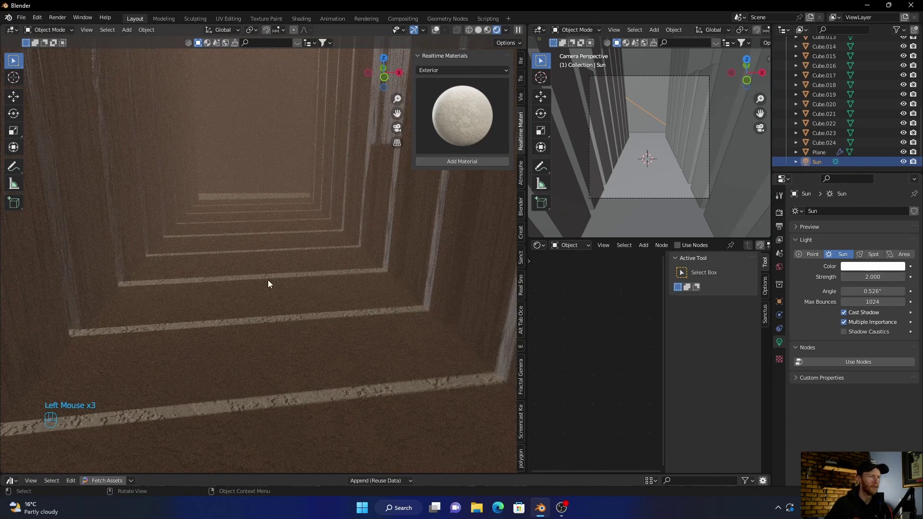
pyautogui.click(857, 269)
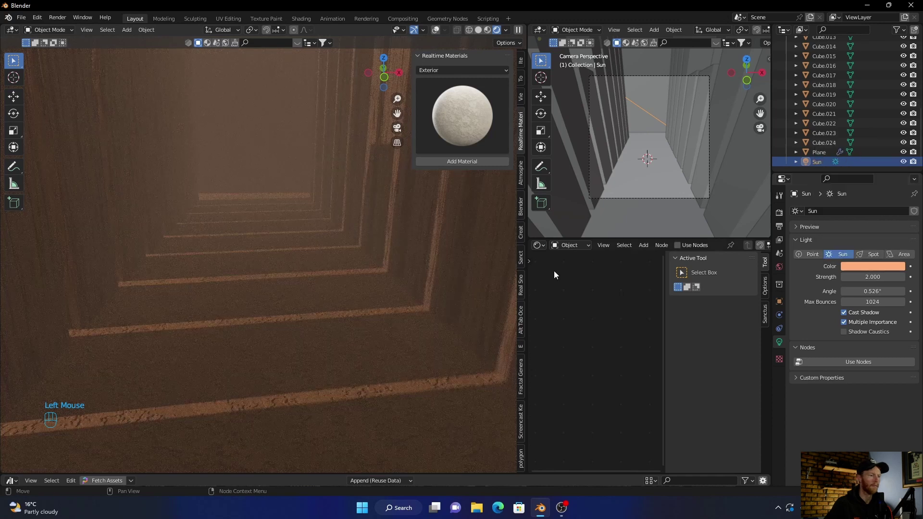
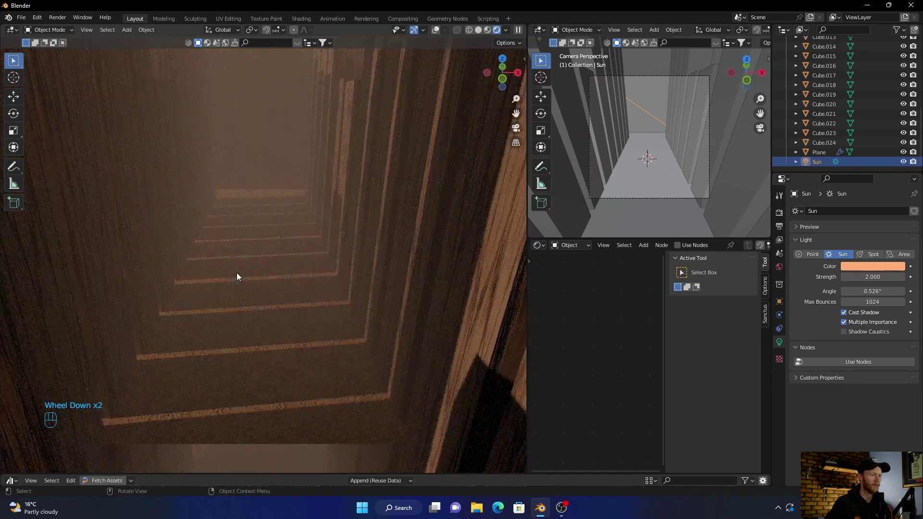
pyautogui.scroll(3)
pyautogui.moveTo(241, 275); pyautogui.dragTo(242, 266)
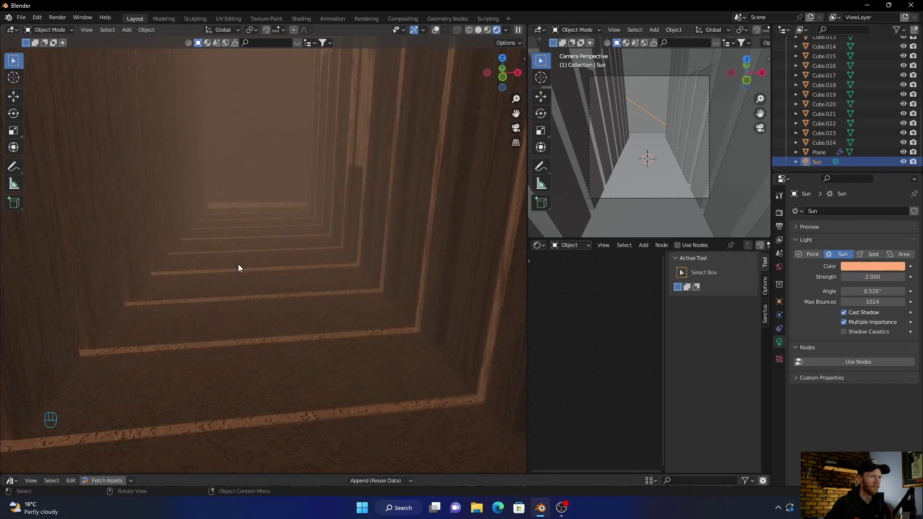
pyautogui.moveTo(50, 82); pyautogui.dragTo(151, 254)
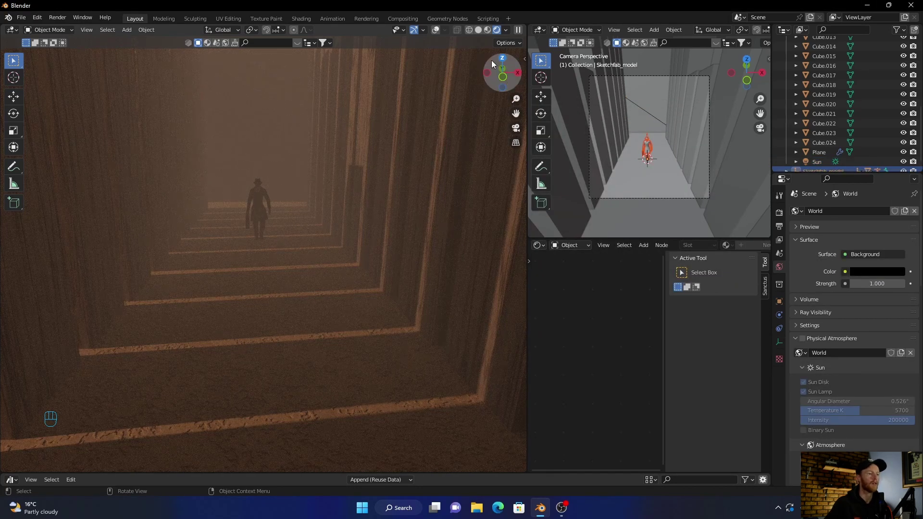
# - Rotate the imported figure about 186° to face down the corridor and move it along Y
pyautogui.click(14, 115)
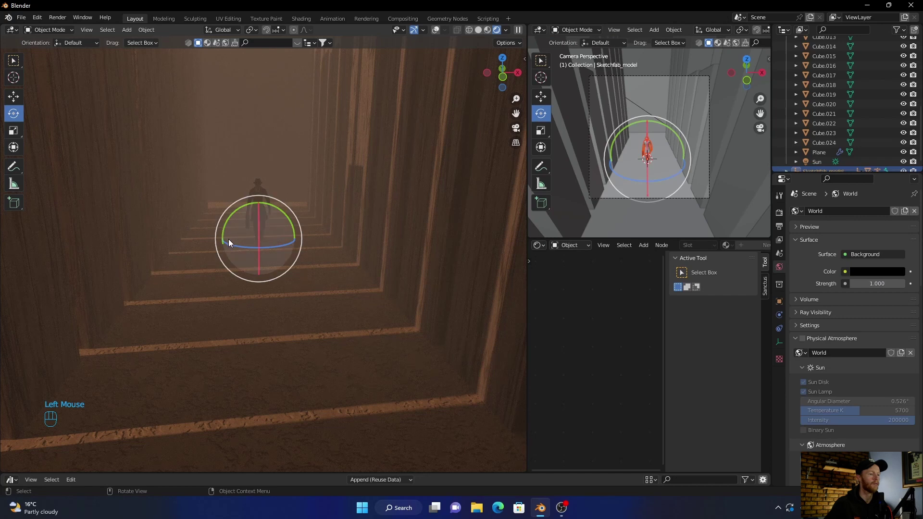
pyautogui.click(233, 246)
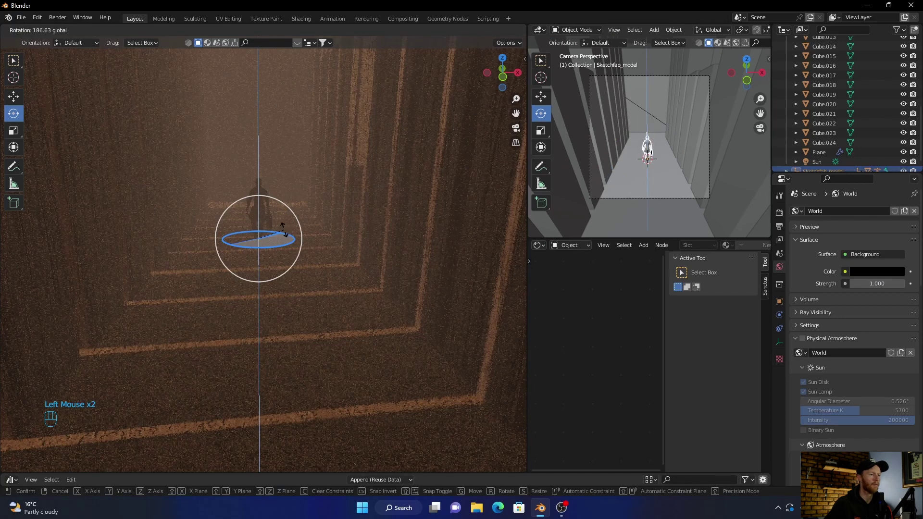
pyautogui.click(480, 32)
pyautogui.click(504, 60)
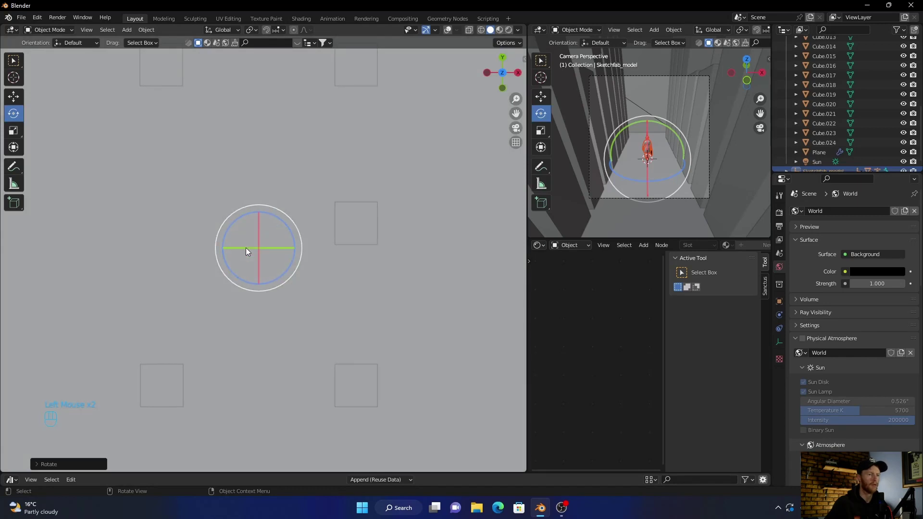
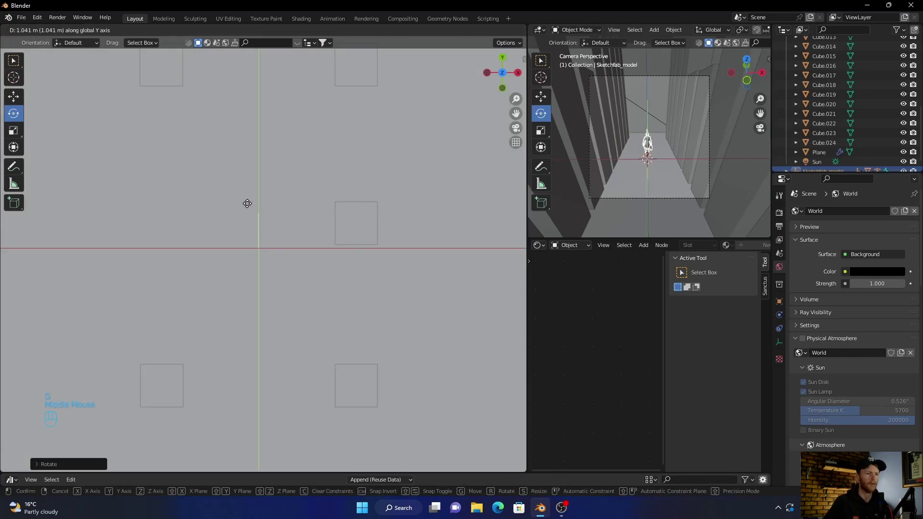
pyautogui.click(262, 106)
pyautogui.click(519, 132)
# - Orbit around the repositioned figure to check it, ending with the camera selected
pyautogui.middleClick(515, 135)
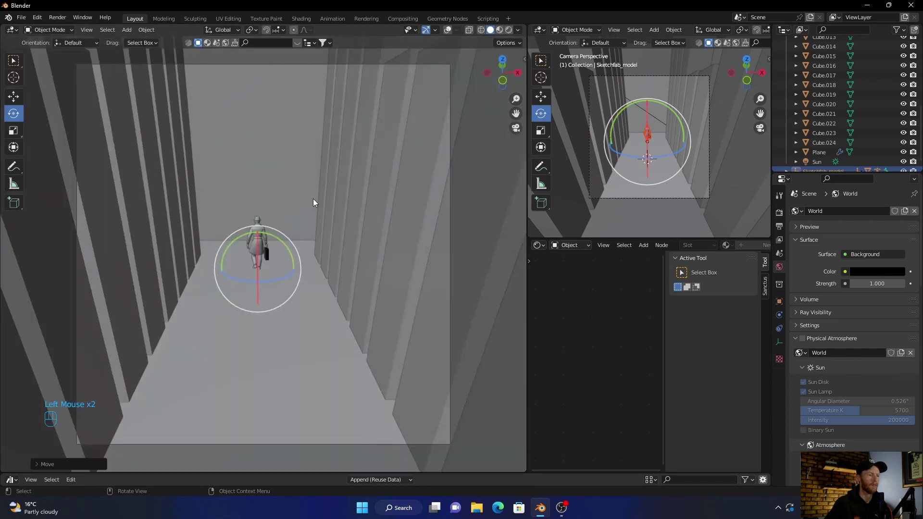
pyautogui.click(511, 35)
pyautogui.scroll(-3)
pyautogui.moveTo(261, 342); pyautogui.dragTo(262, 324)
pyautogui.scroll(3)
pyautogui.click(823, 66)
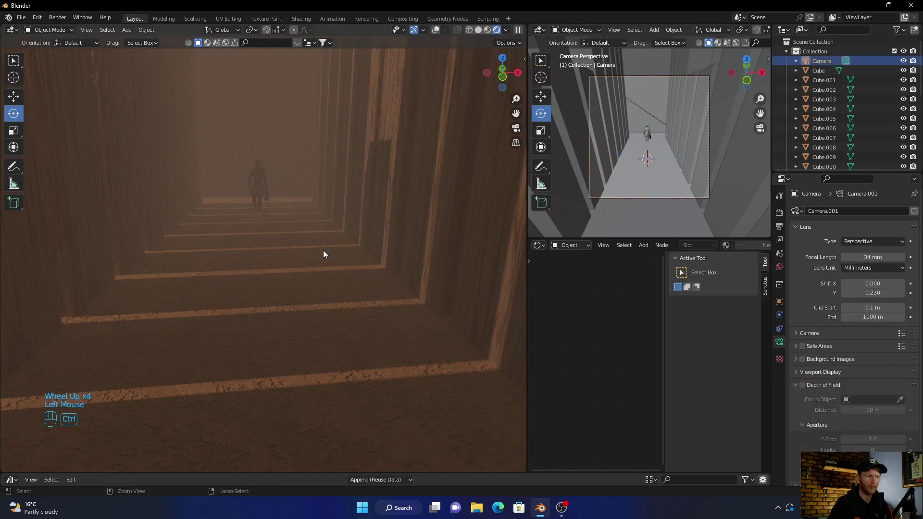
# - Look through the scene camera and orbit down the corridor to judge the framing
pyautogui.press('ctrl+alt+KP_0')
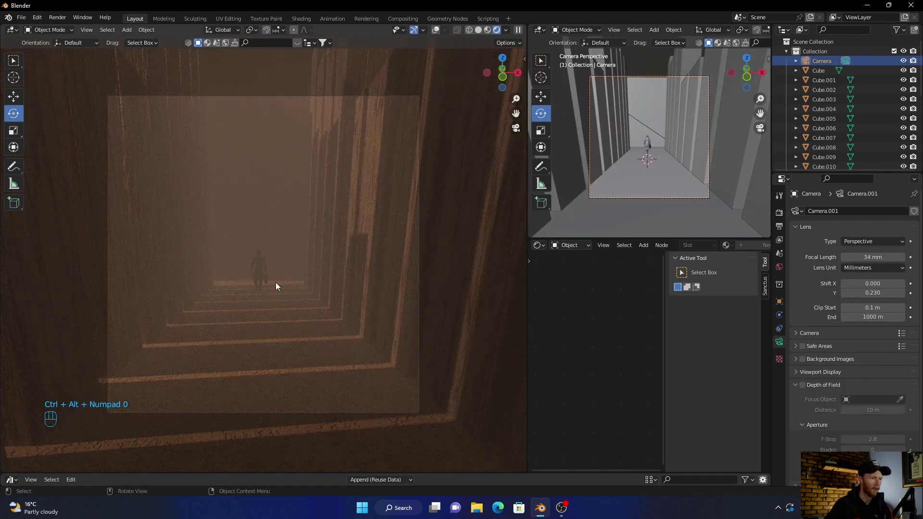
pyautogui.middleClick(267, 305)
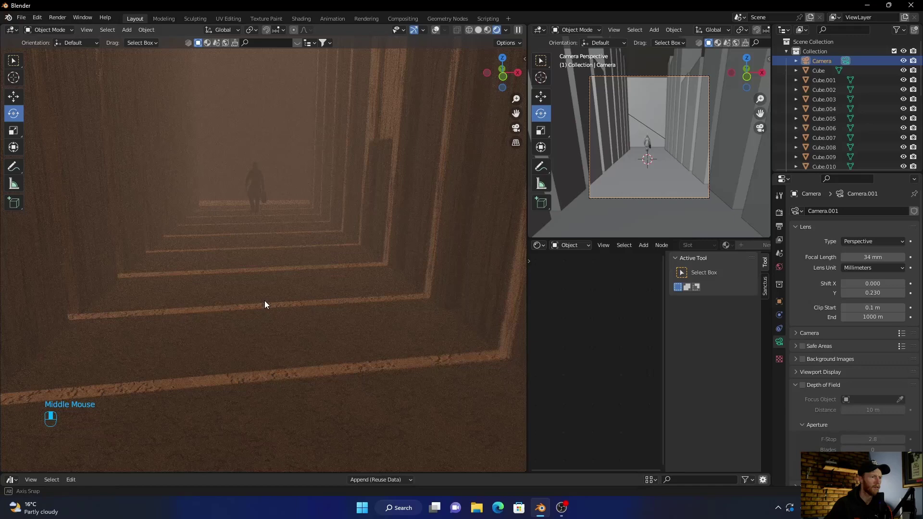
pyautogui.middleClick(267, 301)
pyautogui.middleClick(268, 299)
pyautogui.moveTo(265, 302); pyautogui.dragTo(266, 301)
pyautogui.middleClick(266, 301)
pyautogui.moveTo(266, 298); pyautogui.dragTo(267, 296)
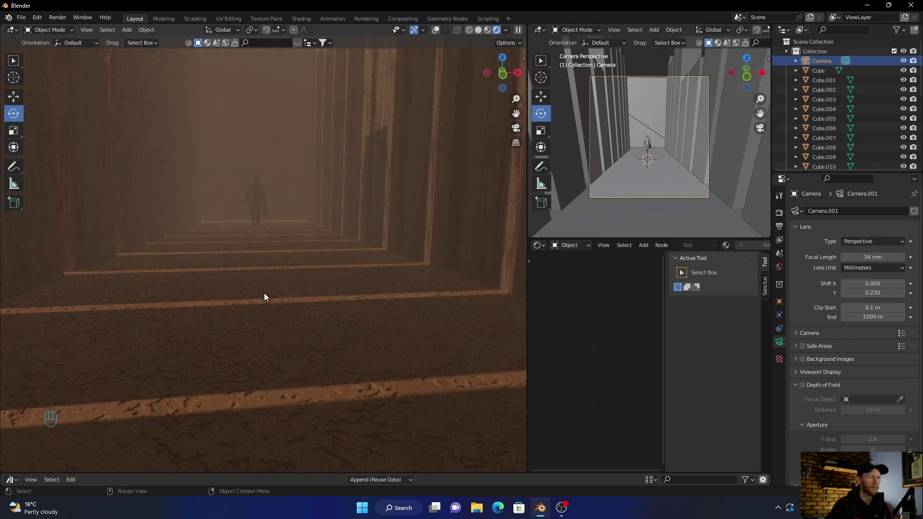
pyautogui.click(826, 61)
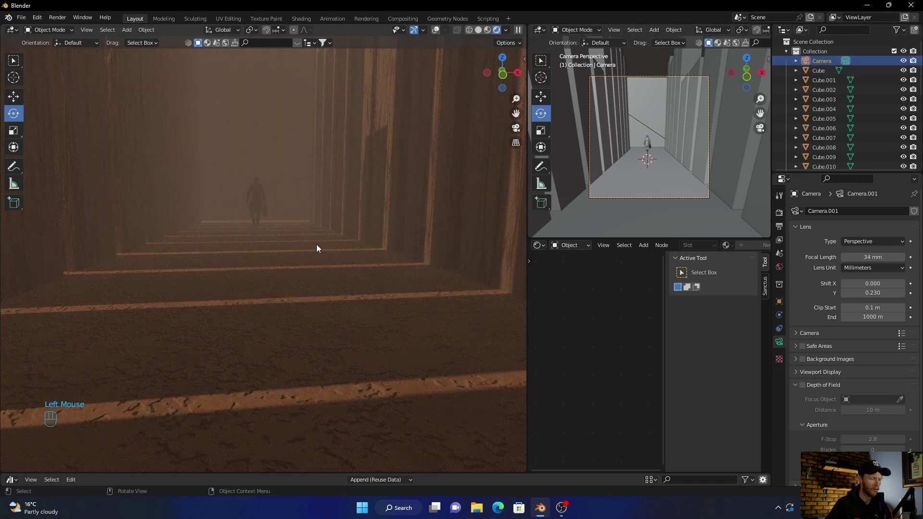
pyautogui.press('ctrl+alt+KP_0')
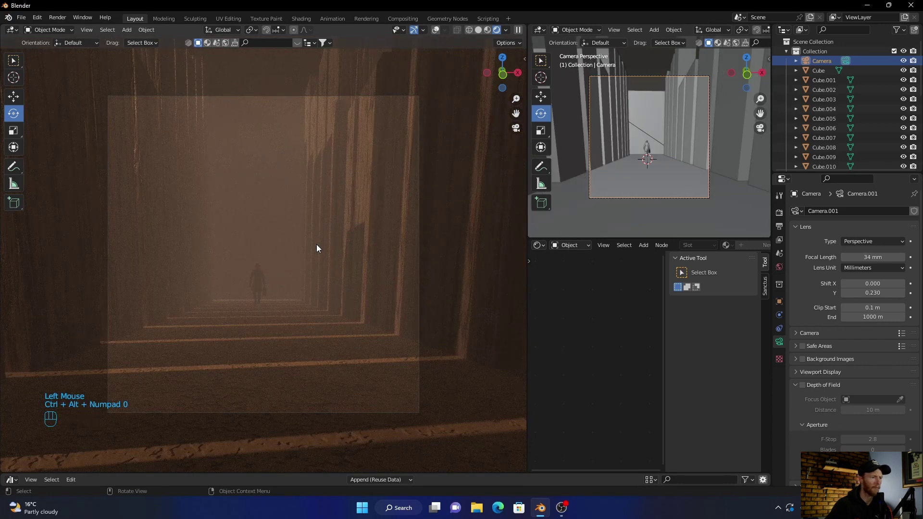
pyautogui.scroll(3)
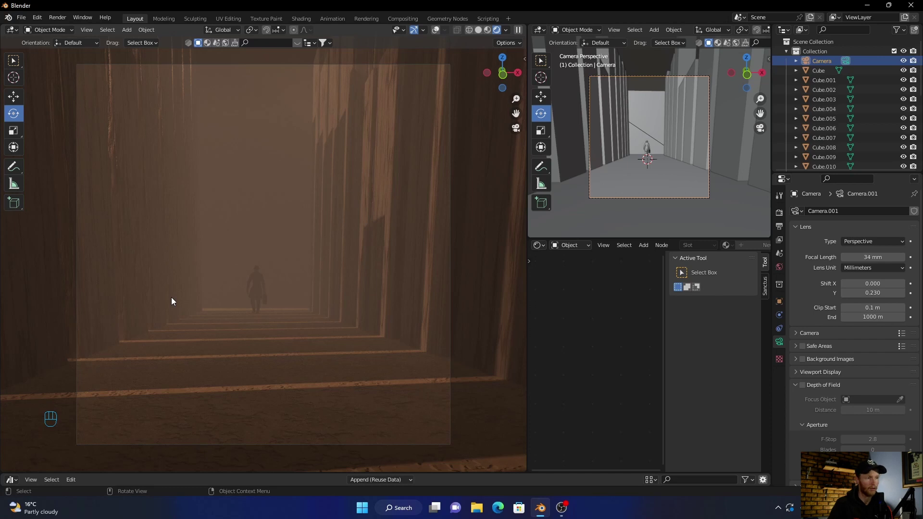
# - Select a right-hand pillar and adjust it with the Scale tool
pyautogui.click(363, 154)
pyautogui.click(10, 136)
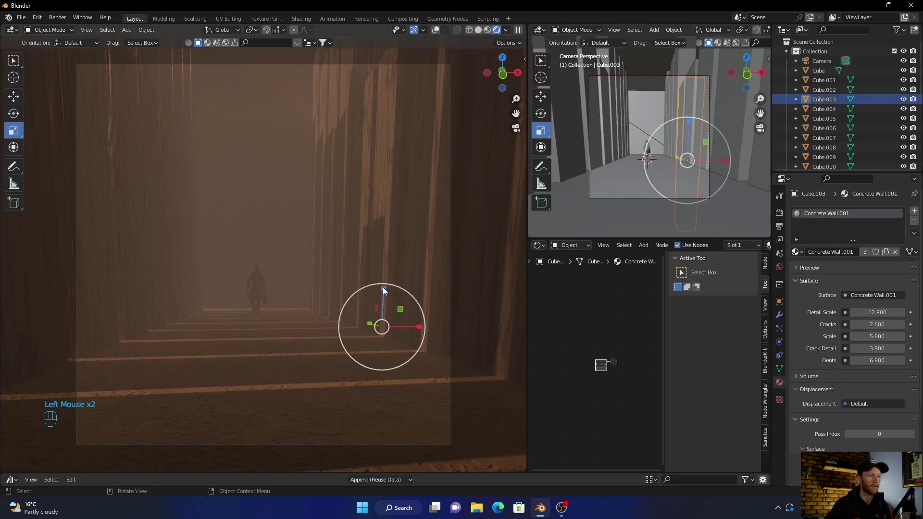
pyautogui.click(387, 289)
pyautogui.click(384, 194)
pyautogui.click(415, 299)
pyautogui.click(24, 64)
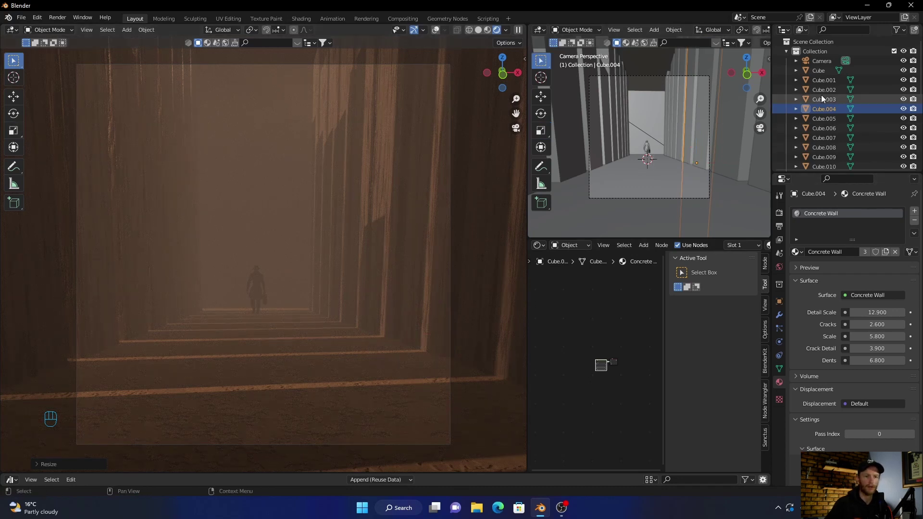
# - Set the camera's Lens Shift X to -0.020 to nudge the framing sideways
pyautogui.moveTo(828, 64); pyautogui.dragTo(848, 296)
pyautogui.click(847, 288)
pyautogui.click(847, 288)
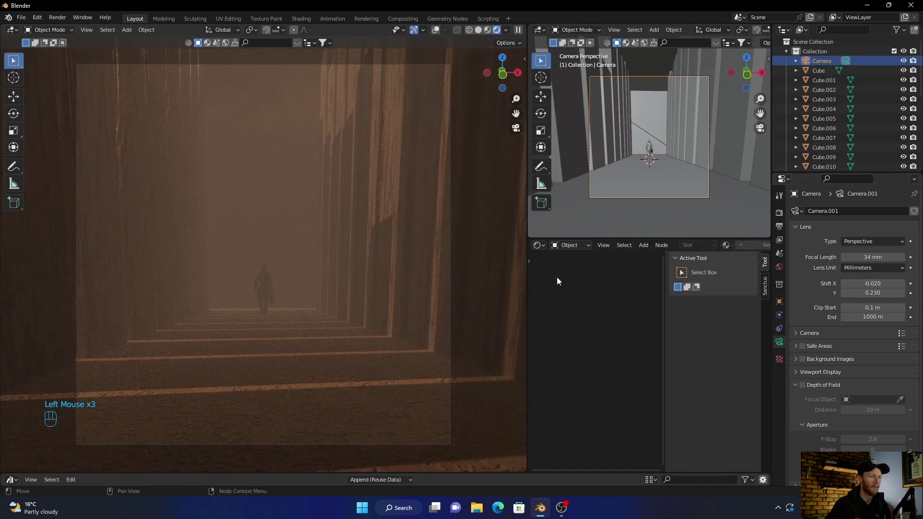